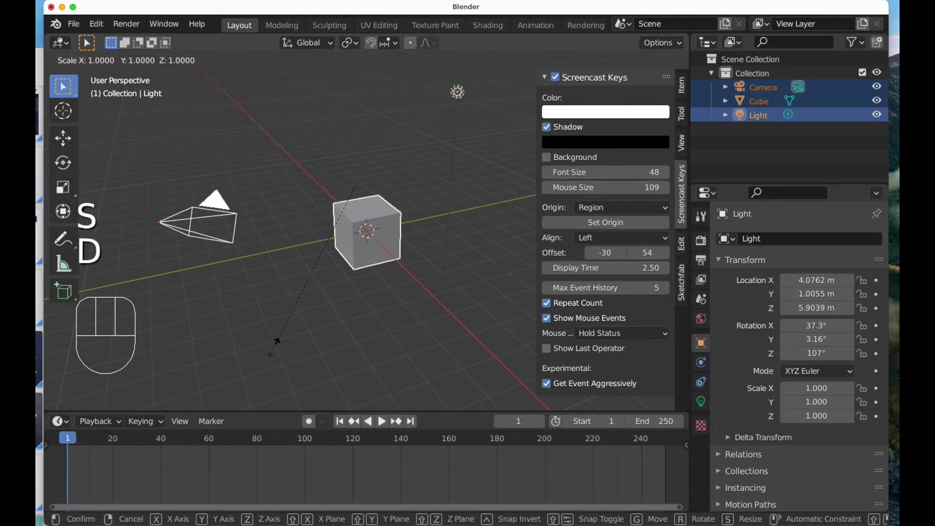
# Cancel the trial scaling, deselect everything in the viewport and dismiss the Help resources list.
pyautogui.press('2')
pyautogui.press('3')
pyautogui.press('4')
pyautogui.press('Escape')
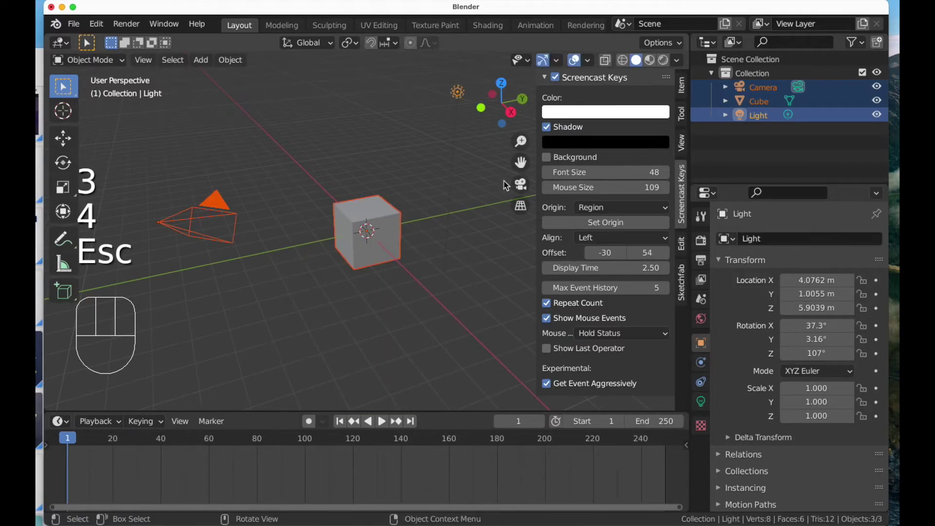
pyautogui.click(485, 289)
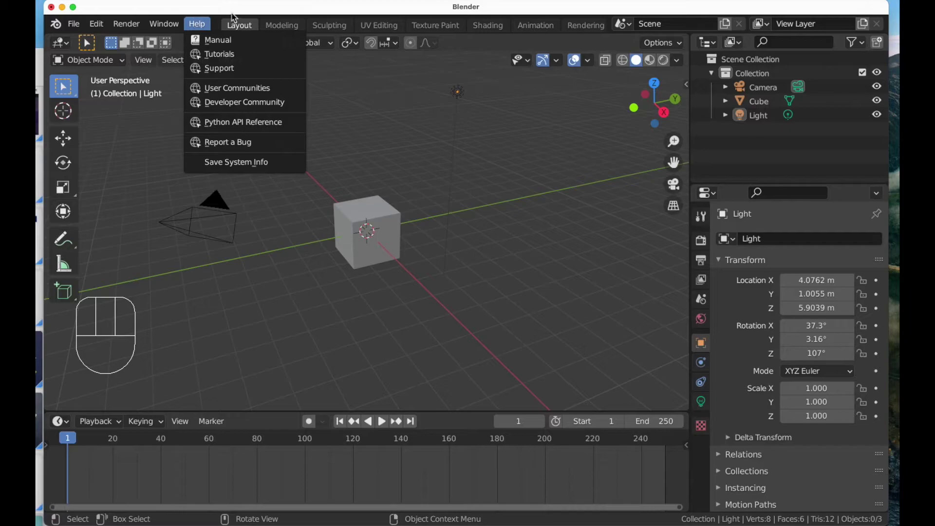
pyautogui.click(243, 327)
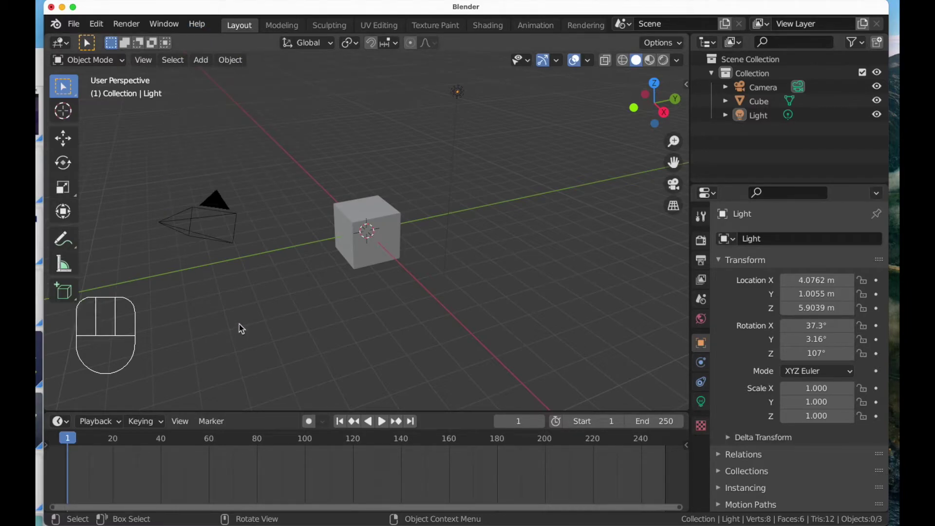
# Box-select the camera, cube and light and delete them, leaving the scene empty.
pyautogui.moveTo(245, 325); pyautogui.dragTo(252, 313)
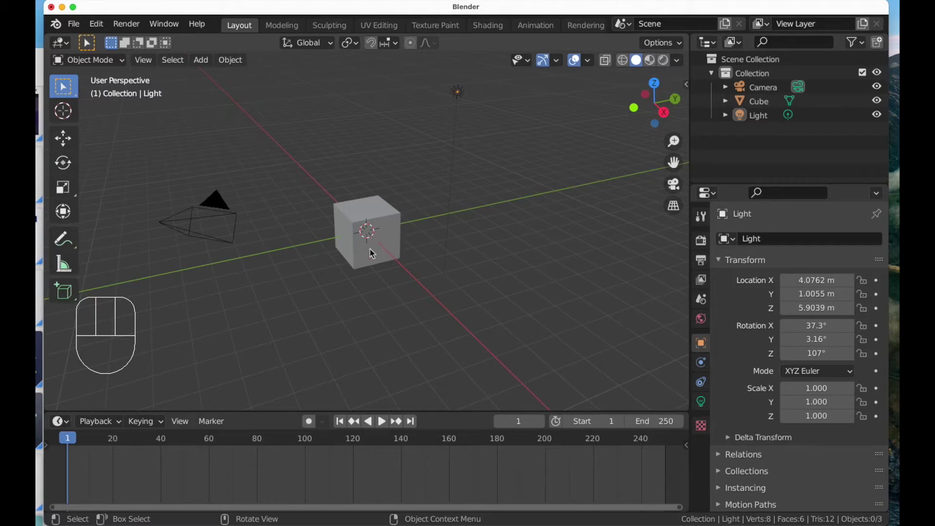
pyautogui.moveTo(191, 102); pyautogui.dragTo(489, 310)
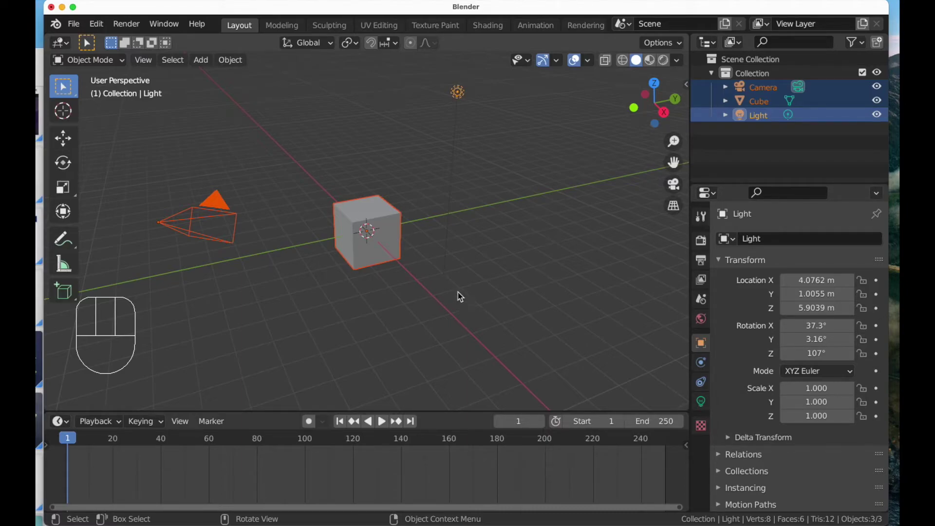
pyautogui.moveTo(248, 150); pyautogui.dragTo(530, 352)
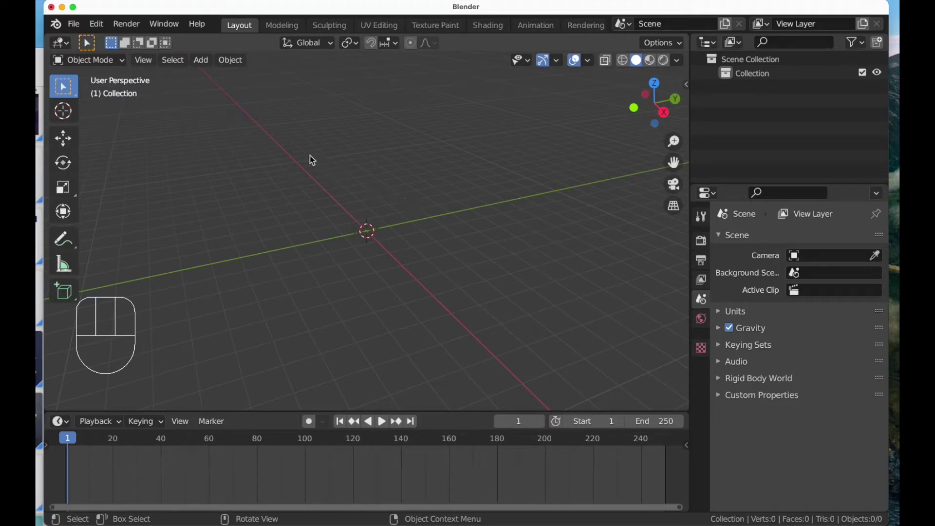
# Add a new Cube mesh from the Add menu at the world origin with default scale.
pyautogui.moveTo(206, 65); pyautogui.dragTo(158, 130)
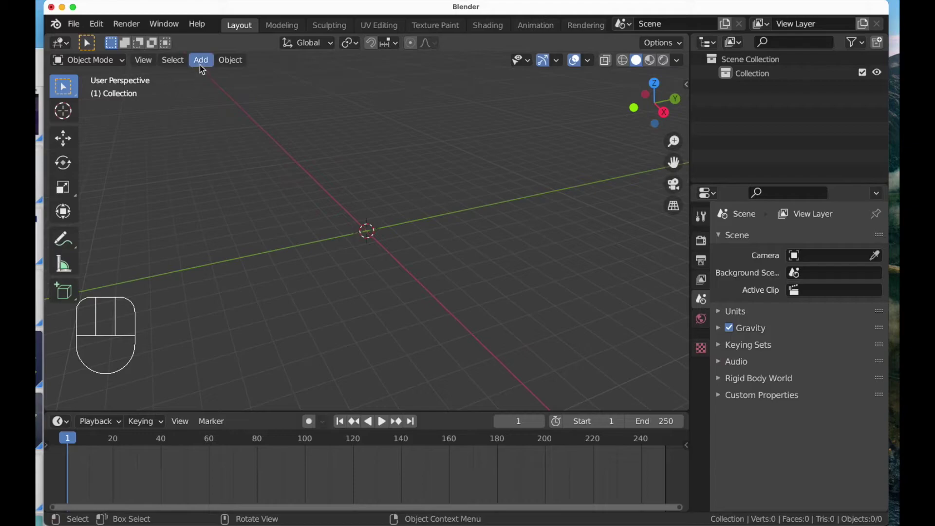
pyautogui.moveTo(202, 65); pyautogui.dragTo(163, 145)
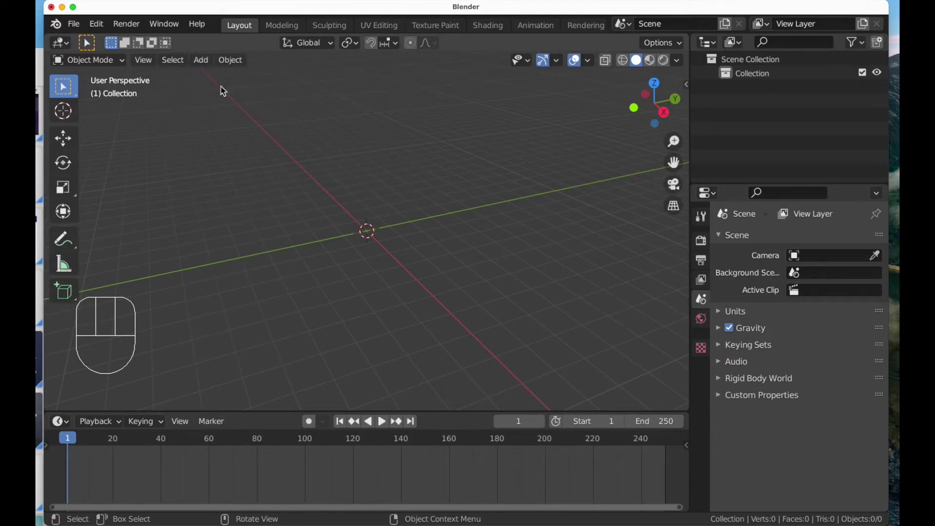
pyautogui.press('shift+a')
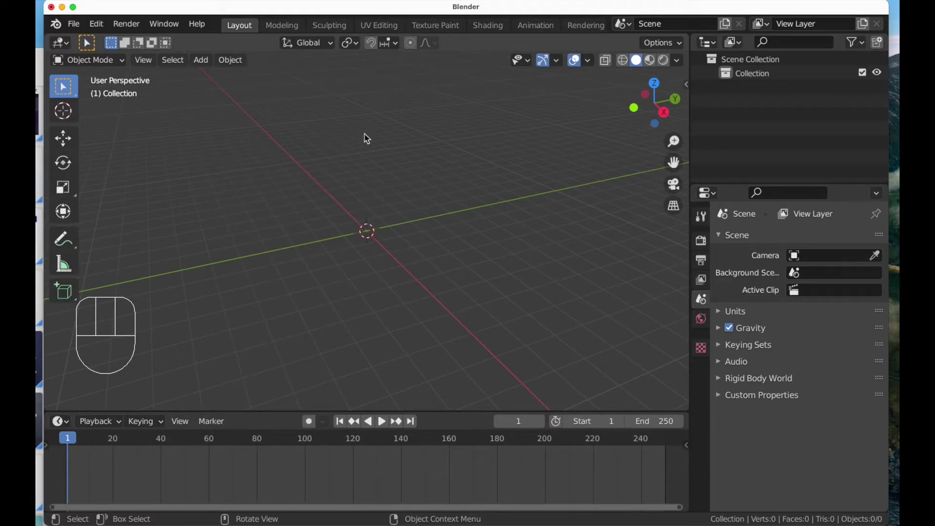
pyautogui.press('shift+a')
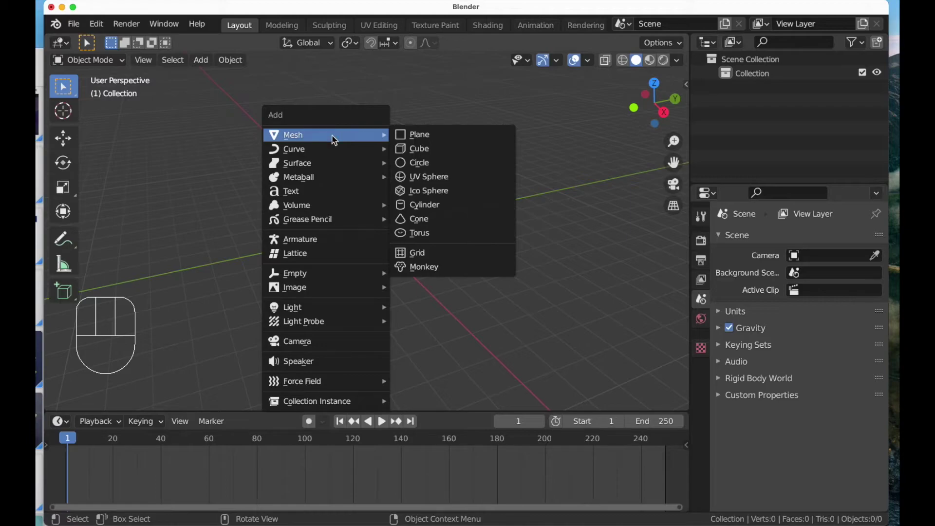
pyautogui.press('shift+a')
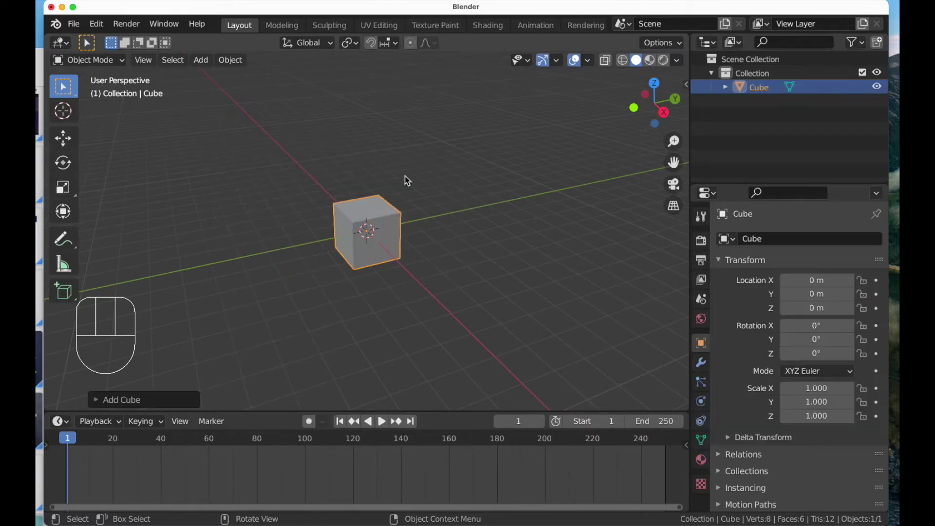
# Orbit around the scene with the cube selected and show the screencast key sidebar again with N.
pyautogui.moveTo(379, 249); pyautogui.dragTo(391, 243)
pyautogui.moveTo(389, 244); pyautogui.dragTo(372, 247)
pyautogui.click(477, 238)
pyautogui.click(520, 161)
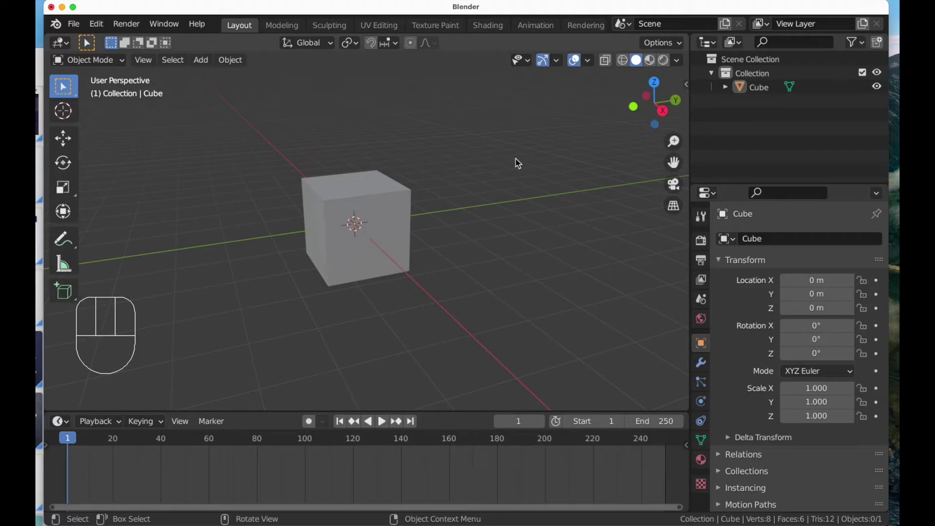
pyautogui.moveTo(382, 200); pyautogui.dragTo(496, 202)
pyautogui.moveTo(471, 205); pyautogui.dragTo(470, 210)
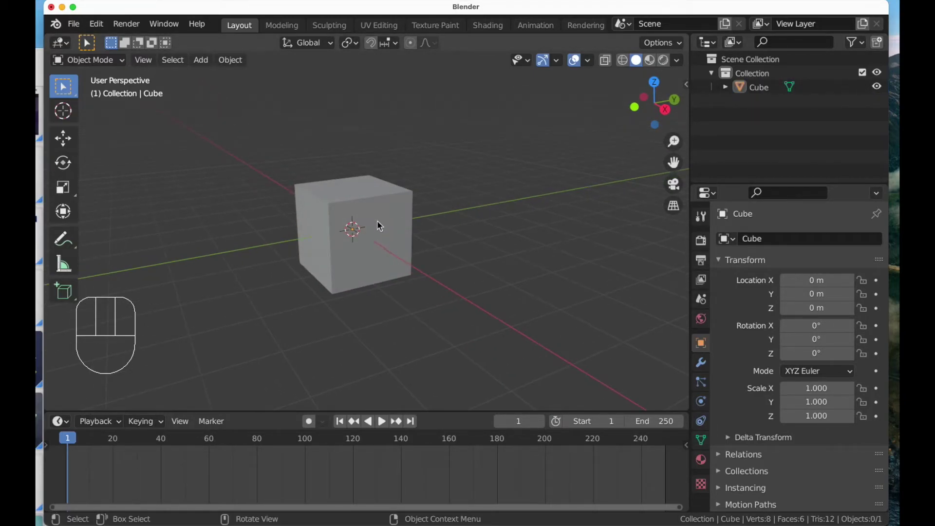
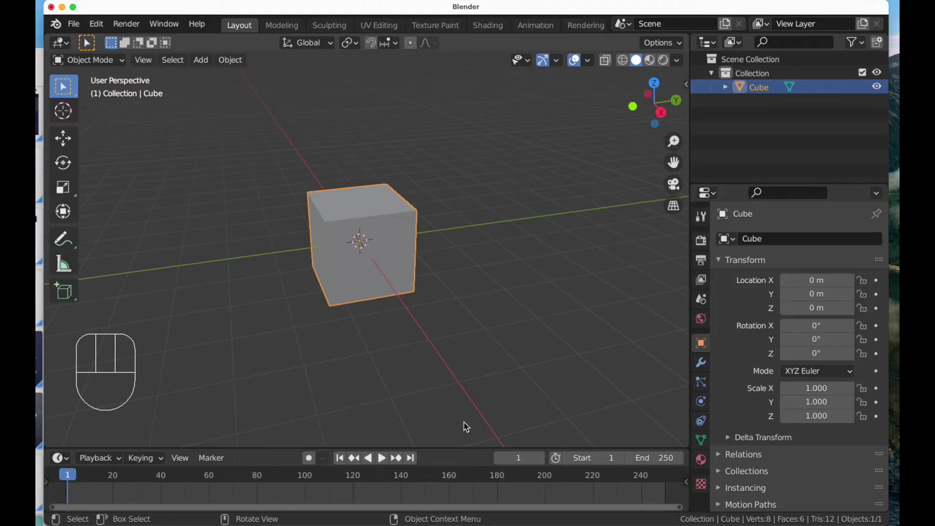
pyautogui.press('n')
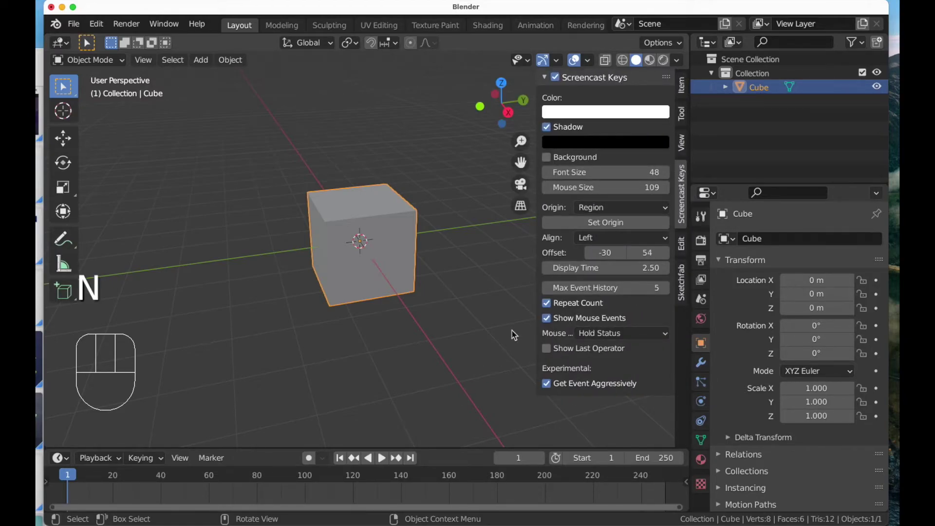
# Show the cube's Item transform values (origin, unit scale, 2 m) and switch to Front Orthographic.
pyautogui.click(686, 89)
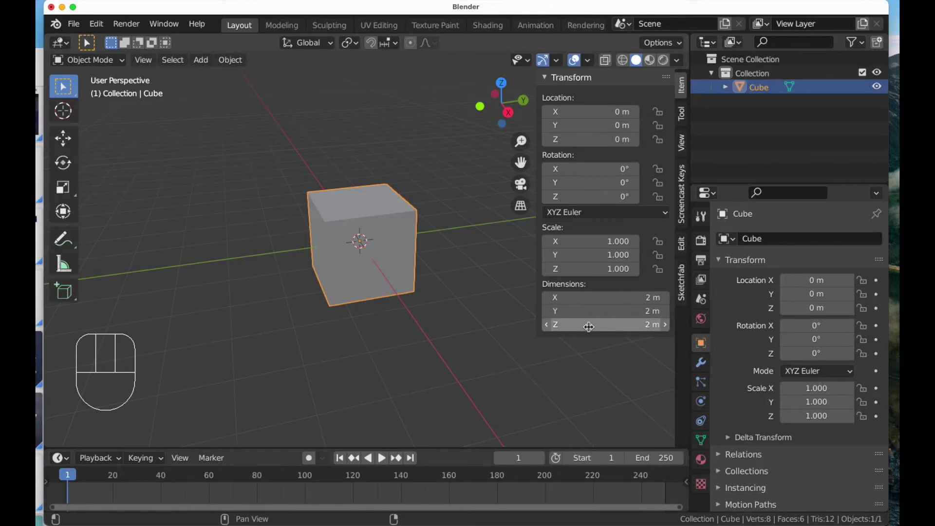
pyautogui.moveTo(427, 307); pyautogui.dragTo(426, 298)
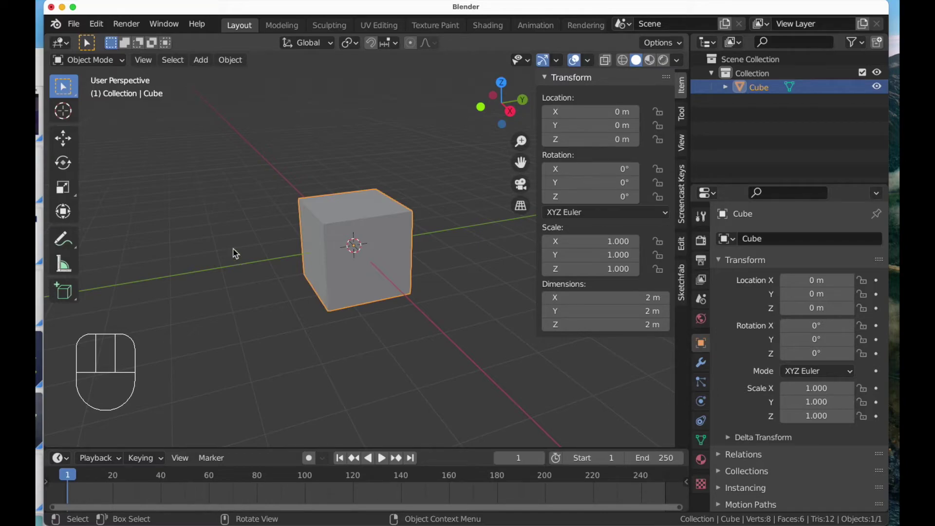
pyautogui.click(238, 234)
# View the cube from front, right and top orthographically, orbit to perspective and start deleting it with X.
pyautogui.press('KP_1')
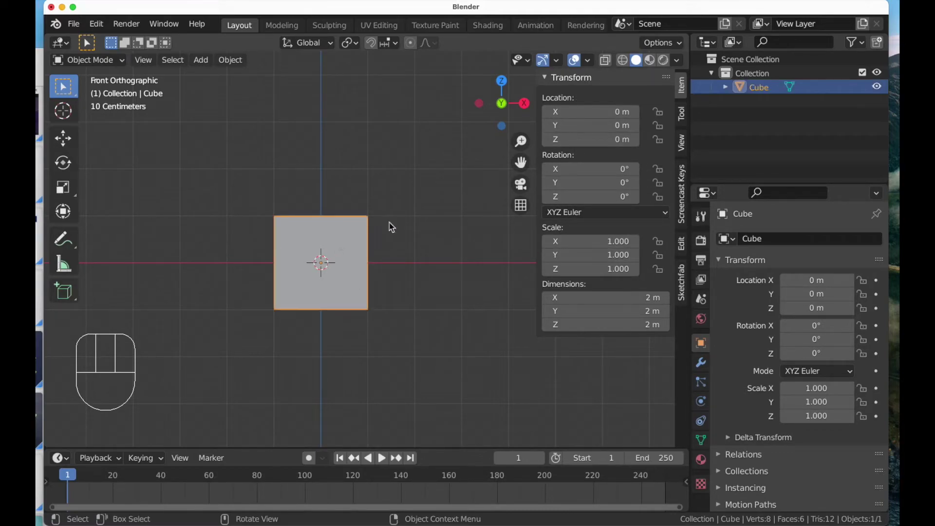
pyautogui.press('KP_1')
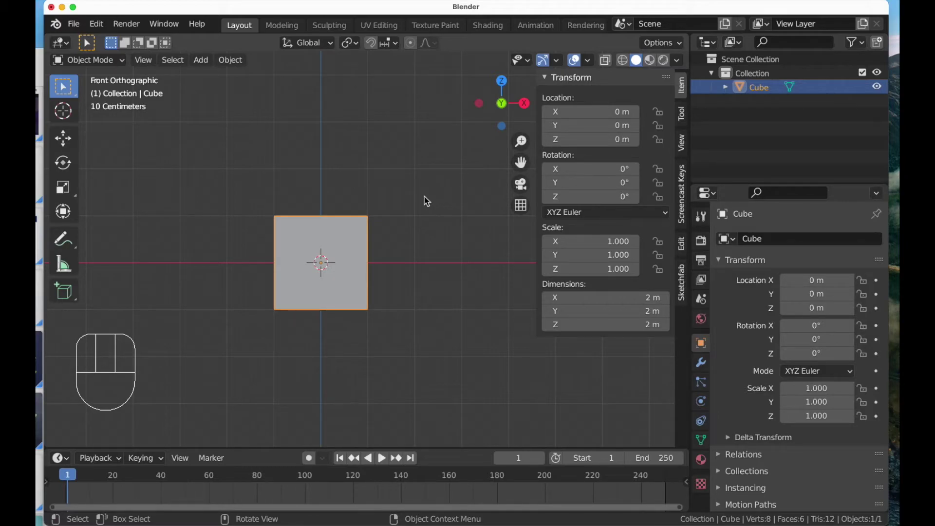
pyautogui.press('KP_3')
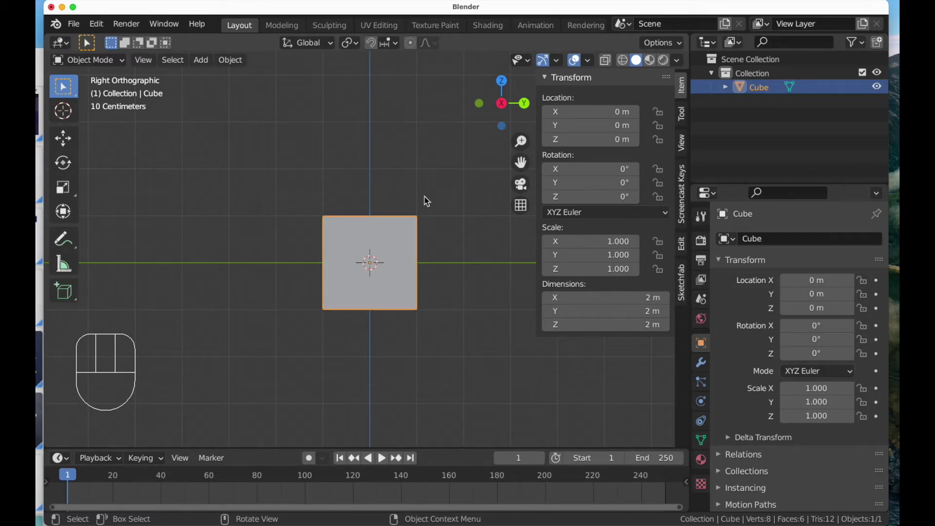
pyautogui.press('KP_7')
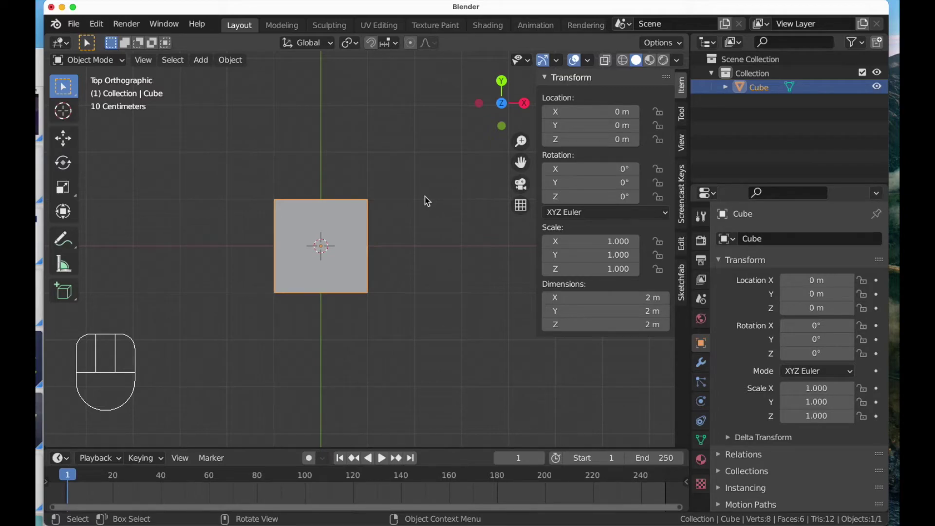
pyautogui.moveTo(420, 220); pyautogui.dragTo(423, 196)
pyautogui.moveTo(424, 225); pyautogui.dragTo(394, 195)
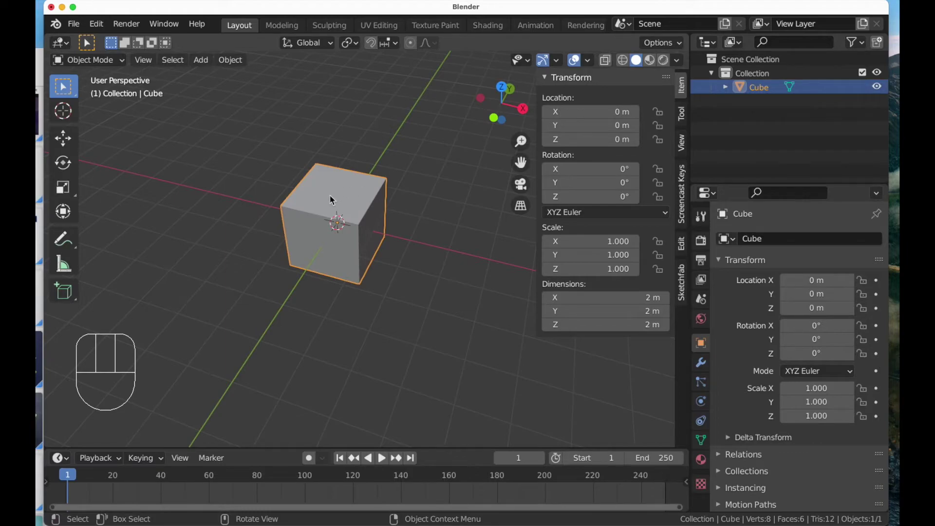
pyautogui.click(278, 150)
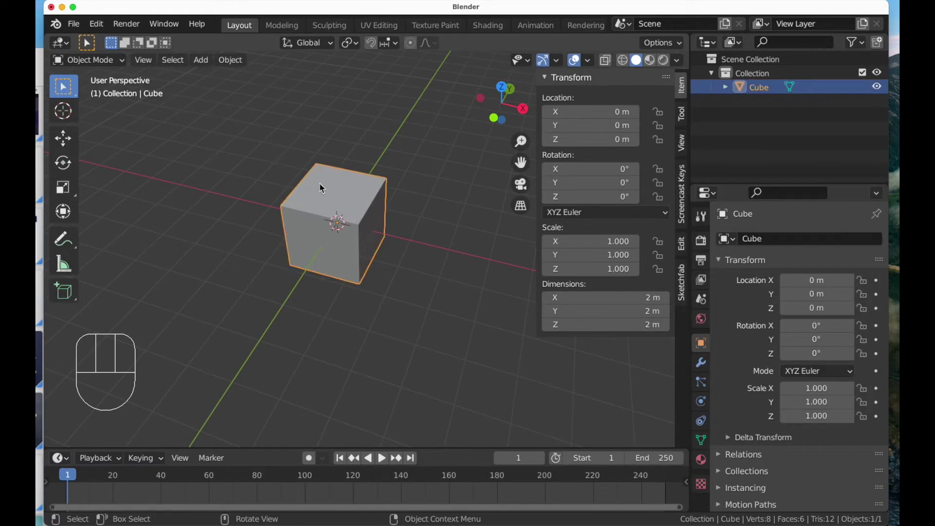
# Delete the cube and add a Suzanne monkey mesh at the origin in its place.
pyautogui.press('x')
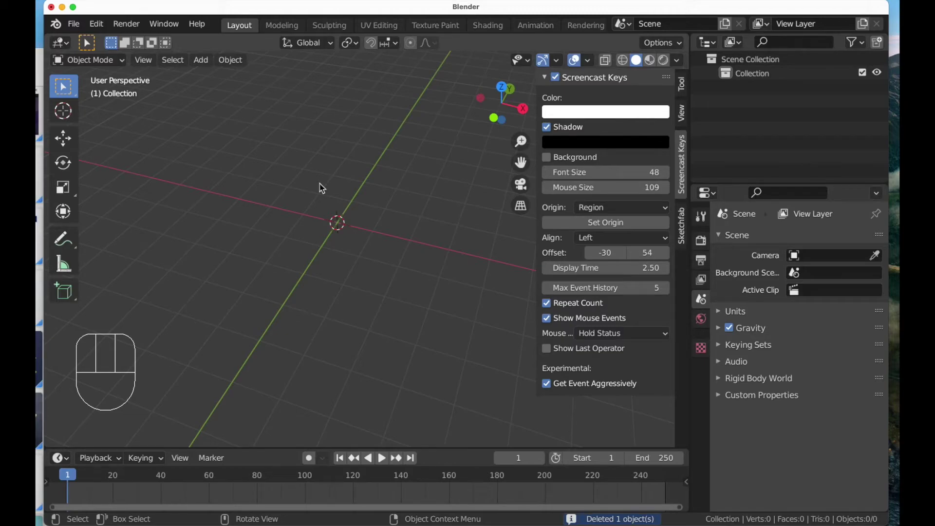
pyautogui.press('super+z')
pyautogui.moveTo(270, 149); pyautogui.dragTo(321, 201)
pyautogui.press('x')
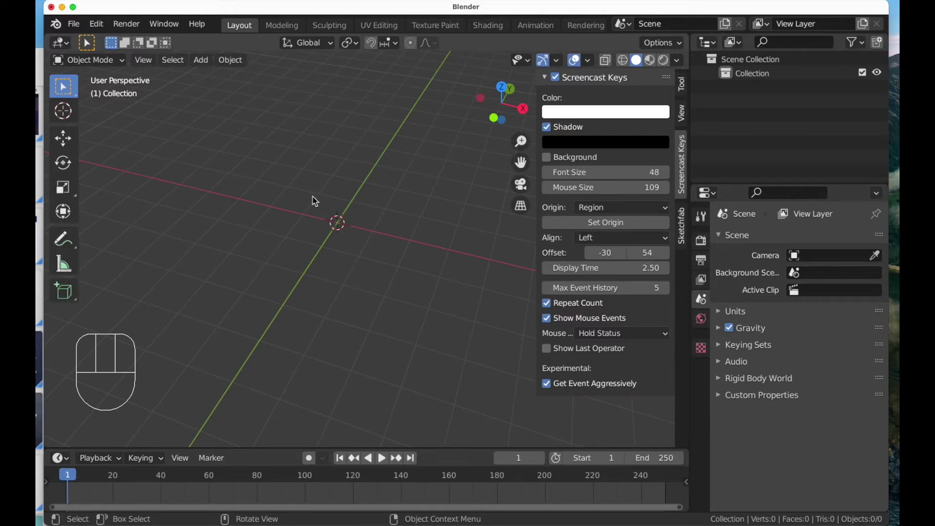
pyautogui.press('shift+a')
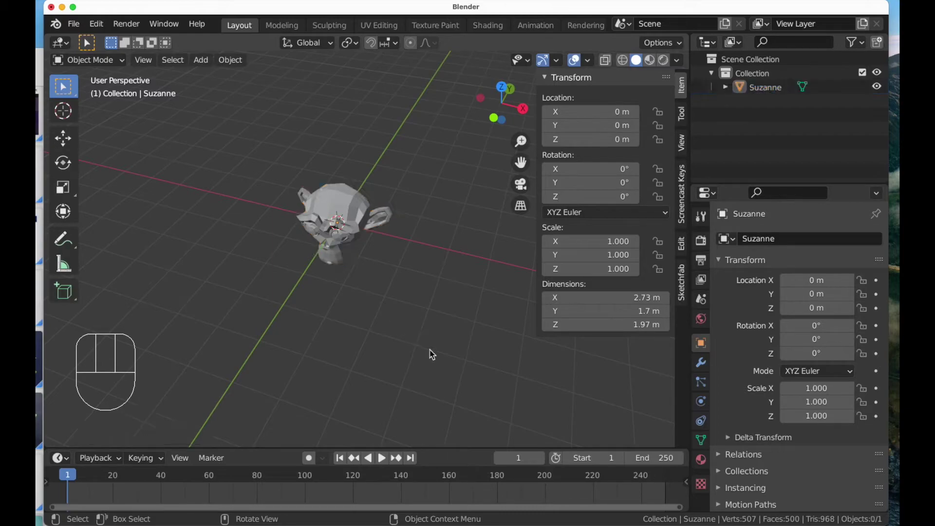
# View Suzanne from the front orthographically, zoom in and orbit back into perspective around her.
pyautogui.click(430, 297)
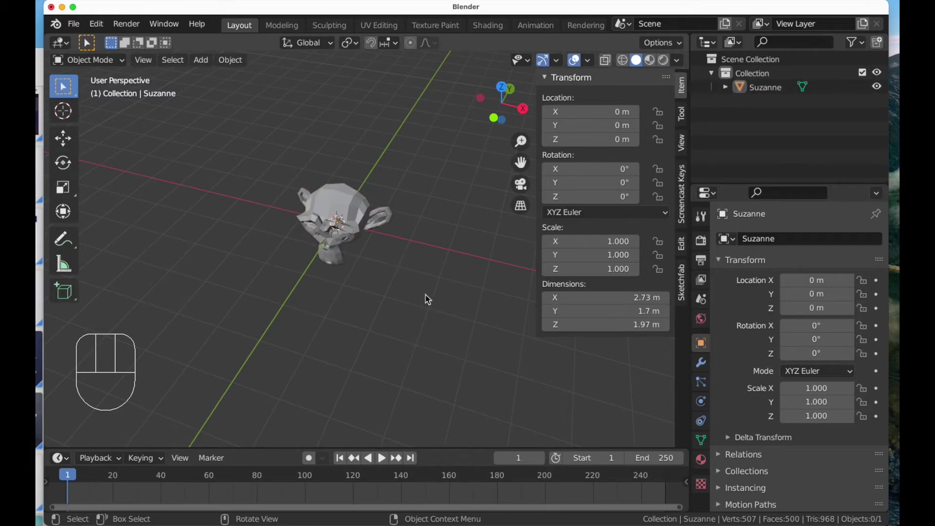
pyautogui.press('KP_1')
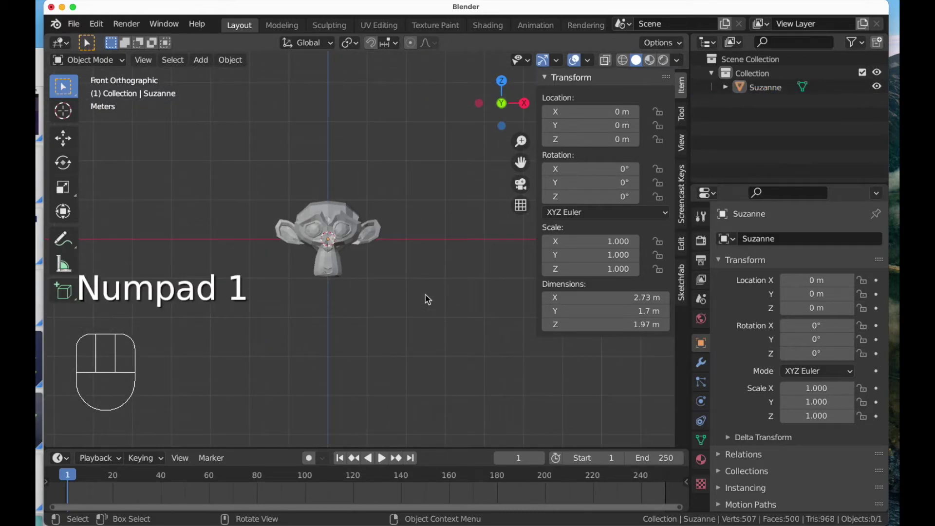
pyautogui.moveTo(395, 258); pyautogui.dragTo(436, 311)
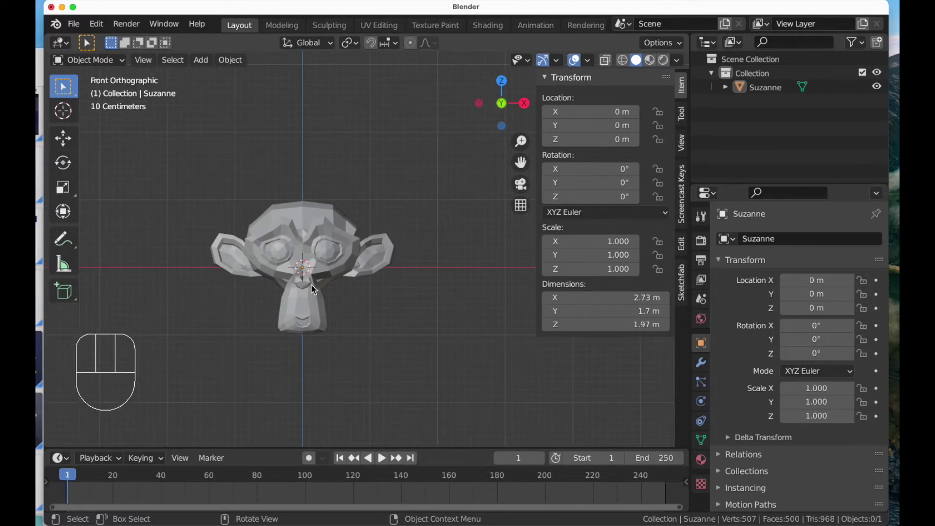
pyautogui.moveTo(325, 269); pyautogui.dragTo(306, 273)
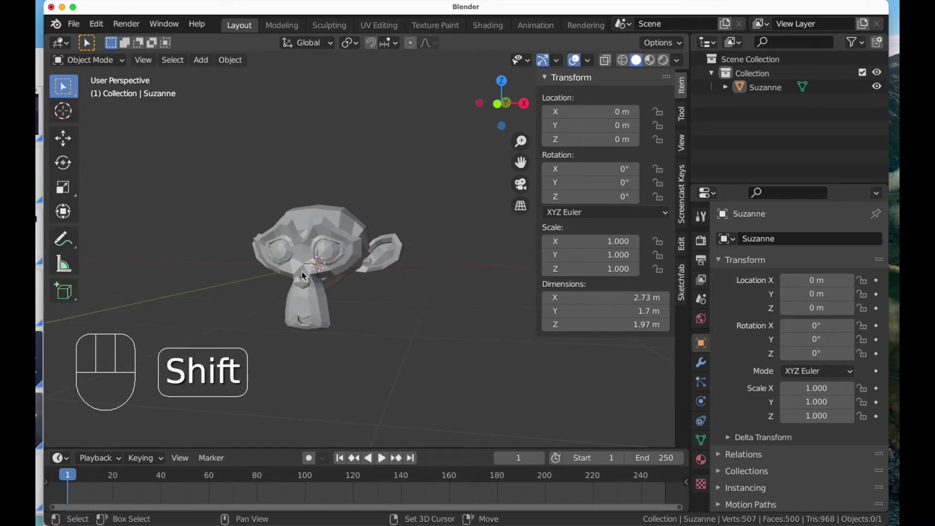
pyautogui.moveTo(306, 255); pyautogui.dragTo(314, 244)
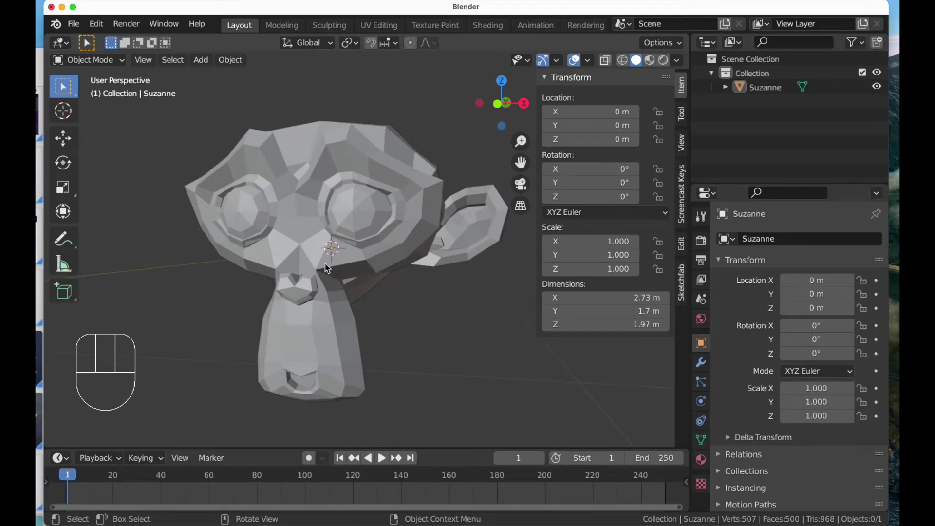
pyautogui.moveTo(326, 260); pyautogui.dragTo(373, 267)
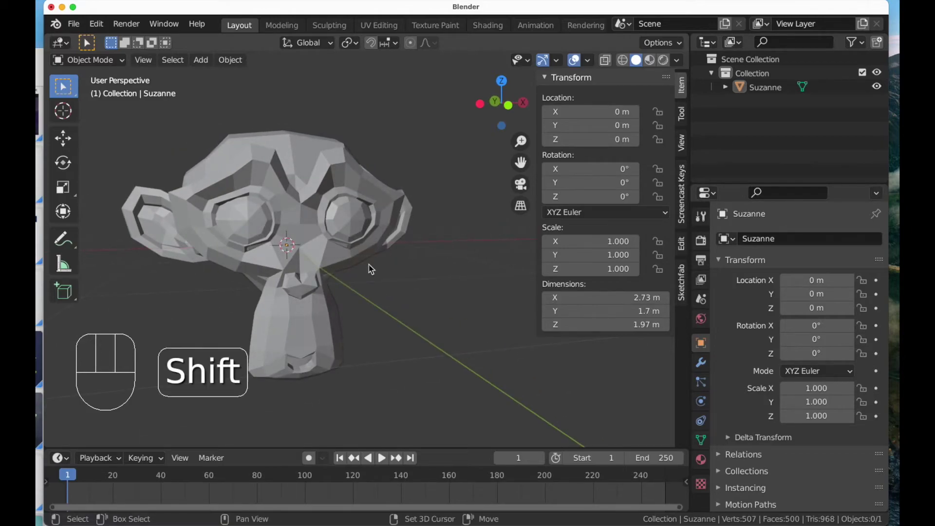
pyautogui.moveTo(278, 241); pyautogui.dragTo(341, 230)
# Check Suzanne straight from the front and from her right side orthographically.
pyautogui.moveTo(364, 256); pyautogui.dragTo(351, 257)
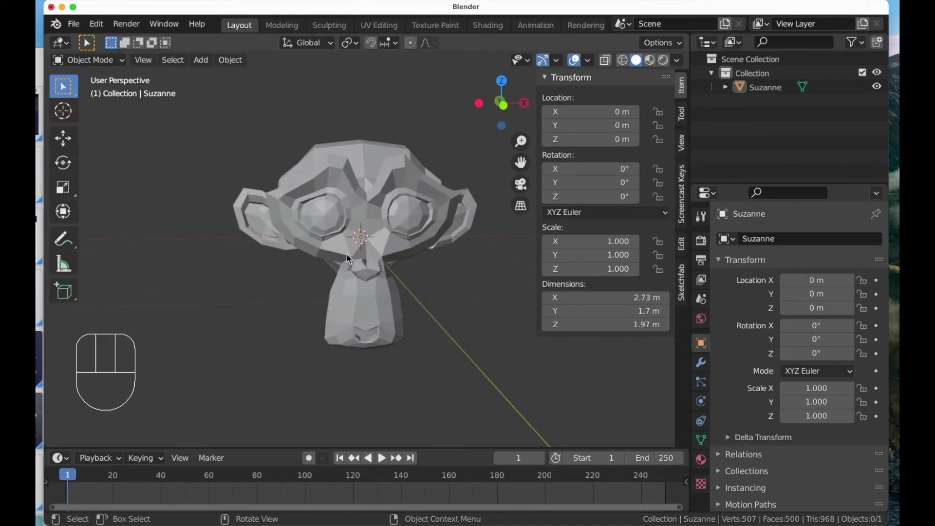
pyautogui.press('KP_1')
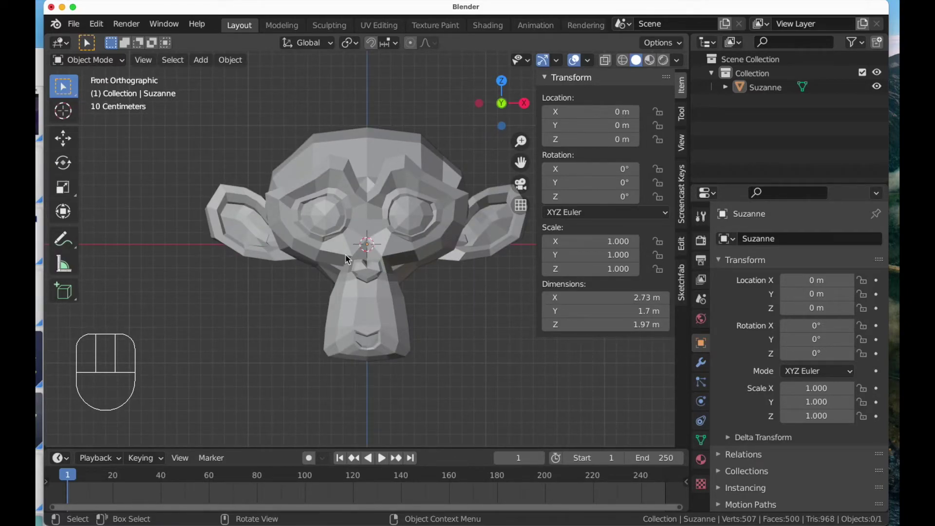
pyautogui.press('KP_3')
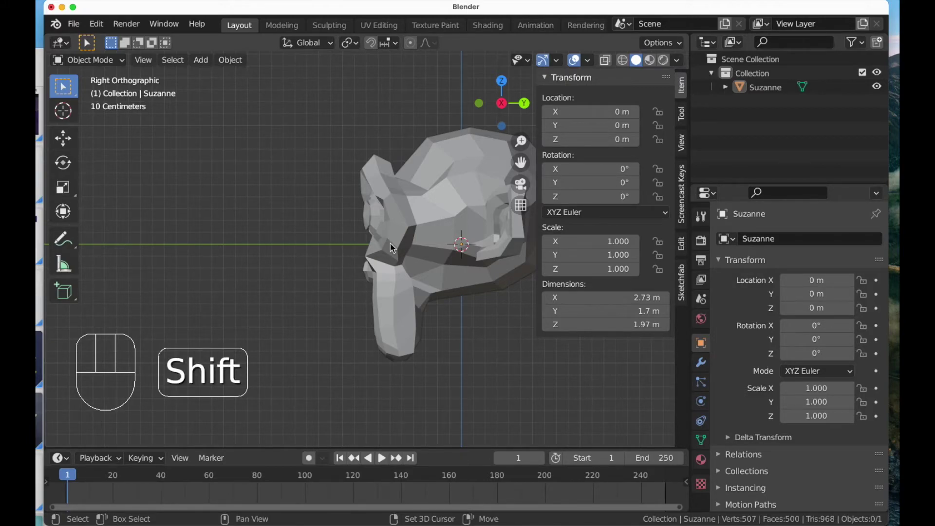
# Inspect Suzanne from top, bottom, right, left, front and back using Numpad views and Numpad 9.
pyautogui.moveTo(407, 243); pyautogui.dragTo(289, 258)
pyautogui.press('KP_7')
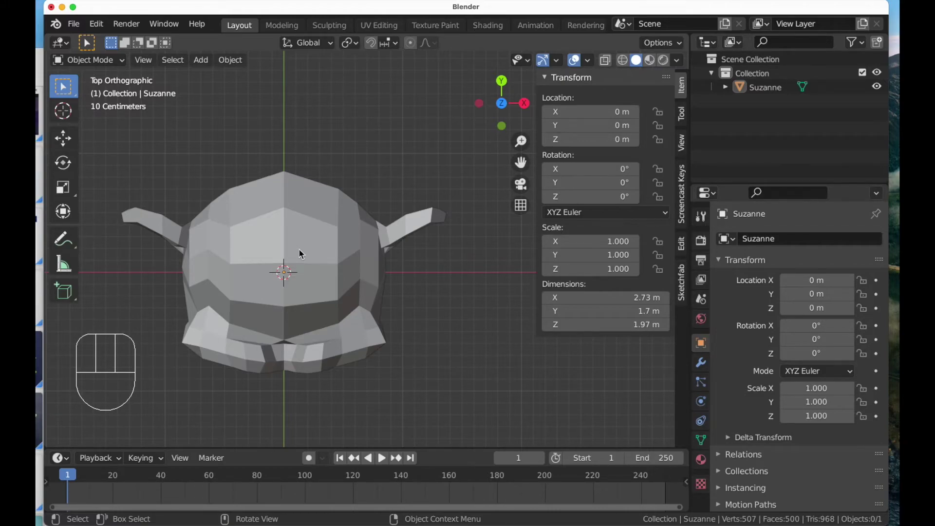
pyautogui.press('KP_9')
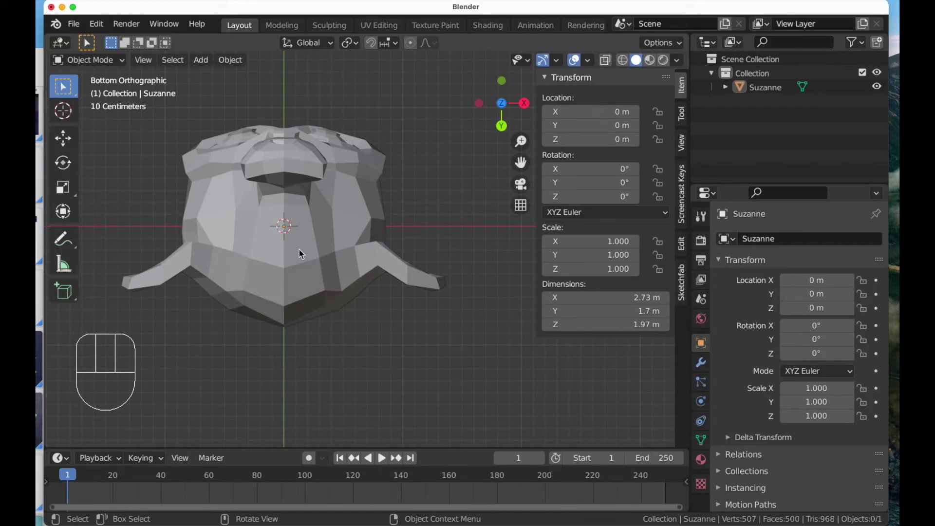
pyautogui.press('KP_3')
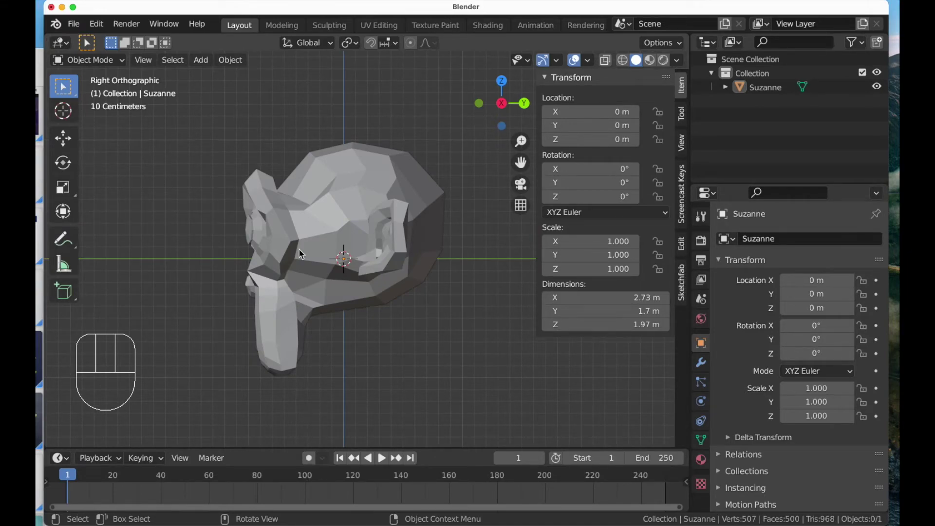
pyautogui.press('KP_9')
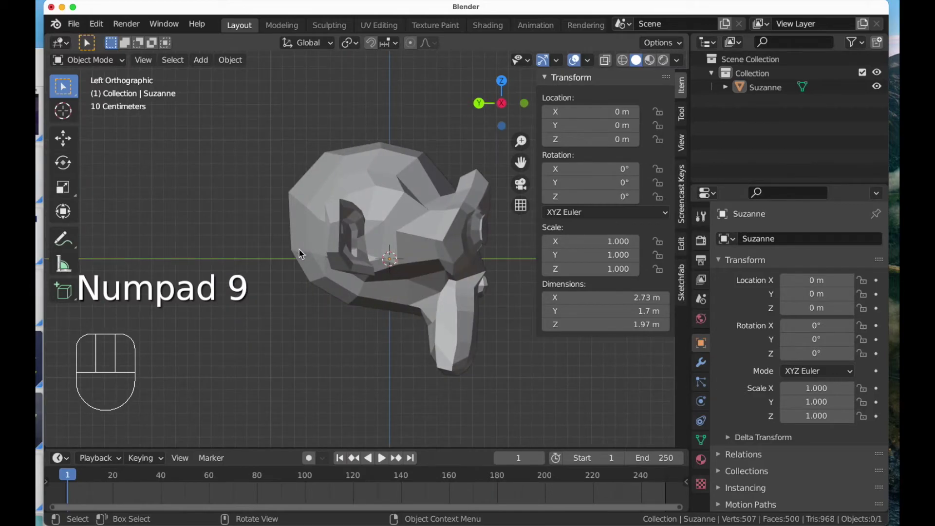
pyautogui.press('KP_1')
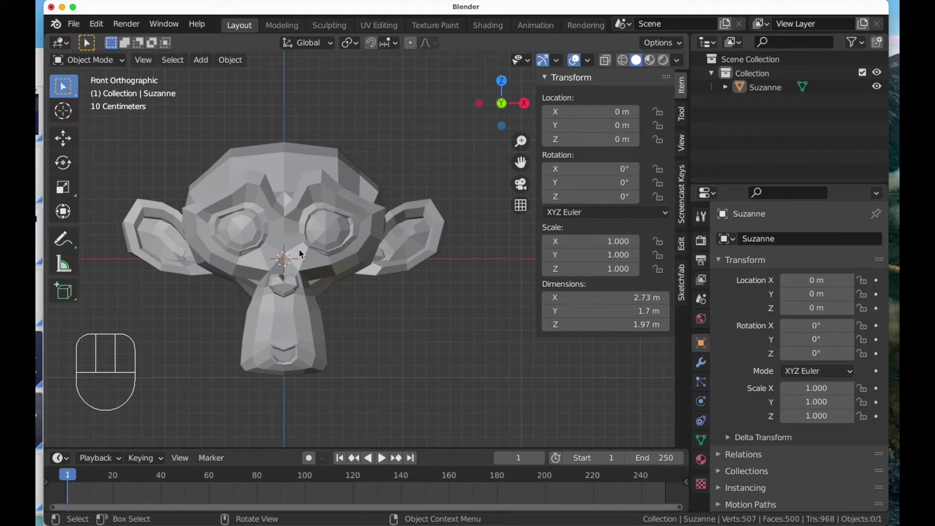
pyautogui.press('KP_9')
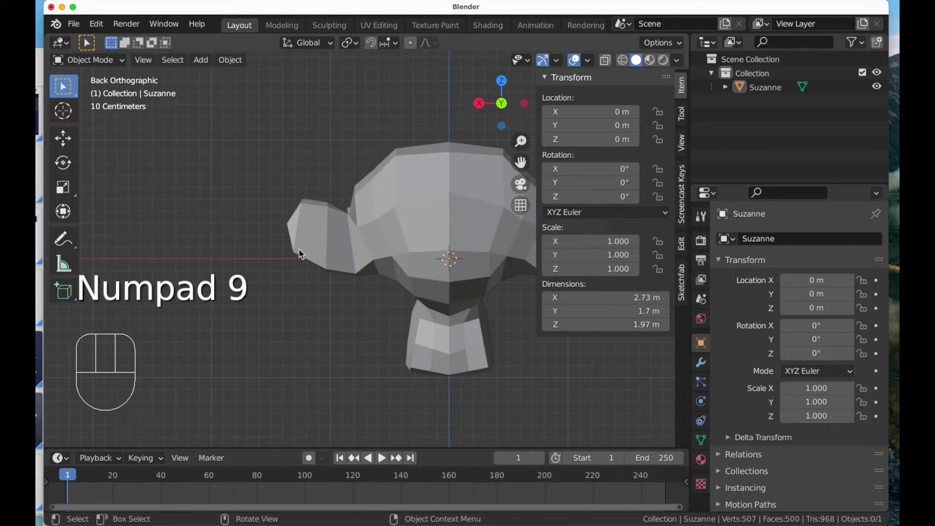
# Orbit away from the back view and around the monkey in perspective.
pyautogui.moveTo(338, 251); pyautogui.dragTo(398, 284)
pyautogui.moveTo(397, 268); pyautogui.dragTo(301, 231)
pyautogui.moveTo(300, 232); pyautogui.dragTo(328, 259)
pyautogui.moveTo(301, 210); pyautogui.dragTo(339, 269)
pyautogui.moveTo(314, 234); pyautogui.dragTo(301, 206)
pyautogui.moveTo(314, 218); pyautogui.dragTo(421, 372)
pyautogui.moveTo(416, 369); pyautogui.dragTo(440, 332)
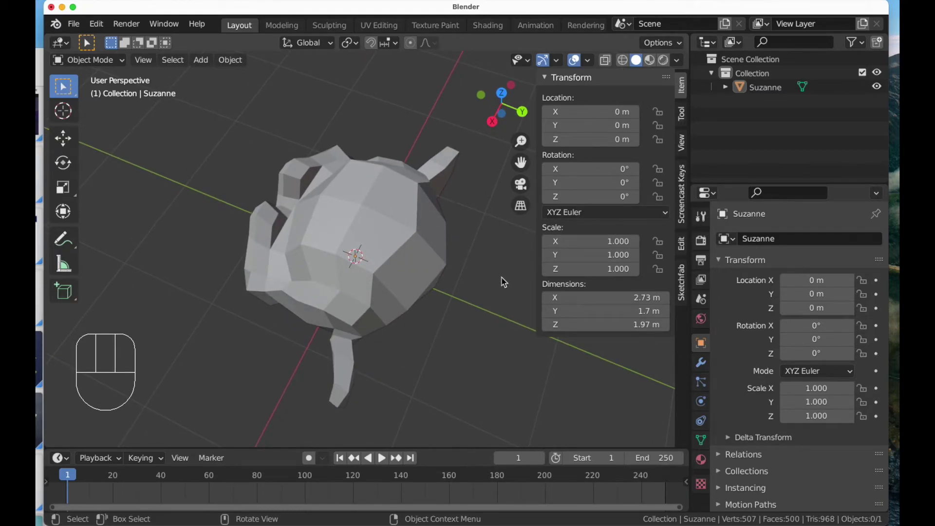
# Hide the transform values panel and orbit and zoom around the monkey to see its side.
pyautogui.press('n')
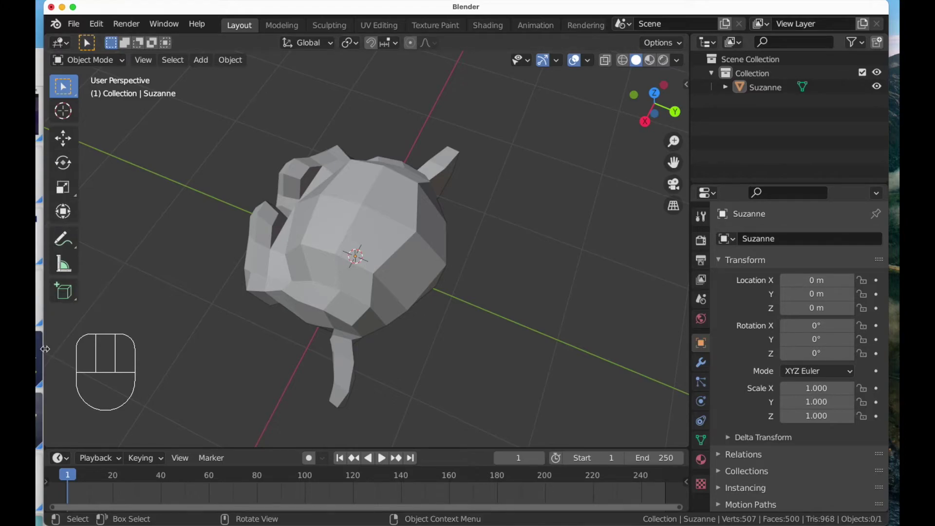
pyautogui.moveTo(236, 285); pyautogui.dragTo(267, 230)
pyautogui.moveTo(281, 262); pyautogui.dragTo(335, 240)
pyautogui.middleClick(331, 243)
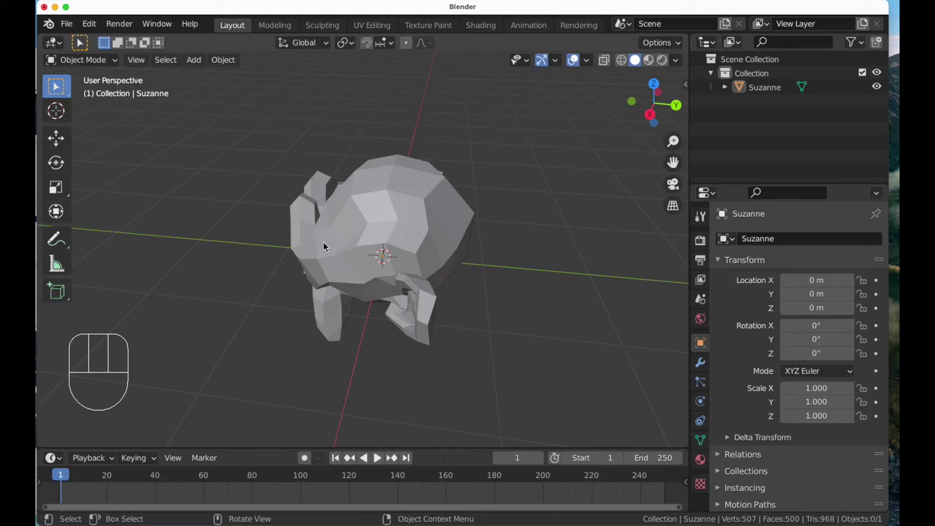
pyautogui.moveTo(329, 246); pyautogui.dragTo(350, 217)
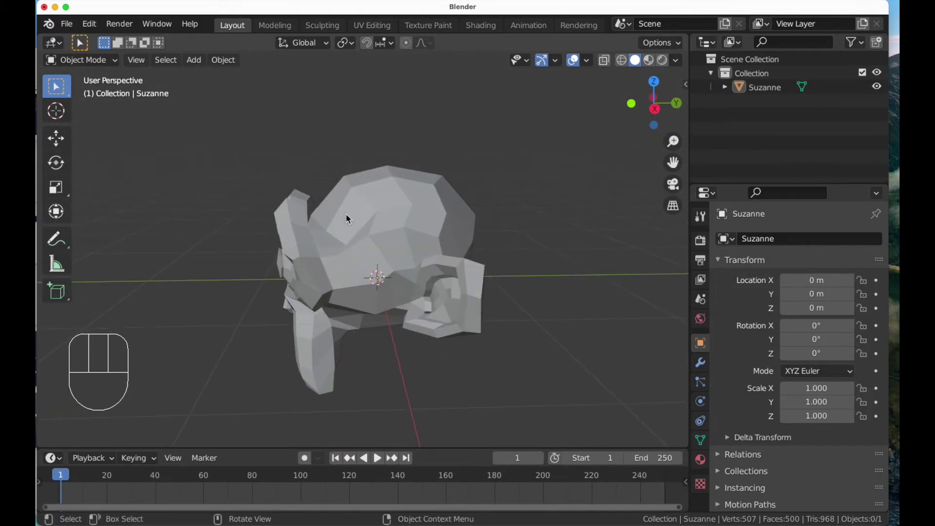
pyautogui.moveTo(355, 237); pyautogui.dragTo(349, 228)
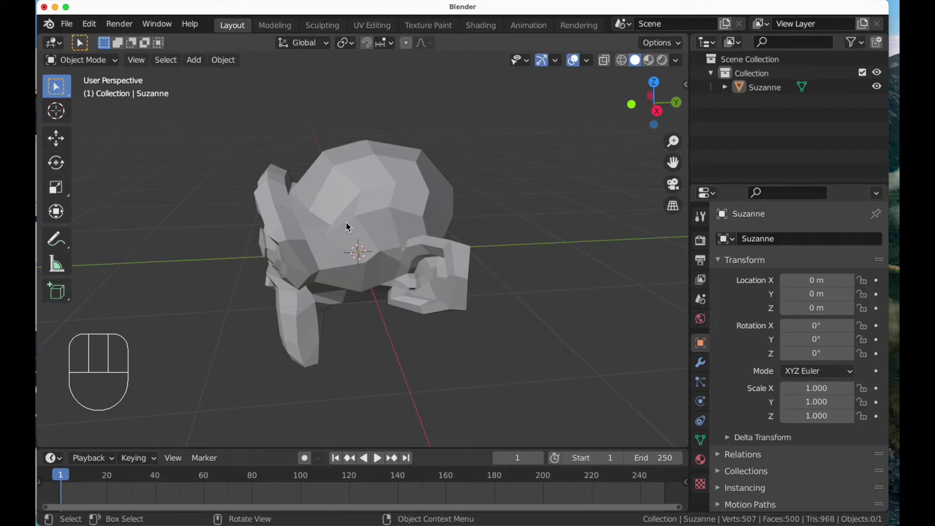
pyautogui.moveTo(335, 215); pyautogui.dragTo(361, 235)
# Toggle Numpad 5 repeatedly between orthographic and perspective while orbiting around the monkey.
pyautogui.press('KP_5')
pyautogui.moveTo(380, 238); pyautogui.dragTo(368, 203)
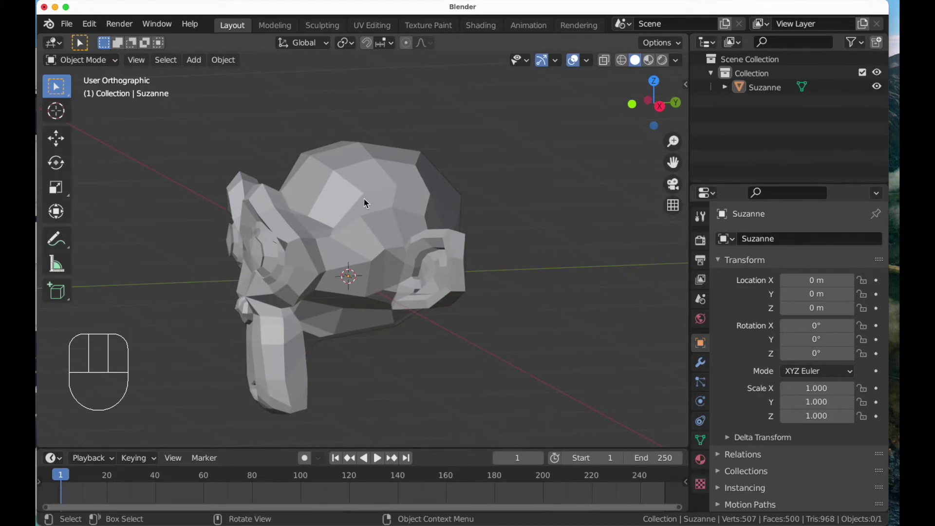
pyautogui.moveTo(370, 201); pyautogui.dragTo(385, 182)
pyautogui.middleClick(385, 182)
pyautogui.press('KP_5')
pyautogui.moveTo(378, 216); pyautogui.dragTo(396, 236)
pyautogui.moveTo(396, 235); pyautogui.dragTo(385, 230)
pyautogui.press('KP_5')
pyautogui.press('KP_5')
pyautogui.press('KP_5')
pyautogui.press('KP_5')
pyautogui.press('KP_5')
pyautogui.press('KP_5')
pyautogui.press('KP_5')
pyautogui.press('KP_5')
pyautogui.press('KP_5')
pyautogui.press('KP_5')
pyautogui.press('KP_5')
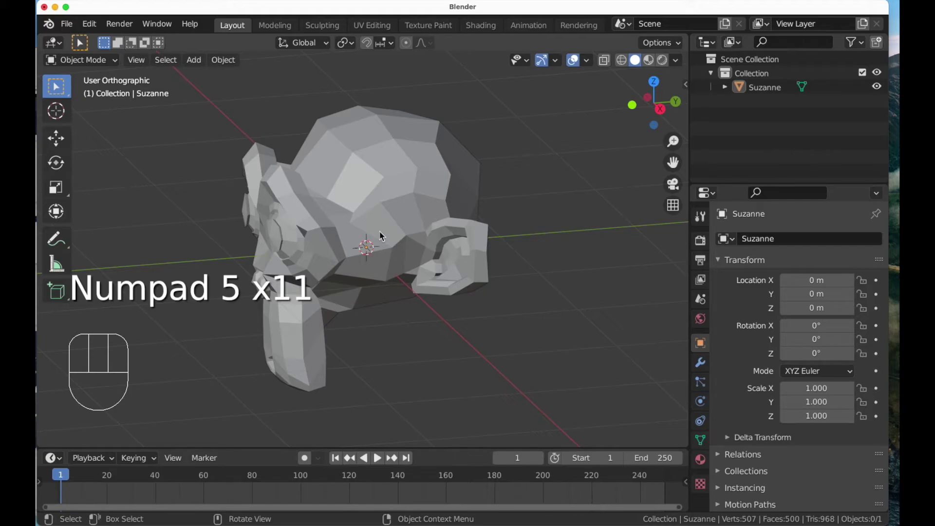
# Orbit a little more, return the view to perspective projection and look around the scene.
pyautogui.moveTo(387, 245); pyautogui.dragTo(397, 254)
pyautogui.middleClick(397, 262)
pyautogui.moveTo(400, 263); pyautogui.dragTo(396, 253)
pyautogui.press('KP_5')
pyautogui.moveTo(393, 255); pyautogui.dragTo(406, 260)
pyautogui.middleClick(407, 260)
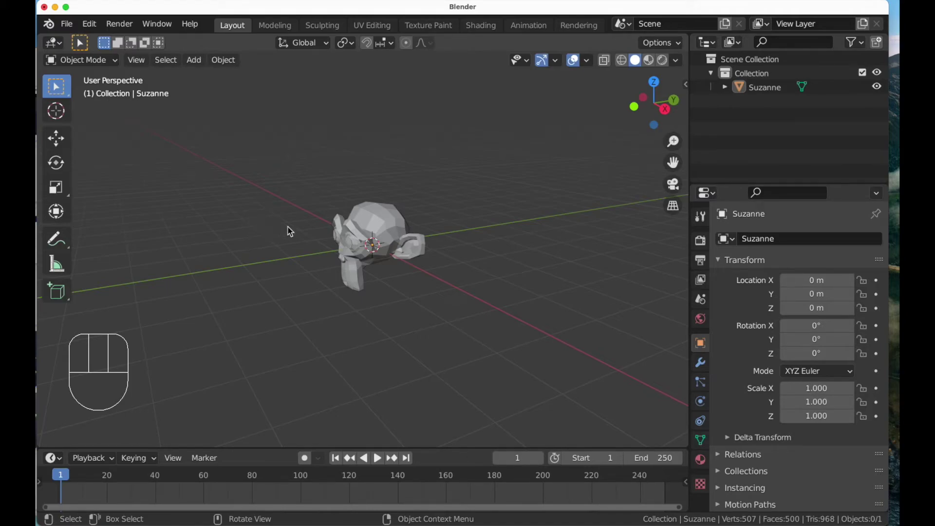
pyautogui.click(374, 222)
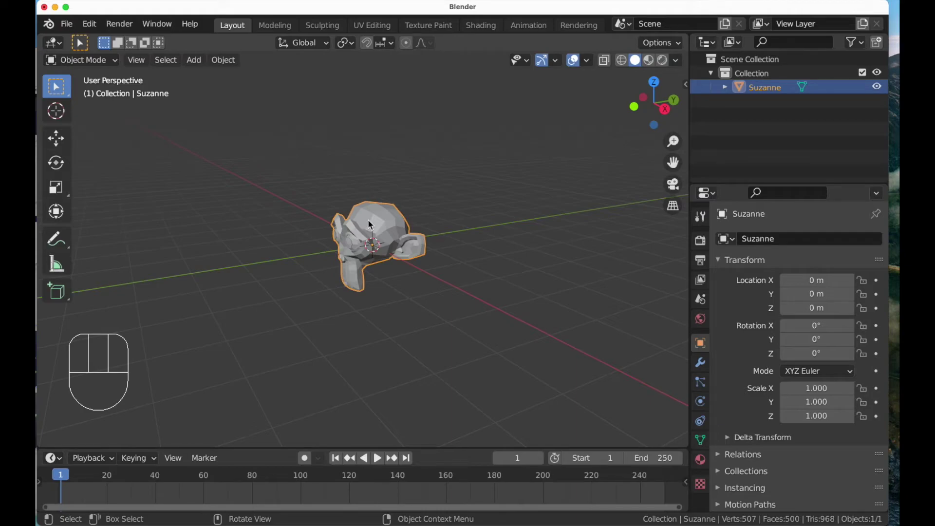
pyautogui.press('KP_Divide')
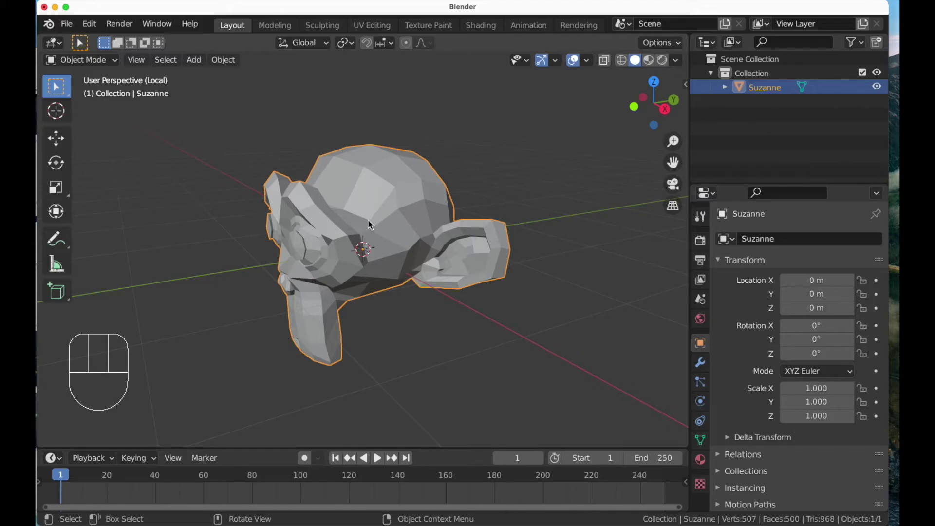
pyautogui.press('KP_Divide')
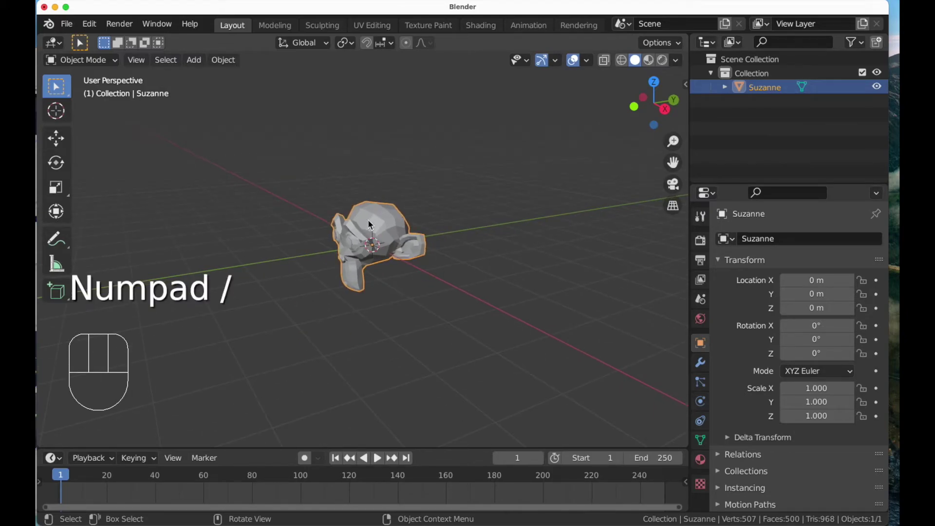
pyautogui.moveTo(377, 246); pyautogui.dragTo(320, 245)
pyautogui.moveTo(325, 249); pyautogui.dragTo(337, 251)
pyautogui.middleClick(351, 268)
pyautogui.moveTo(353, 263); pyautogui.dragTo(361, 244)
pyautogui.moveTo(362, 245); pyautogui.dragTo(377, 252)
pyautogui.middleClick(358, 247)
pyautogui.middleClick(366, 254)
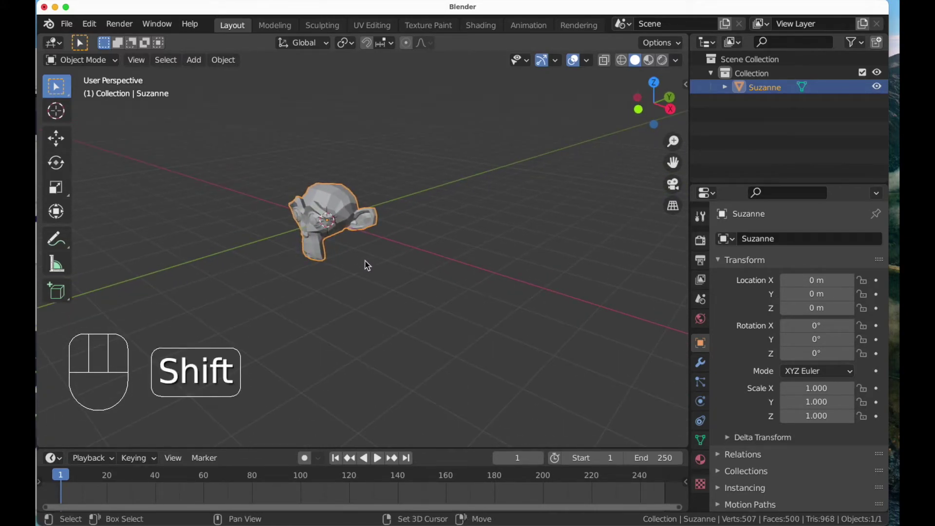
pyautogui.press('shift+d')
pyautogui.click(450, 287)
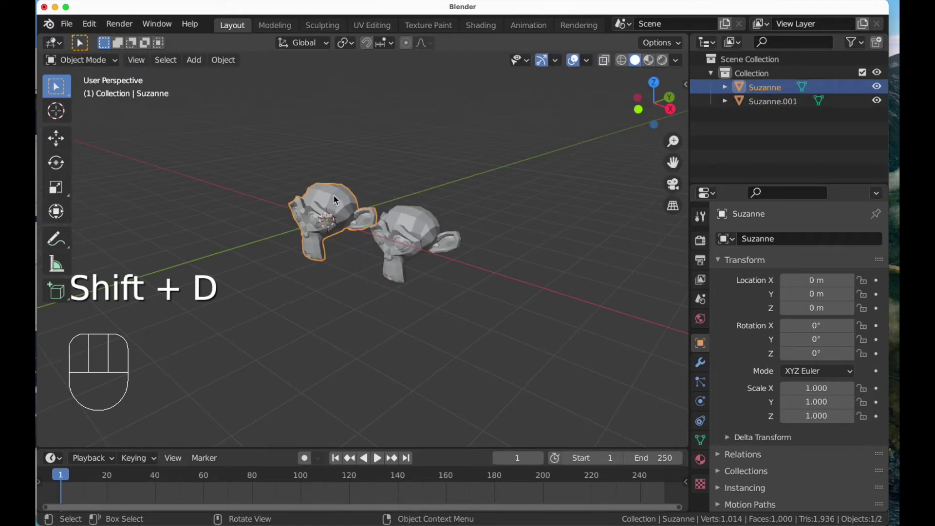
pyautogui.press('shift+d')
pyautogui.click(434, 162)
pyautogui.press('shift+d')
pyautogui.click(468, 279)
pyautogui.moveTo(506, 272); pyautogui.dragTo(486, 255)
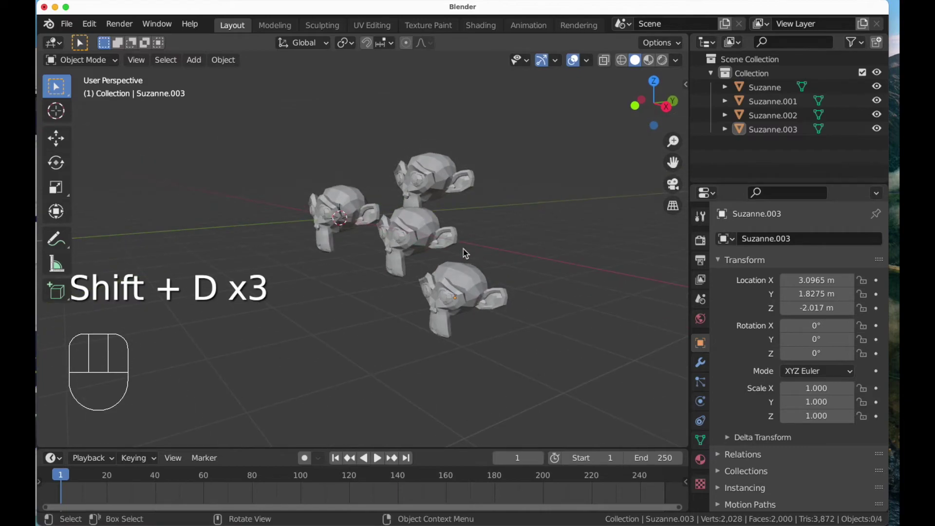
pyautogui.click(420, 230)
pyautogui.press('KP_Divide')
pyautogui.press('KP_Divide')
pyautogui.press('super+z')
pyautogui.press('super+z')
pyautogui.press('Escape')
pyautogui.press('Escape')
pyautogui.press('Escape')
pyautogui.click(277, 352)
pyautogui.press('super+z')
pyautogui.press('super+z')
pyautogui.press('super+z')
pyautogui.press('super+z')
pyautogui.press('super+z')
pyautogui.press('super+z')
pyautogui.press('super+z')
pyautogui.press('super+z')
pyautogui.press('super+z')
pyautogui.press('super+z')
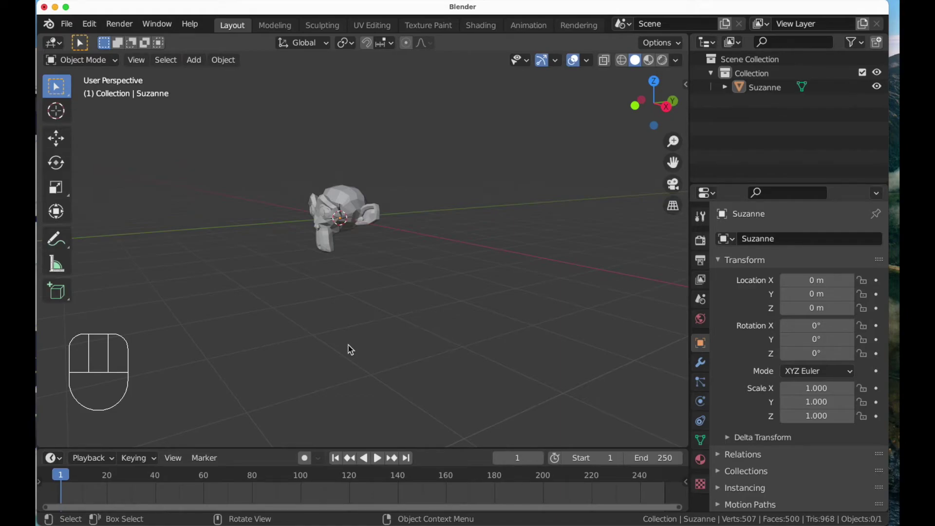
pyautogui.moveTo(352, 318); pyautogui.dragTo(362, 346)
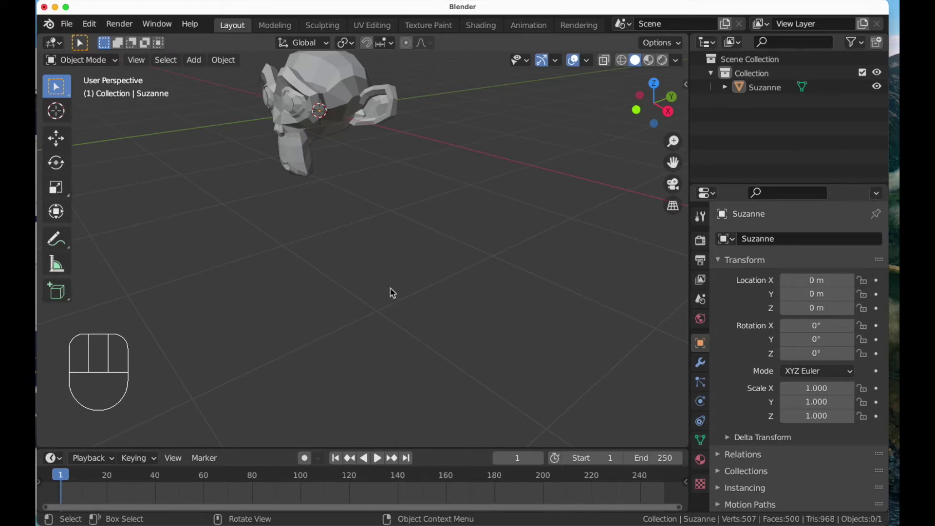
pyautogui.moveTo(413, 245); pyautogui.dragTo(476, 334)
pyautogui.middleClick(435, 287)
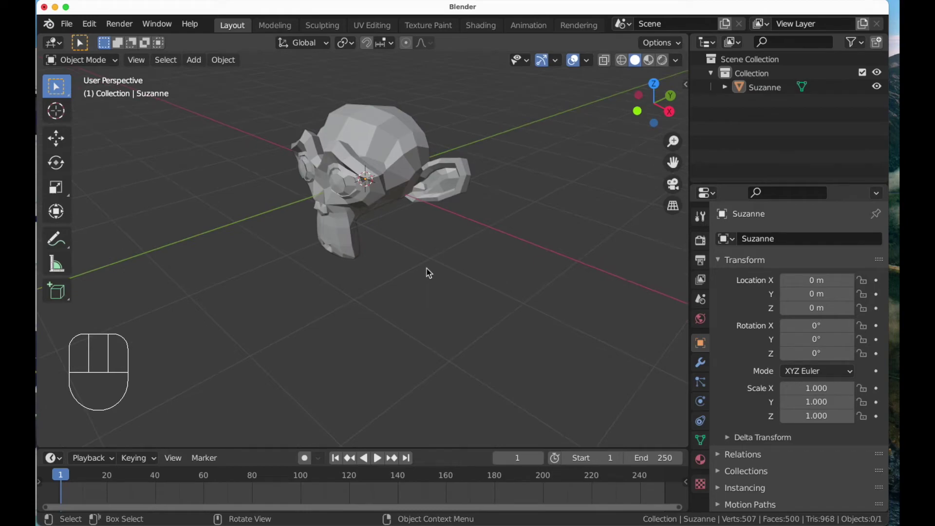
pyautogui.moveTo(420, 256); pyautogui.dragTo(434, 298)
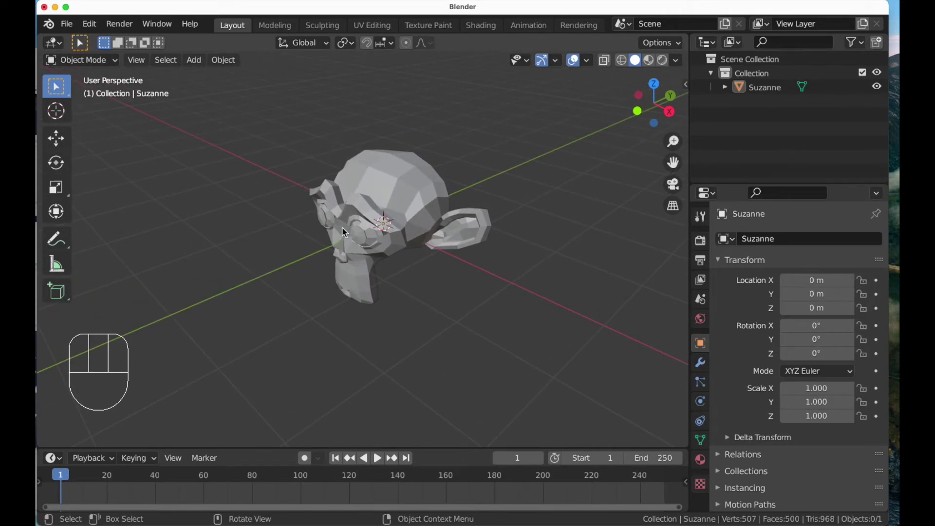
pyautogui.moveTo(366, 285); pyautogui.dragTo(366, 272)
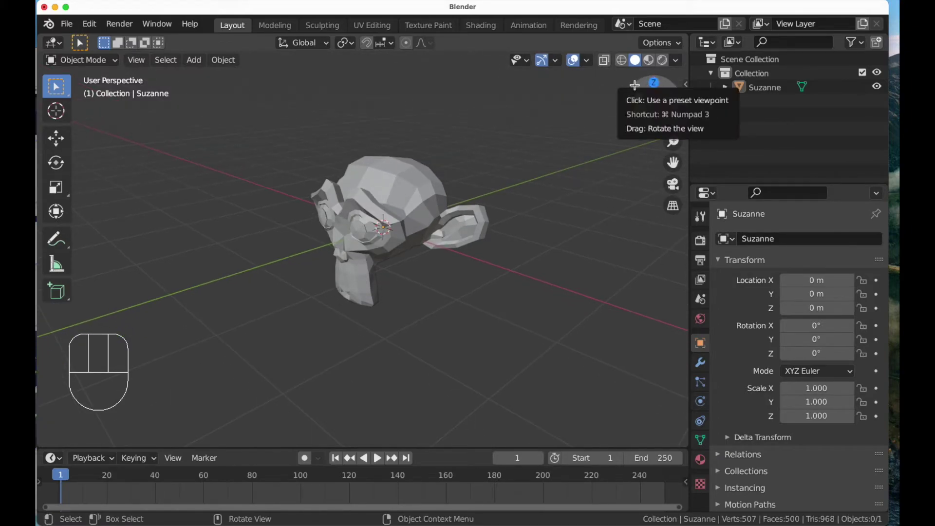
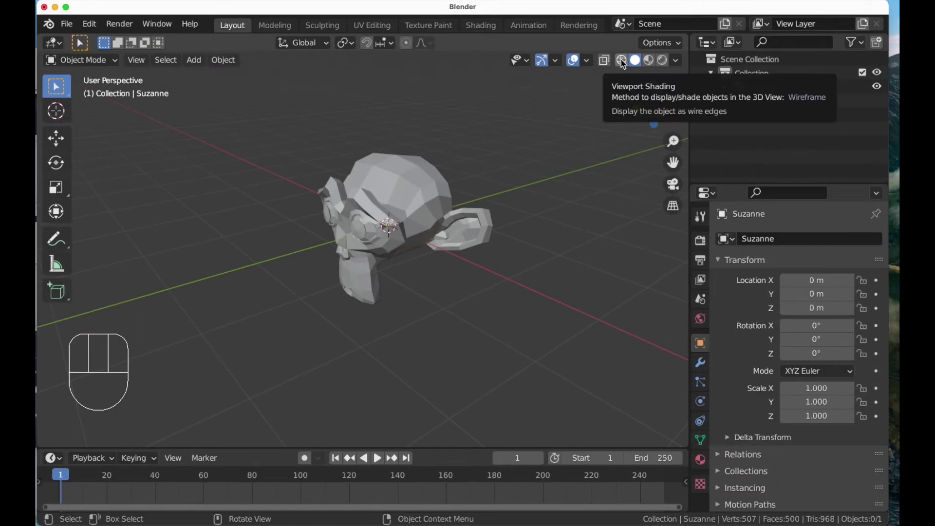
pyautogui.moveTo(622, 63); pyautogui.dragTo(431, 212)
pyautogui.moveTo(430, 211); pyautogui.dragTo(443, 228)
pyautogui.moveTo(445, 232); pyautogui.dragTo(431, 210)
pyautogui.moveTo(420, 211); pyautogui.dragTo(406, 204)
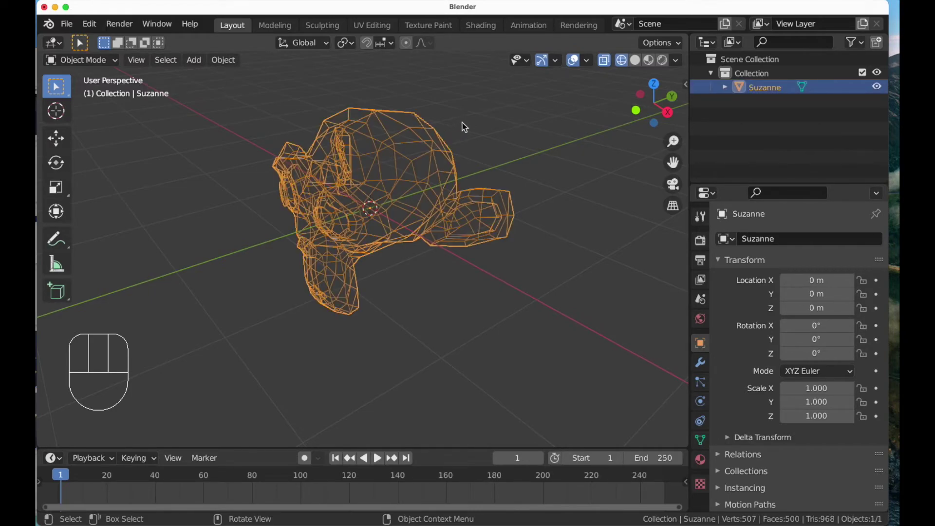
pyautogui.click(639, 66)
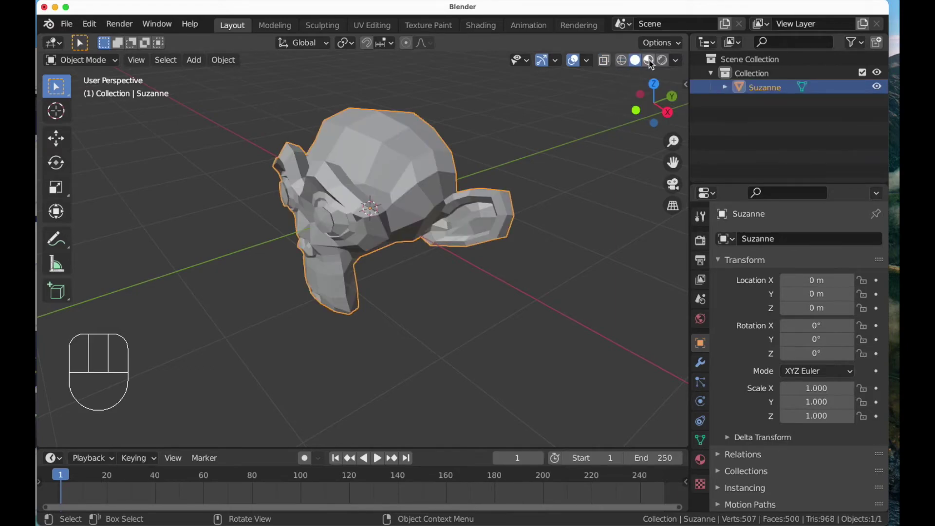
pyautogui.moveTo(655, 63); pyautogui.dragTo(653, 63)
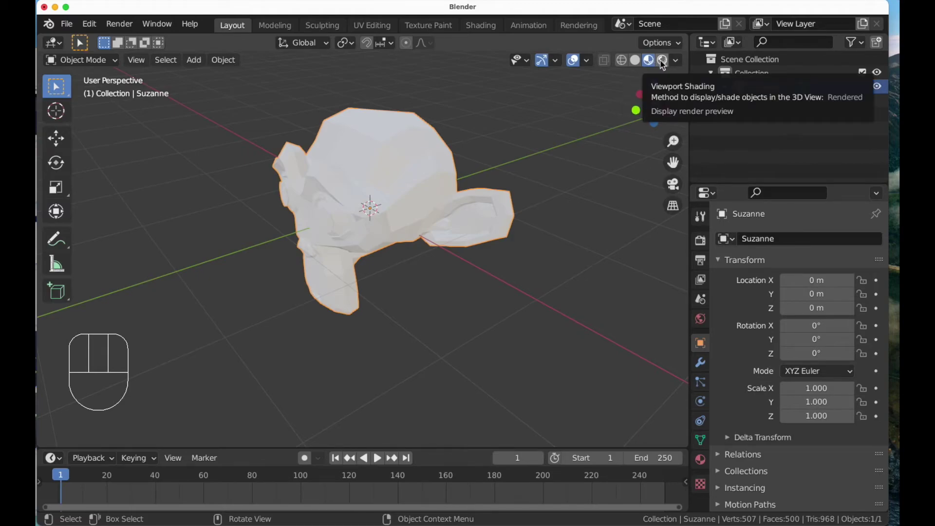
pyautogui.click(666, 63)
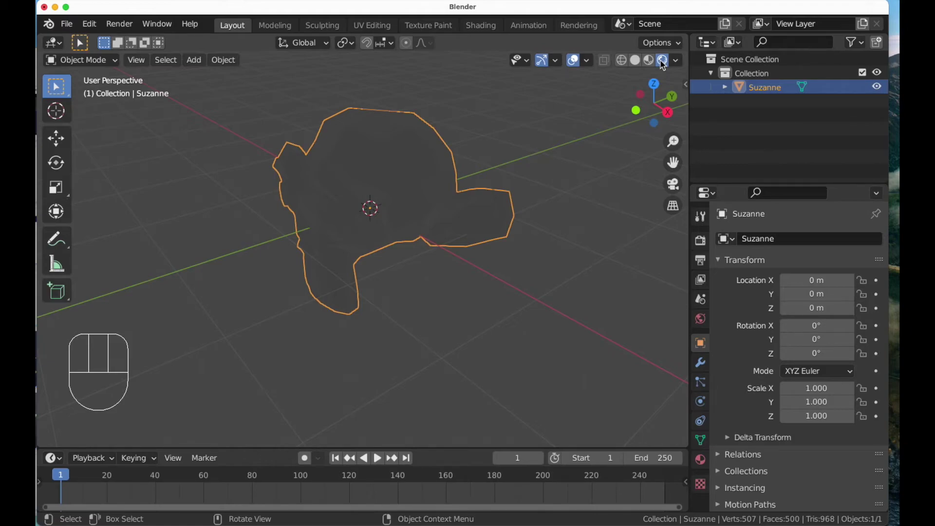
pyautogui.click(641, 64)
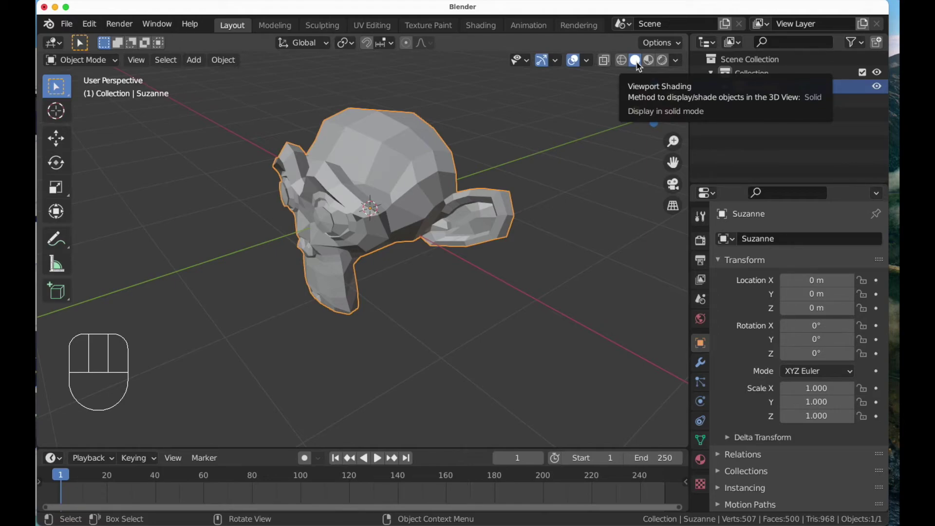
pyautogui.moveTo(654, 66); pyautogui.dragTo(654, 61)
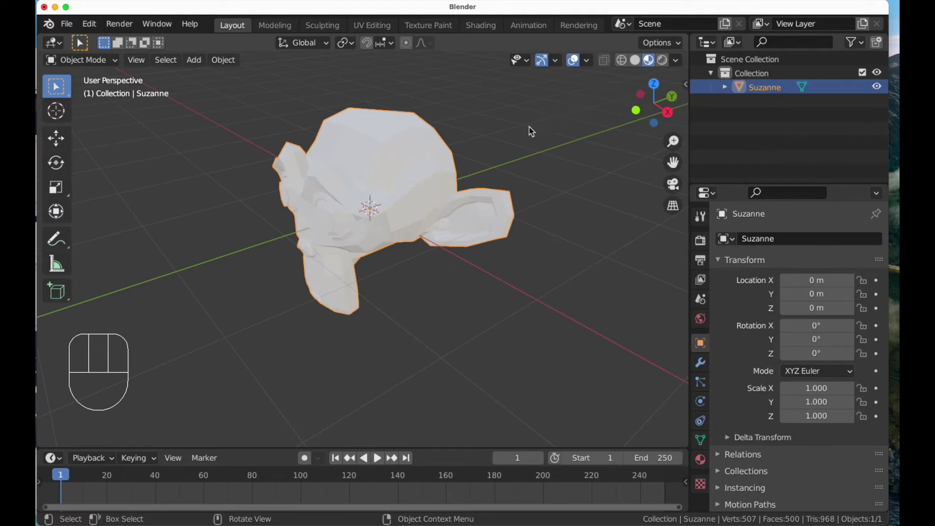
pyautogui.click(667, 64)
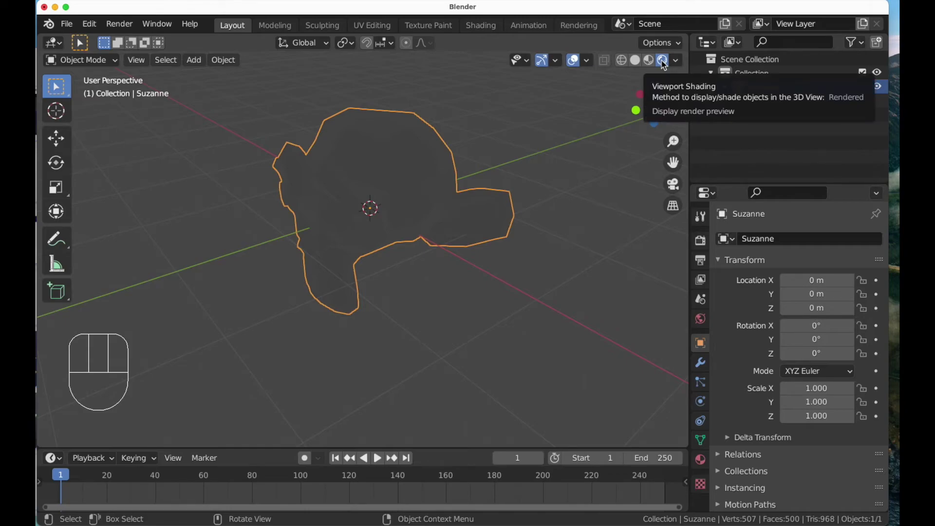
pyautogui.click(640, 63)
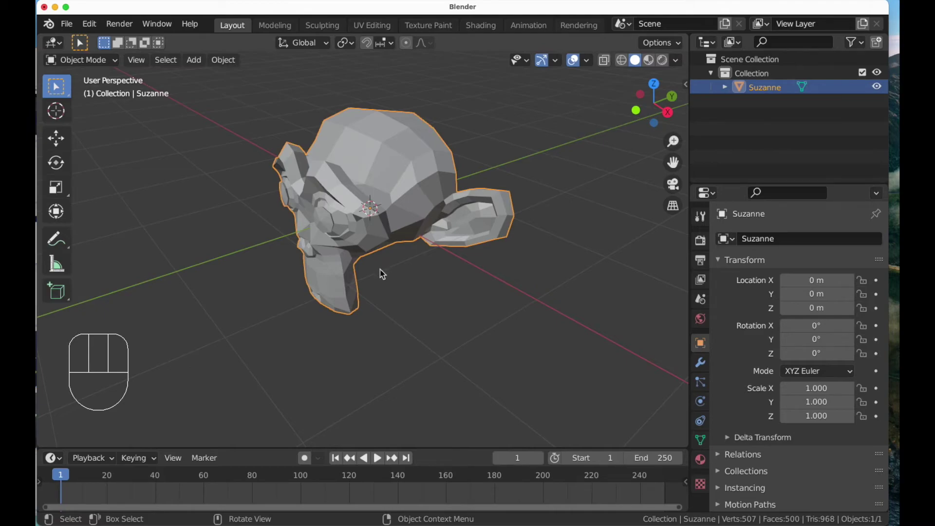
pyautogui.press('z')
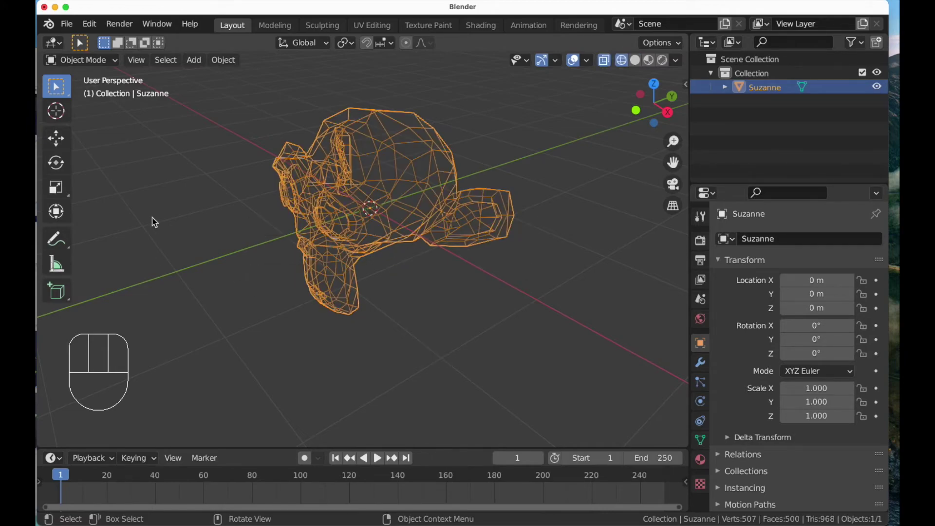
pyautogui.press('z')
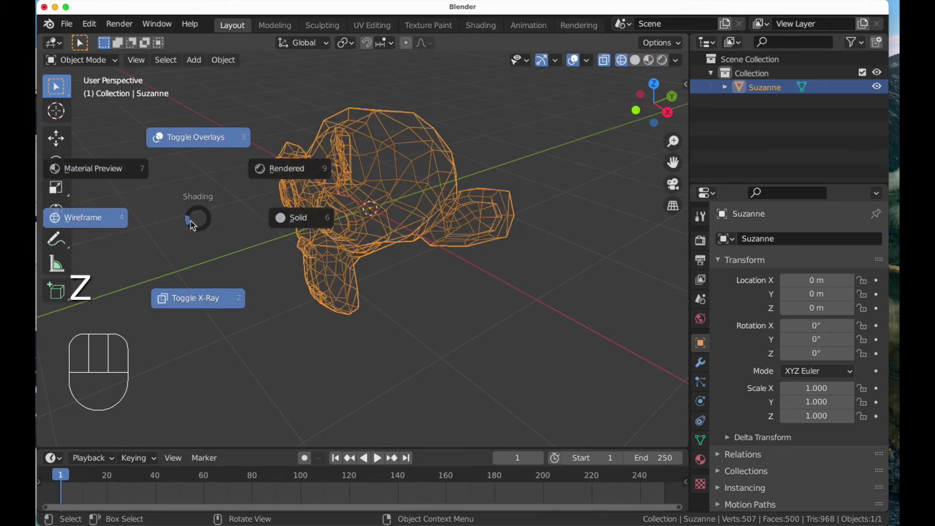
pyautogui.press('z')
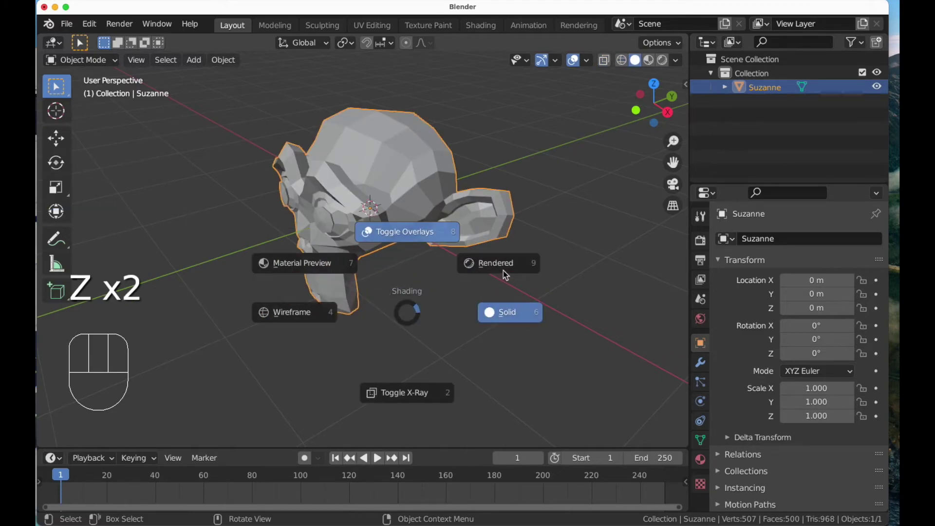
pyautogui.press('z')
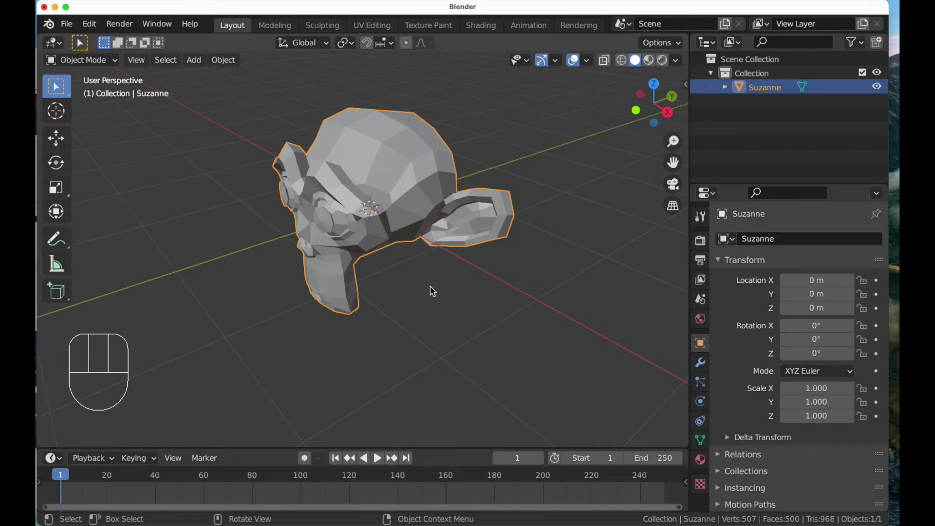
# Orbit the view around Suzanne from several sides before removing her.
pyautogui.moveTo(428, 283); pyautogui.dragTo(444, 303)
pyautogui.moveTo(442, 298); pyautogui.dragTo(464, 297)
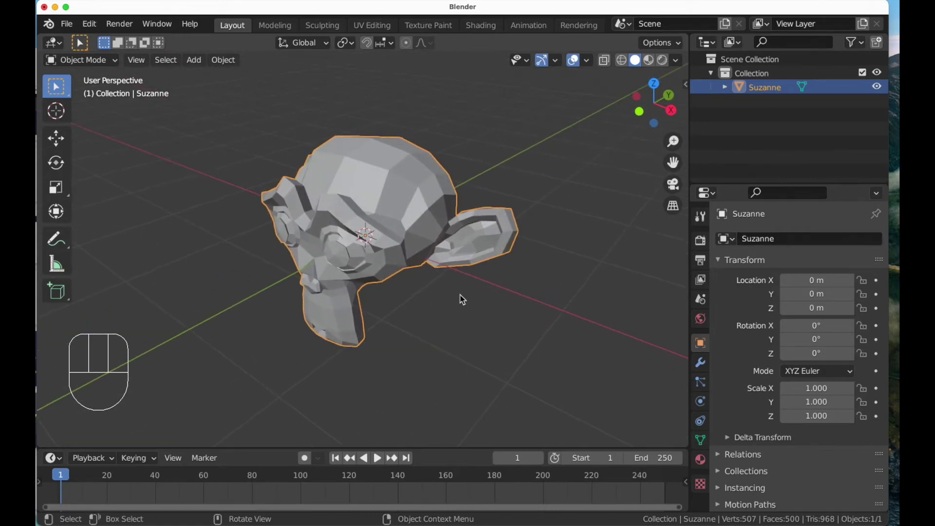
pyautogui.moveTo(458, 304); pyautogui.dragTo(450, 294)
pyautogui.middleClick(449, 297)
pyautogui.moveTo(540, 180); pyautogui.dragTo(406, 179)
pyautogui.press('z')
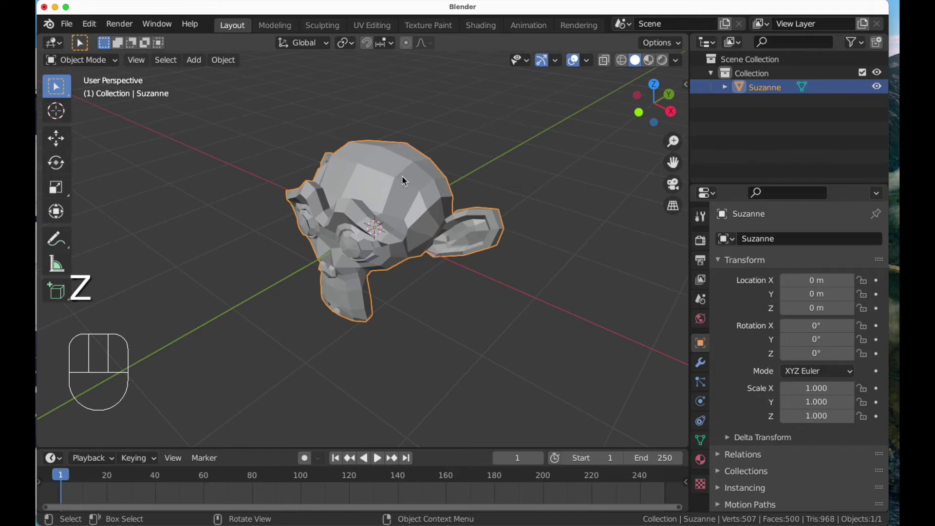
# Delete the Suzanne monkey head and bring up the Shift+A list of objects to add.
pyautogui.press('x')
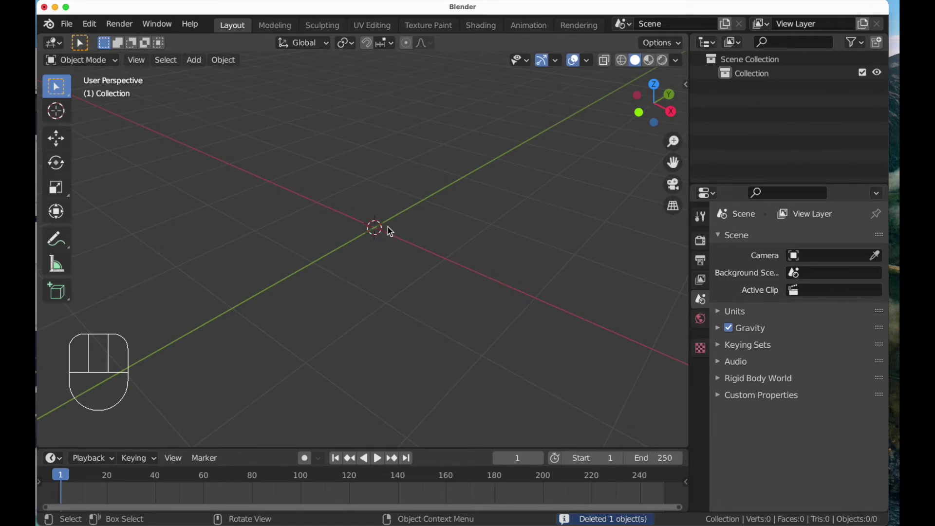
pyautogui.press('shift+a')
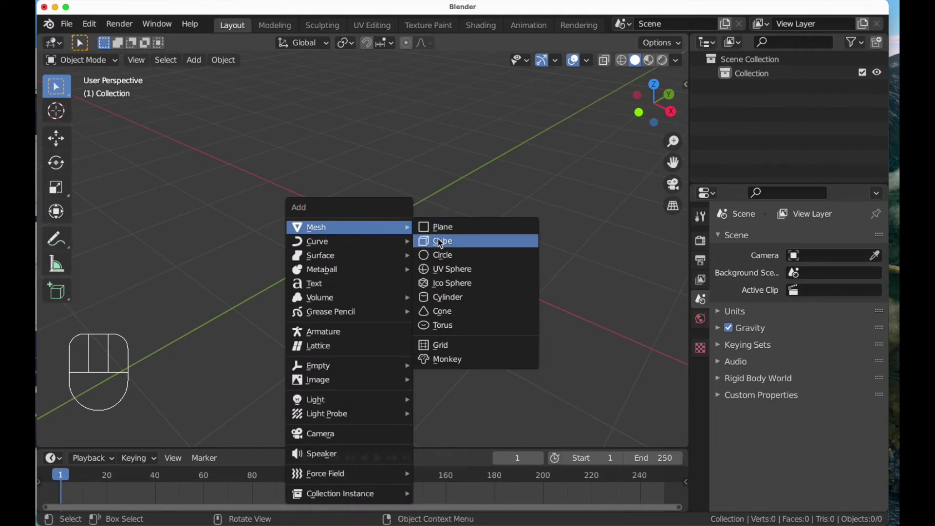
# Orbit around the new cube, then view it straight from the front orthographic view and pan to it.
pyautogui.moveTo(441, 240); pyautogui.dragTo(482, 240)
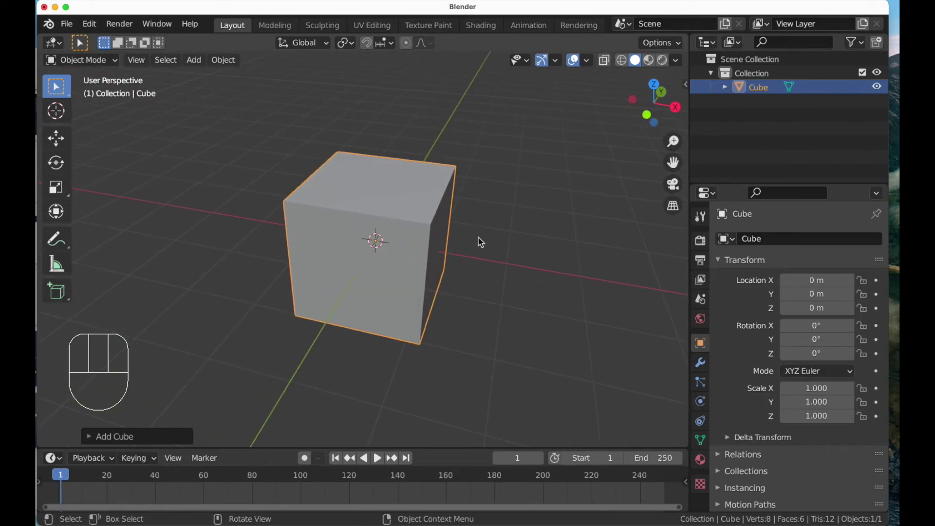
pyautogui.moveTo(447, 291); pyautogui.dragTo(415, 284)
pyautogui.moveTo(410, 279); pyautogui.dragTo(426, 280)
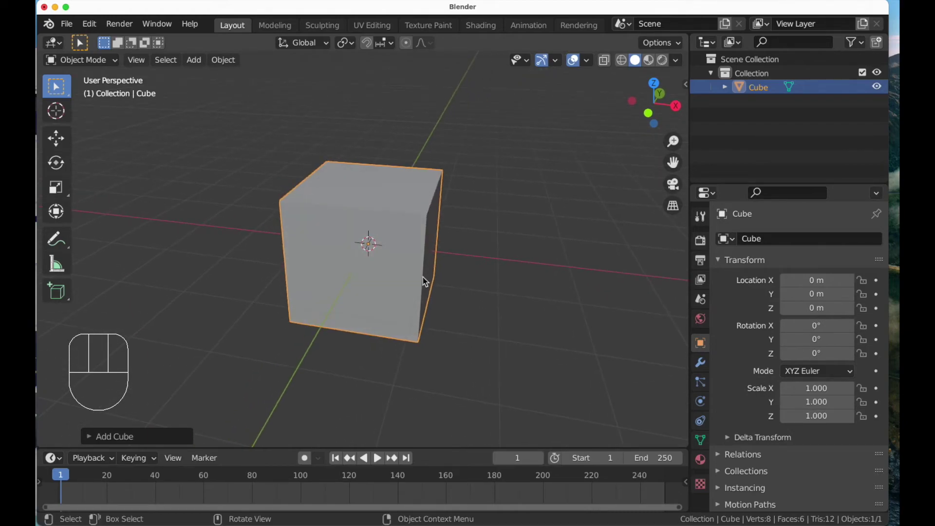
pyautogui.press('KP_1')
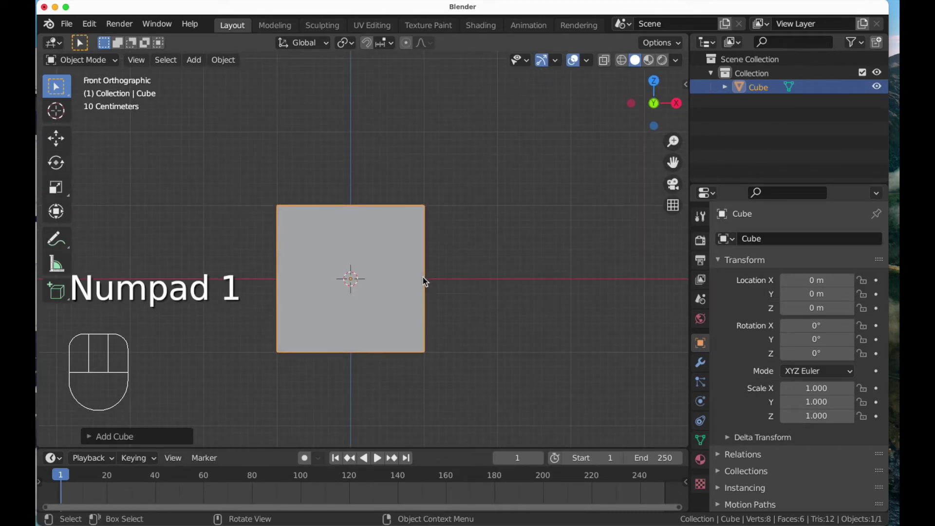
pyautogui.moveTo(347, 351); pyautogui.dragTo(352, 316)
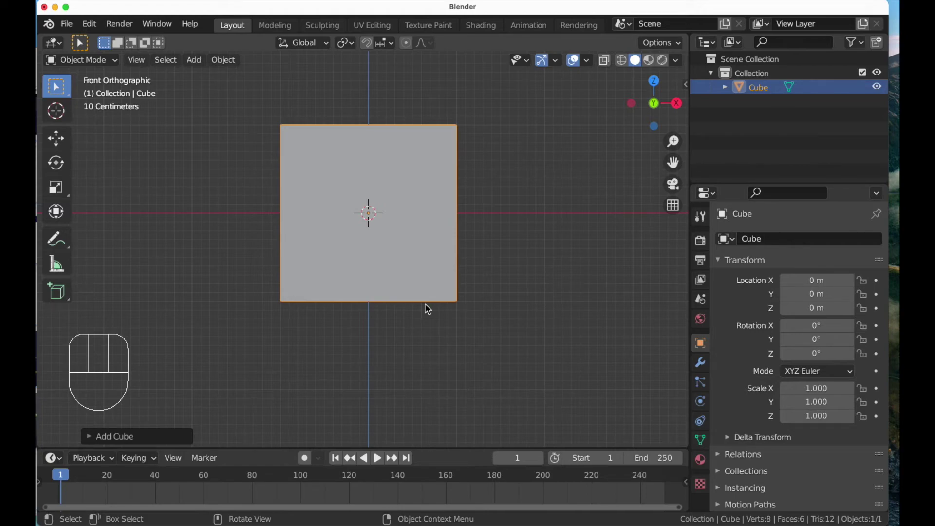
# Orbit back to a perspective view of the cube.
pyautogui.moveTo(502, 263); pyautogui.dragTo(454, 298)
pyautogui.moveTo(436, 255); pyautogui.dragTo(430, 272)
pyautogui.moveTo(429, 271); pyautogui.dragTo(429, 284)
pyautogui.click(583, 190)
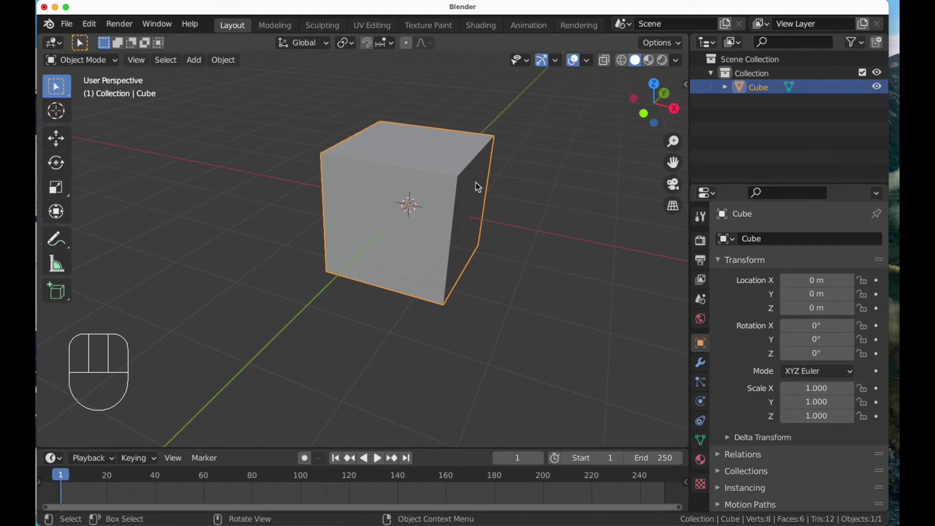
# Enter the cube's mesh editing, drop back to object mode, then re-enter editing.
pyautogui.press('Tab')
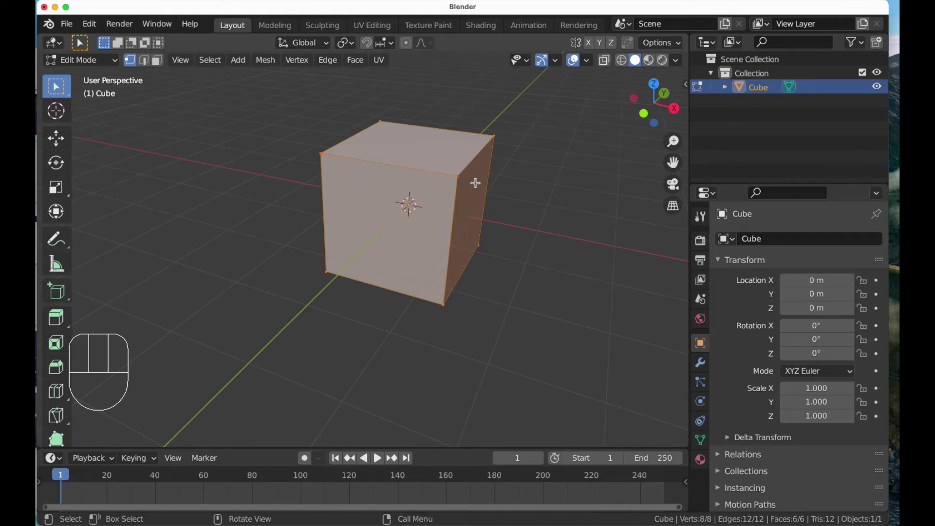
pyautogui.press('Tab')
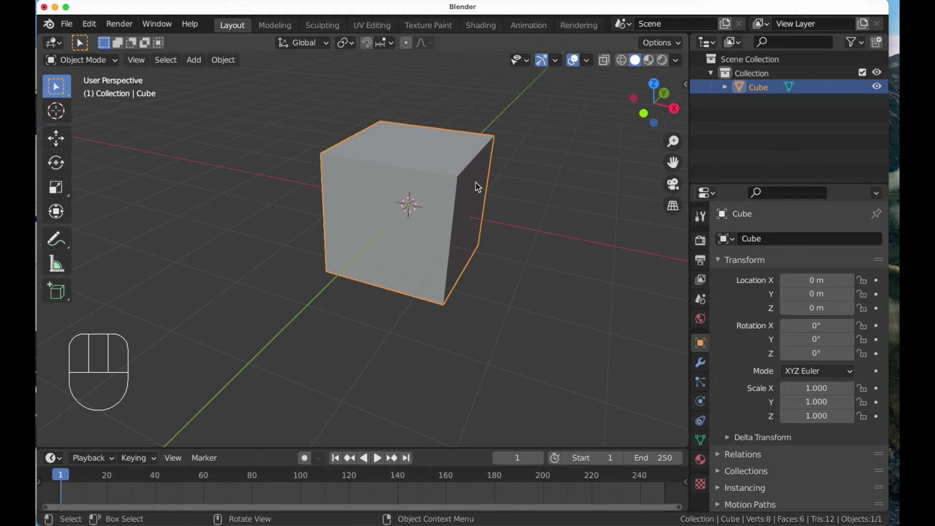
pyautogui.press('Tab')
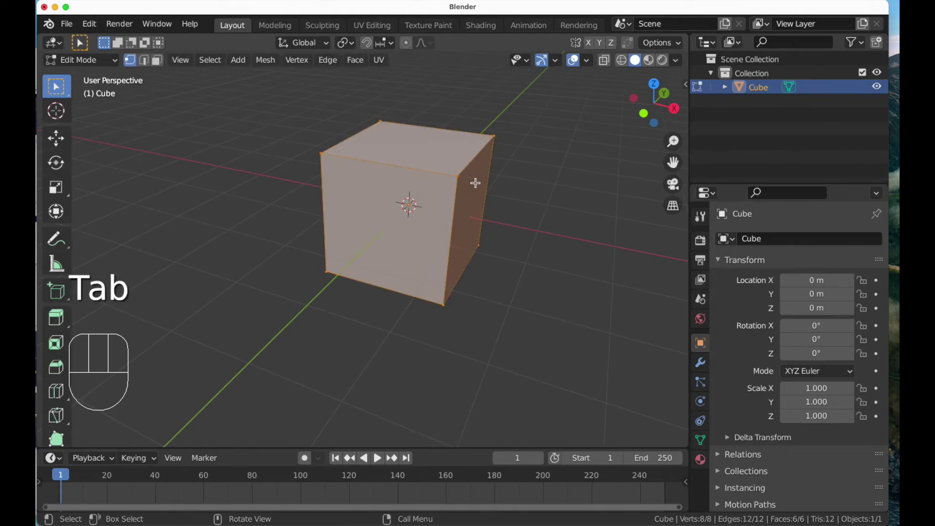
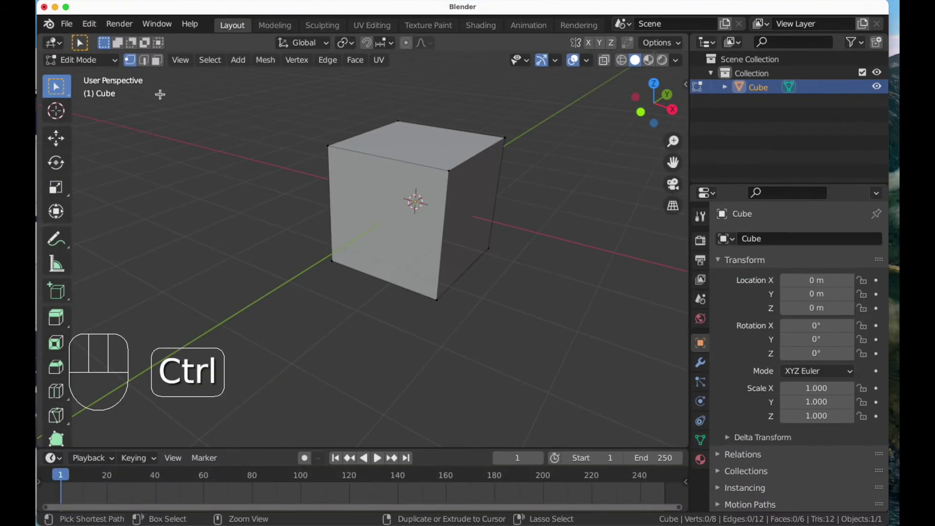
# Cycle vertex, edge and face selection, trial-move the top face and cancel it, ending in edge selection.
pyautogui.press('1')
pyautogui.press('2')
pyautogui.press('3')
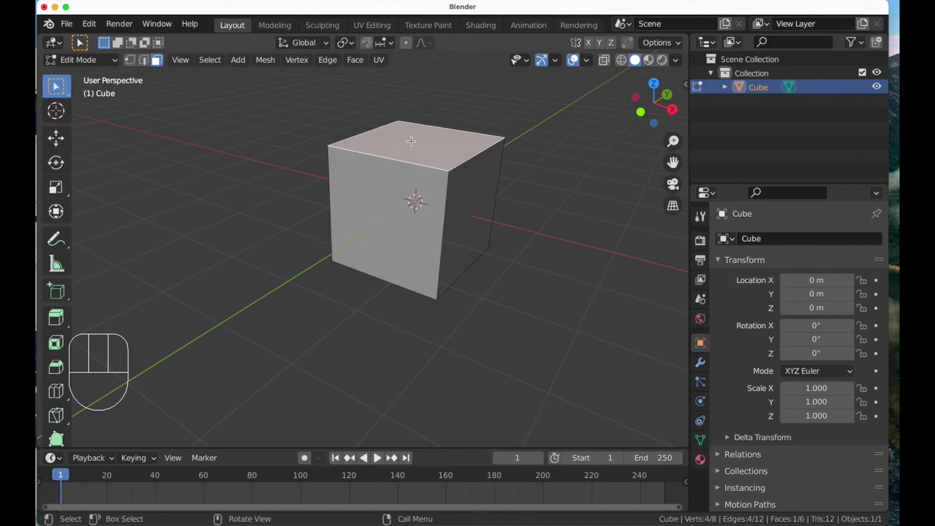
pyautogui.press('g')
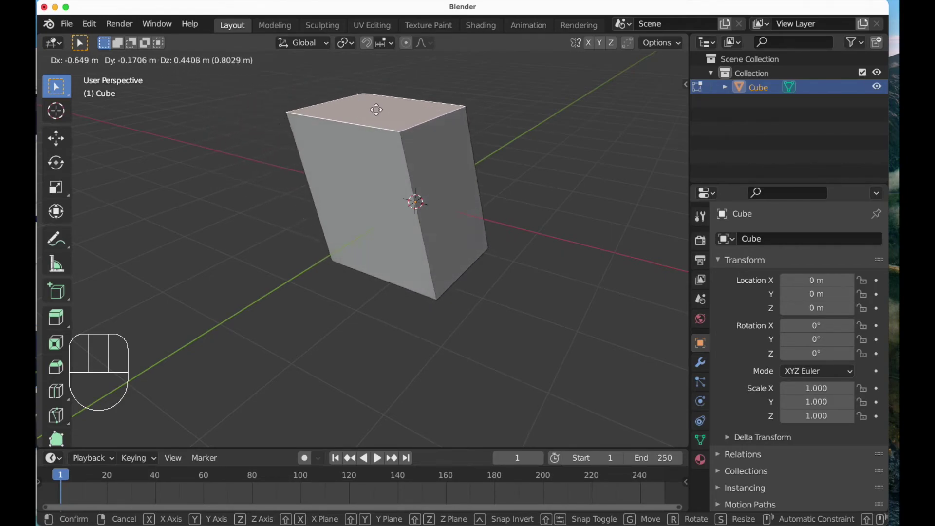
pyautogui.press('Escape')
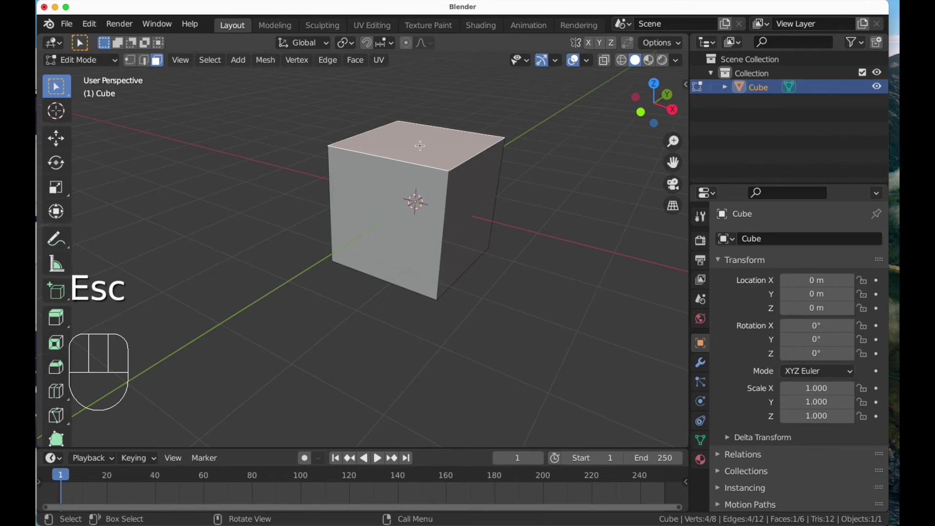
pyautogui.click(147, 63)
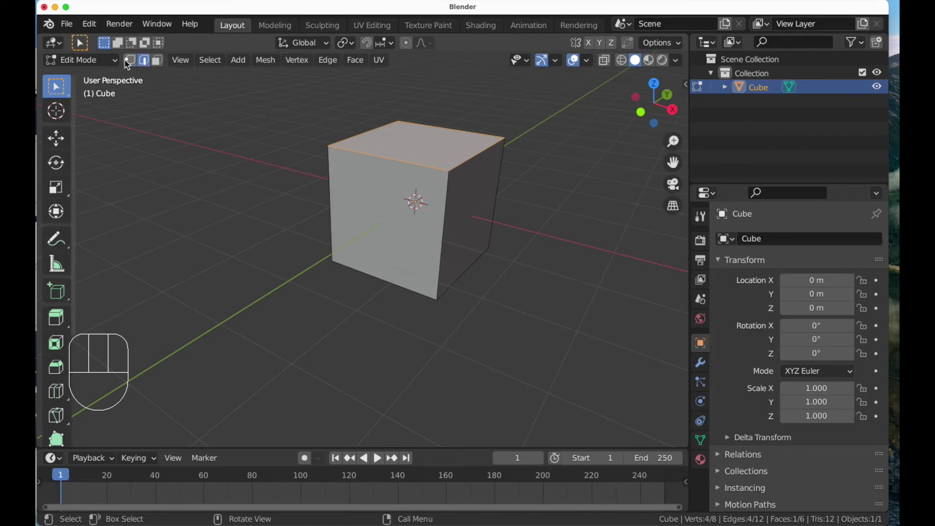
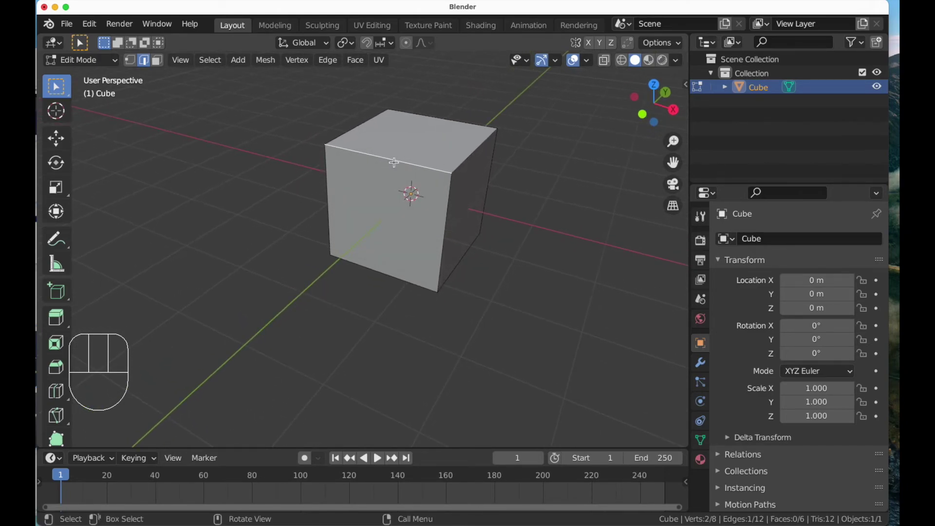
# Trial-move the selected top edge and then a corner vertex, cancelling both so the cube is unchanged.
pyautogui.press('g')
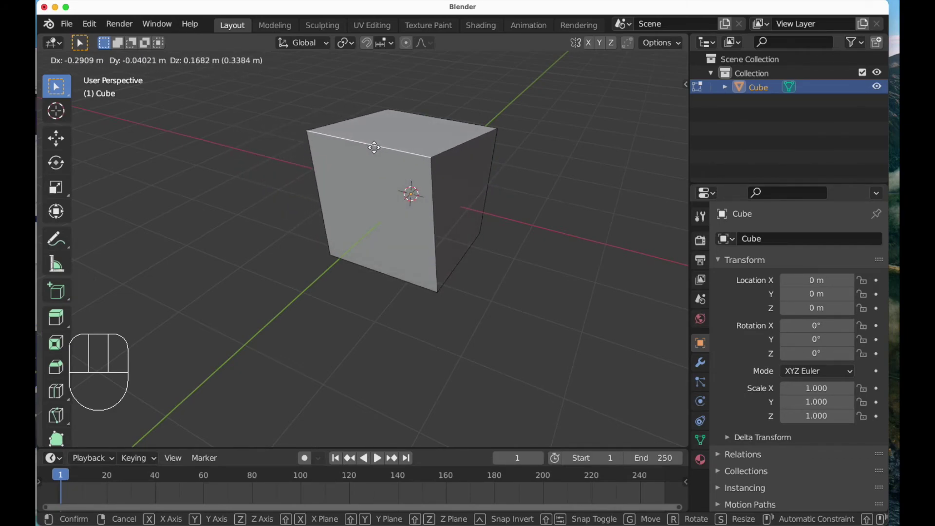
pyautogui.press('Escape')
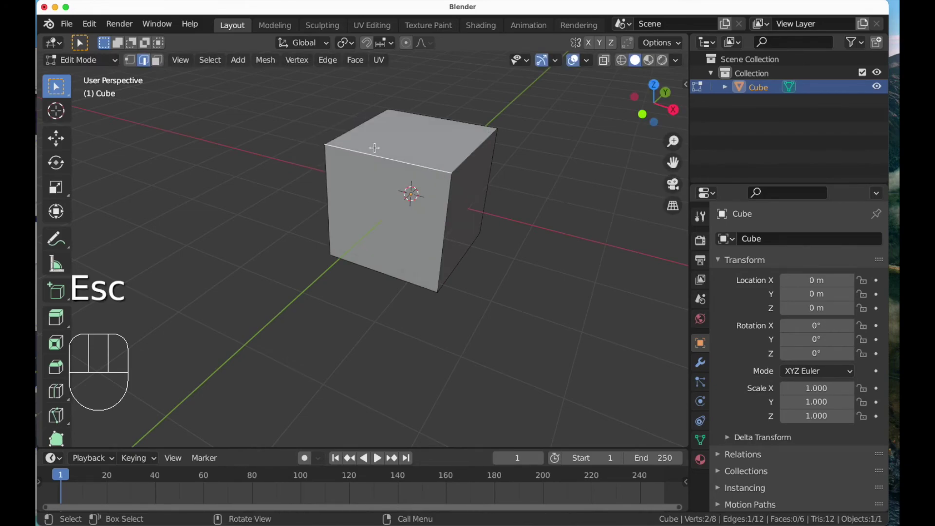
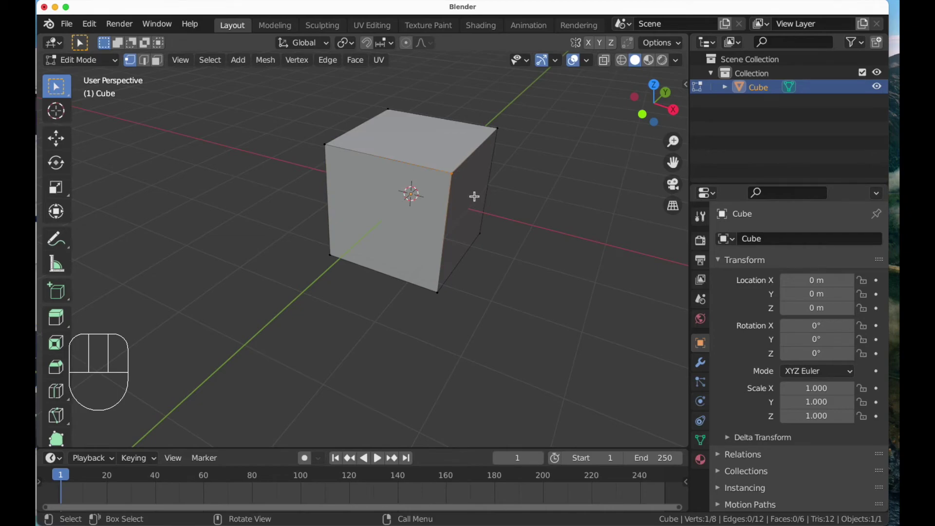
pyautogui.press('g')
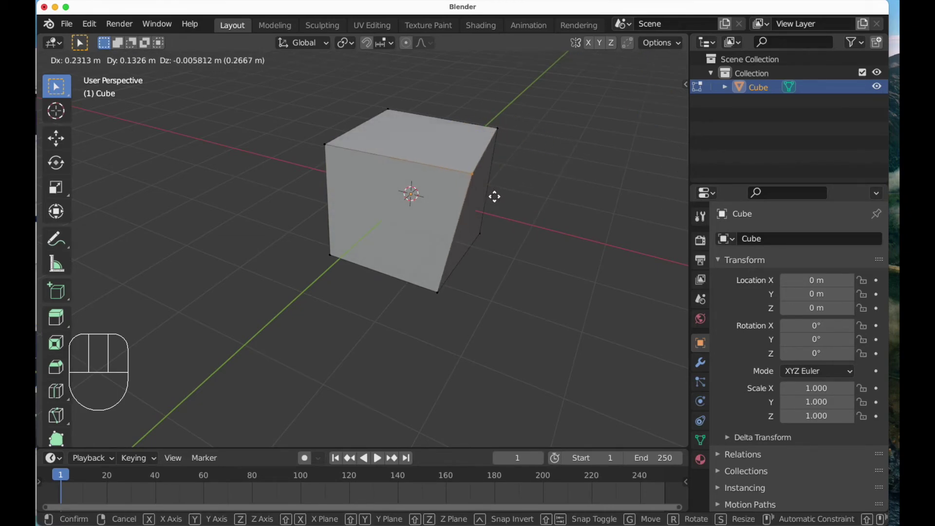
pyautogui.press('Escape')
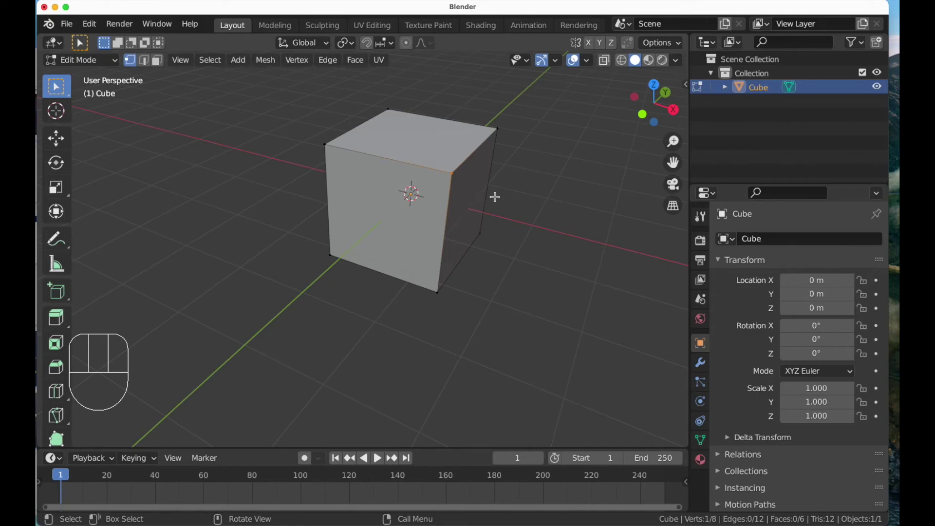
# Leave mesh editing for object mode and orbit around the cube.
pyautogui.press('Tab')
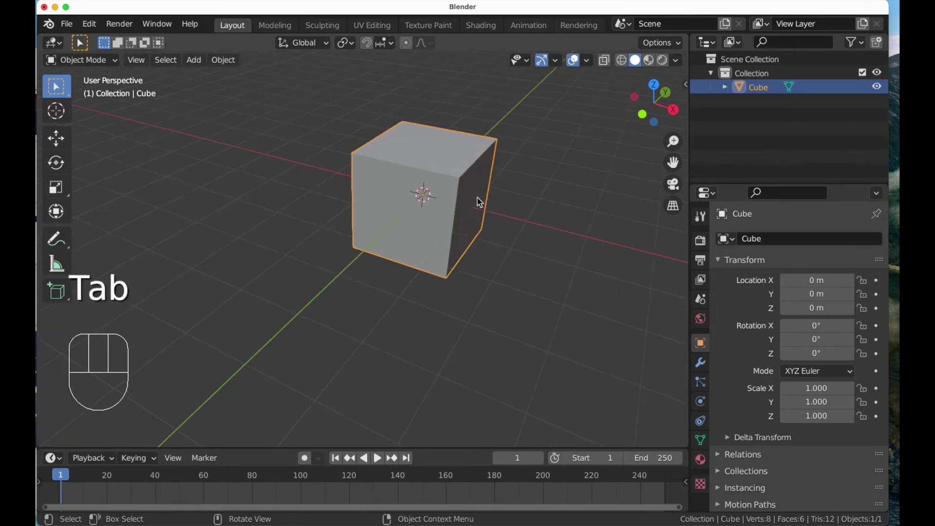
pyautogui.moveTo(445, 216); pyautogui.dragTo(414, 231)
pyautogui.moveTo(415, 230); pyautogui.dragTo(426, 223)
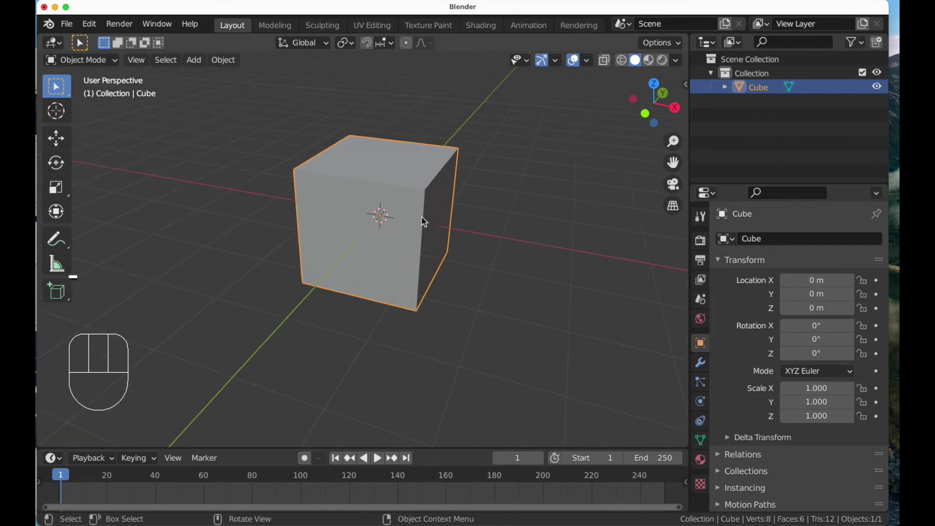
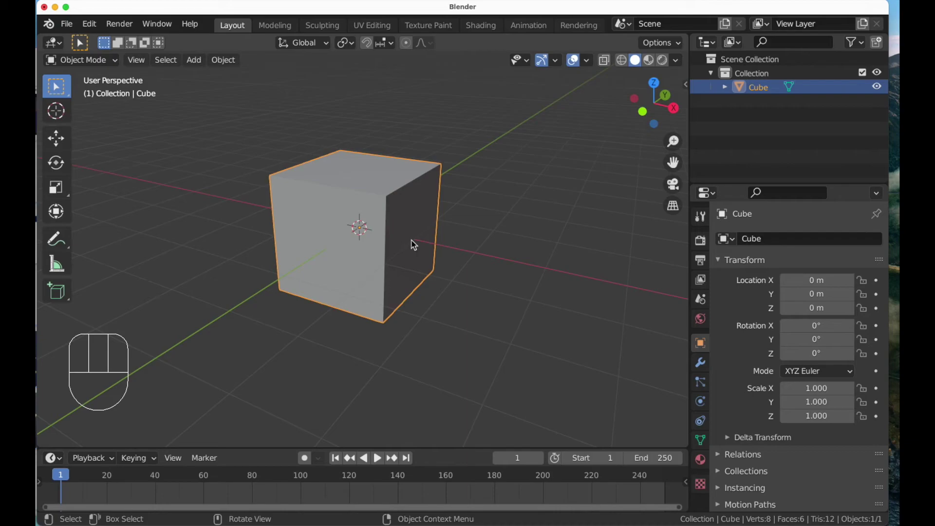
pyautogui.moveTo(404, 224); pyautogui.dragTo(400, 221)
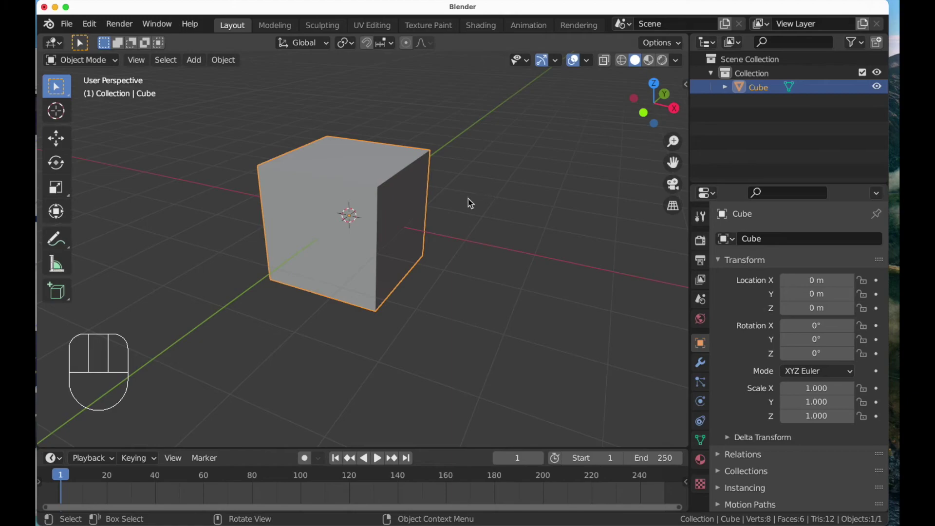
pyautogui.click(399, 207)
pyautogui.moveTo(393, 204); pyautogui.dragTo(349, 201)
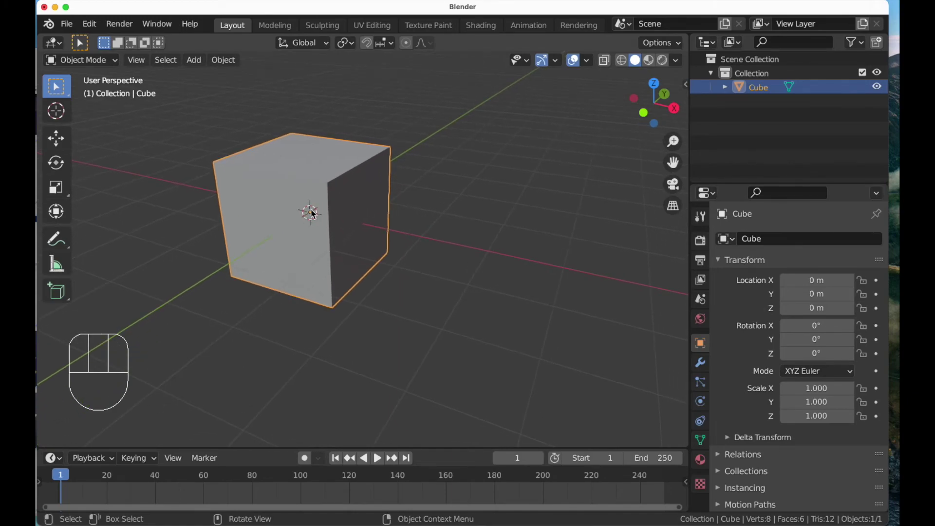
pyautogui.middleClick(417, 261)
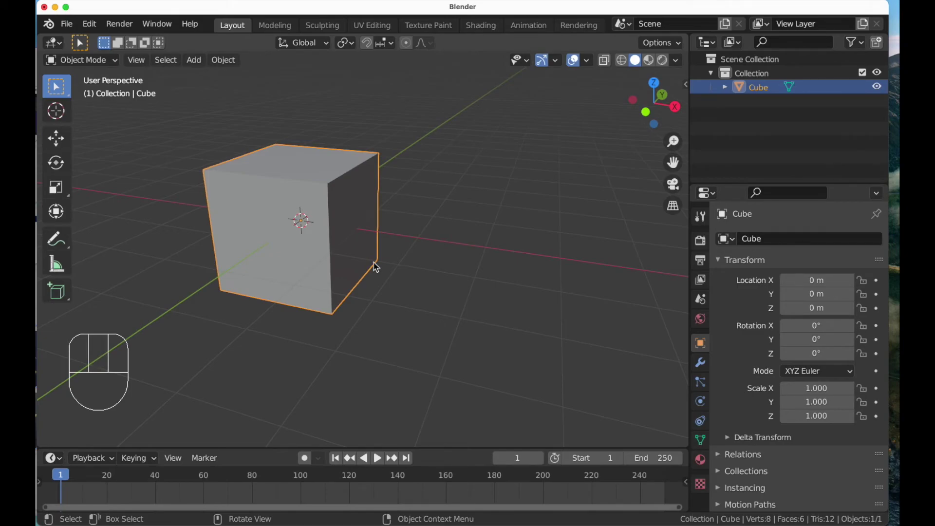
# Duplicate the cube three times with Shift+D, cancelling each move so Cube.001–Cube.003 stay at the origin.
pyautogui.press('shift+d')
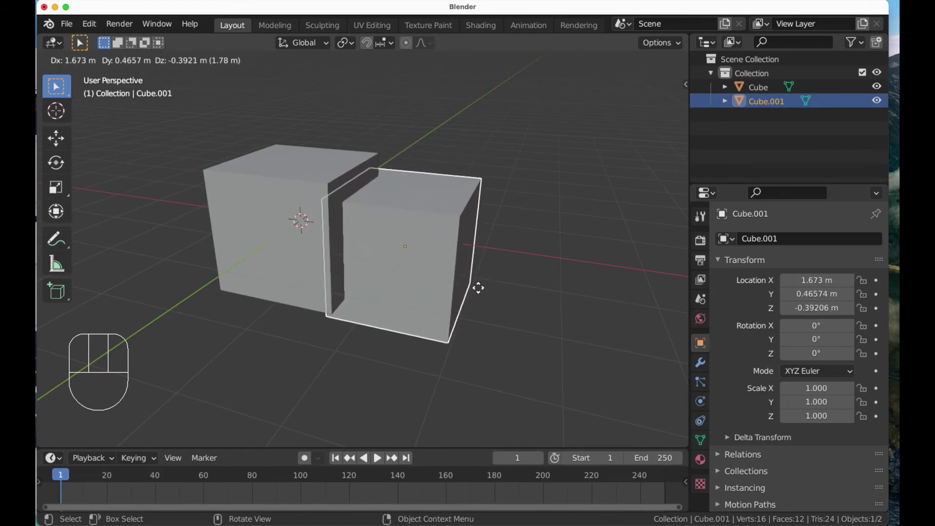
pyautogui.press('Escape')
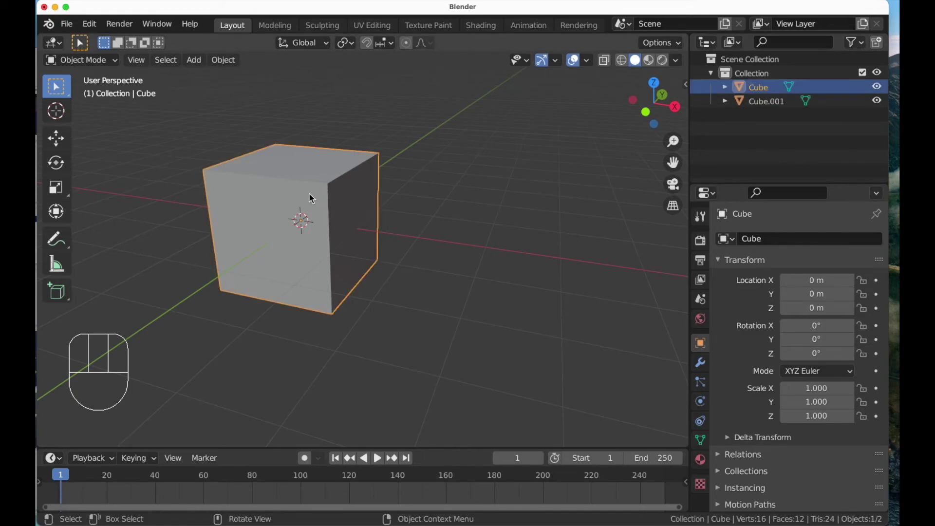
pyautogui.press('shift+d')
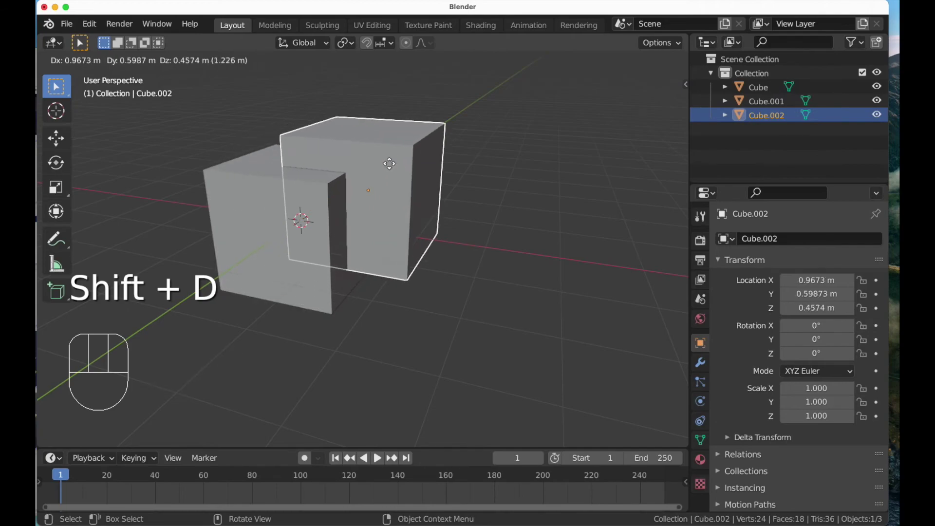
pyautogui.press('Escape')
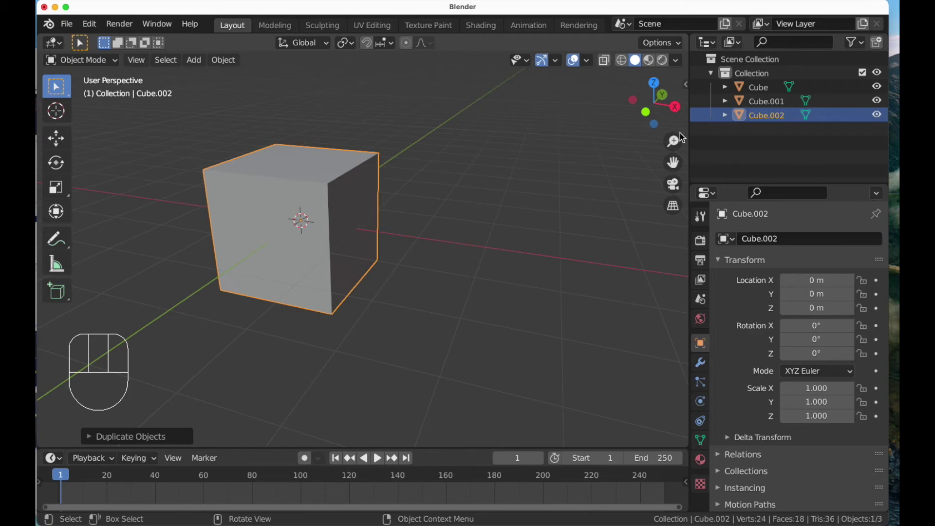
pyautogui.press('shift+d')
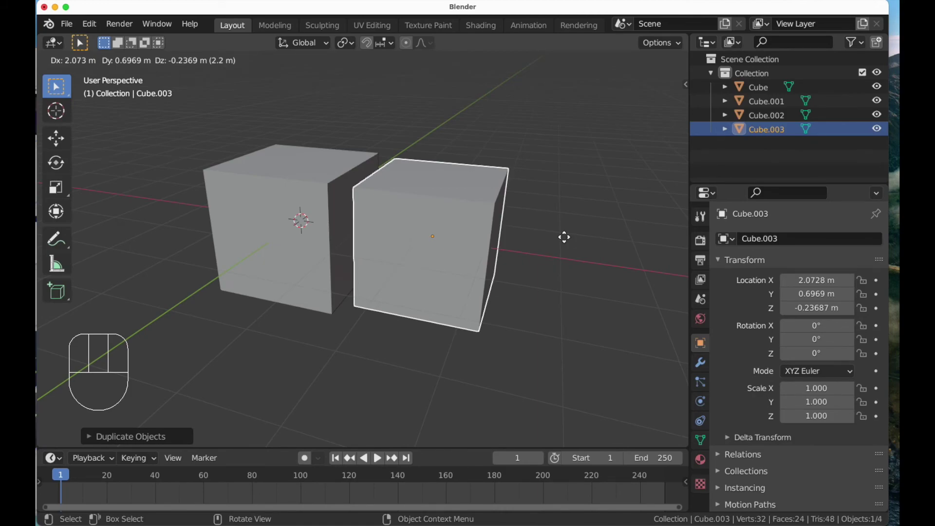
pyautogui.press('Escape')
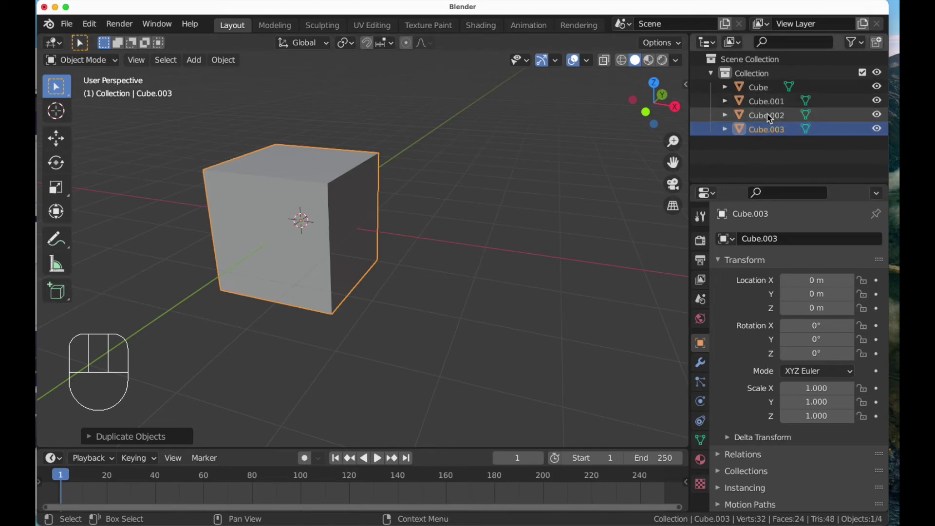
# Select the copies Cube.001, Cube.002 and Cube.003 in the Outliner and delete them.
pyautogui.click(331, 209)
pyautogui.click(320, 181)
pyautogui.click(286, 192)
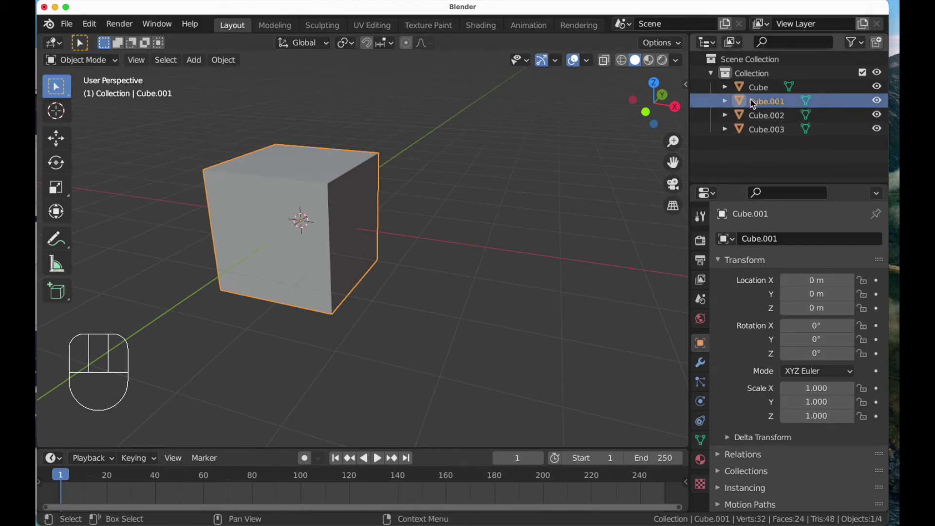
pyautogui.moveTo(762, 134); pyautogui.dragTo(767, 121)
pyautogui.press('x')
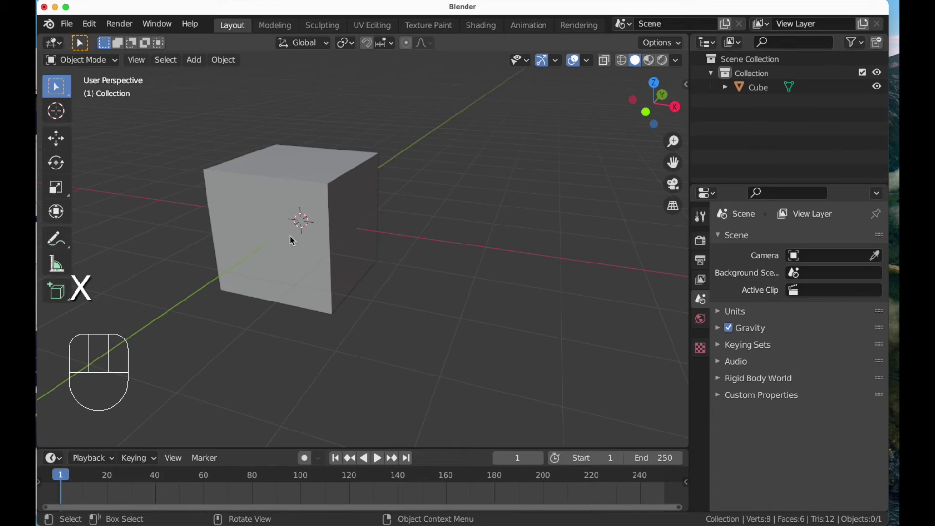
pyautogui.click(306, 260)
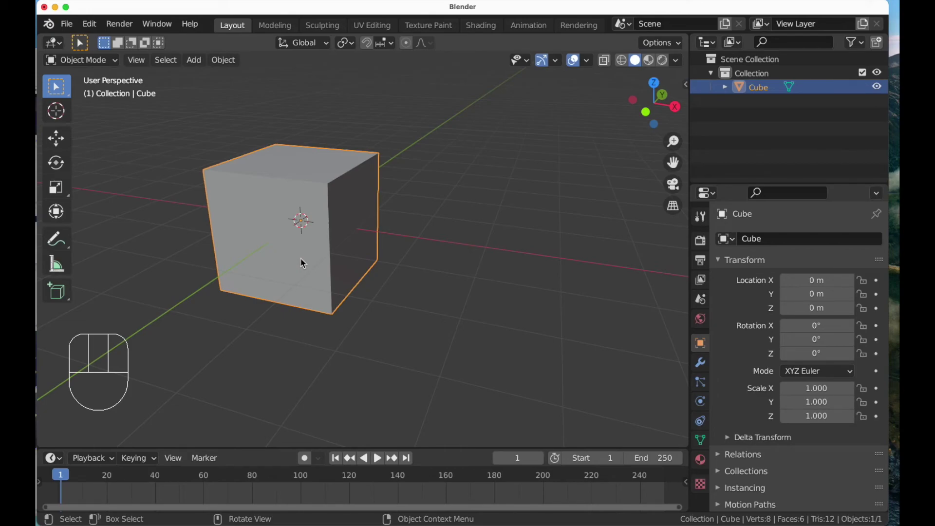
pyautogui.press('shift+d')
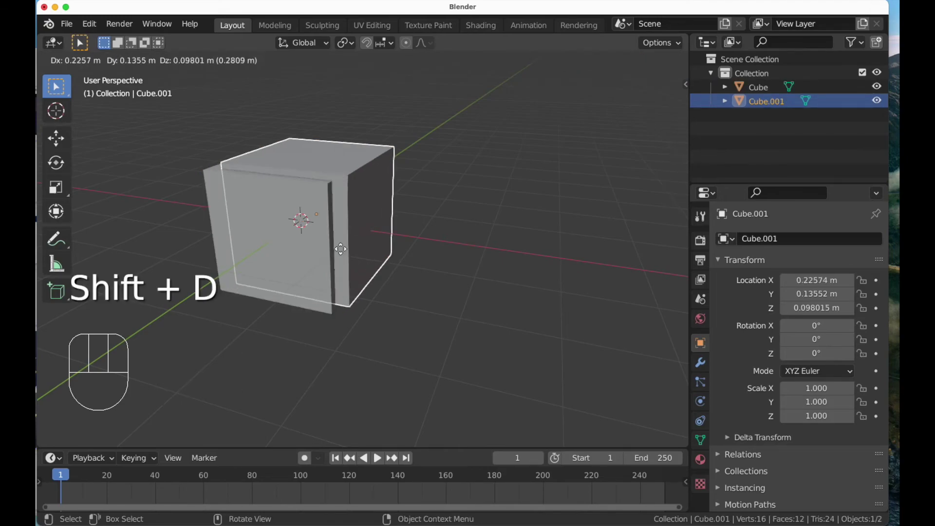
pyautogui.press('Escape')
pyautogui.press('shift+d')
pyautogui.press('Escape')
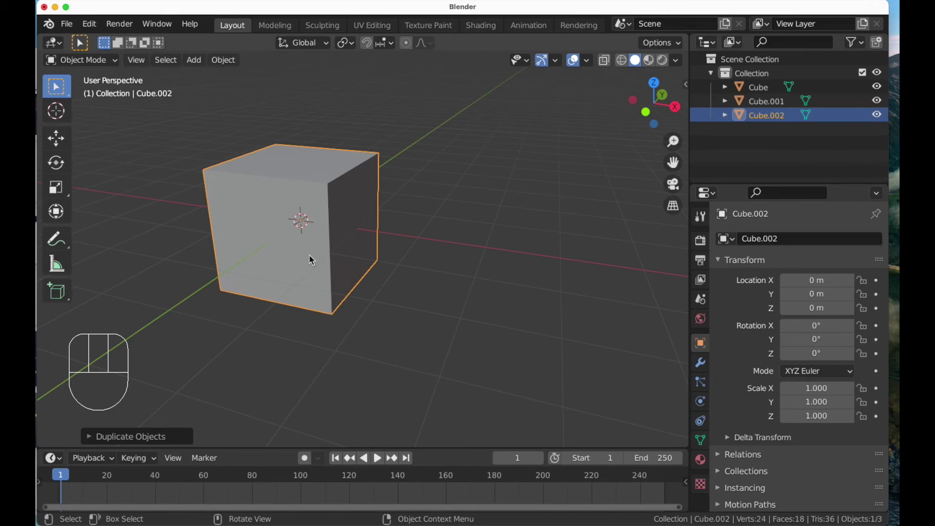
pyautogui.click(765, 116)
pyautogui.press('x')
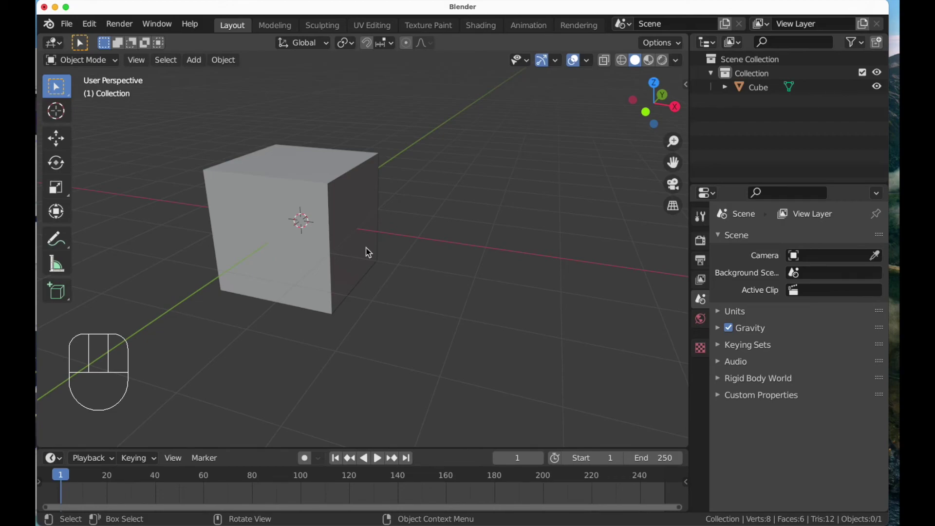
pyautogui.click(300, 232)
pyautogui.click(479, 271)
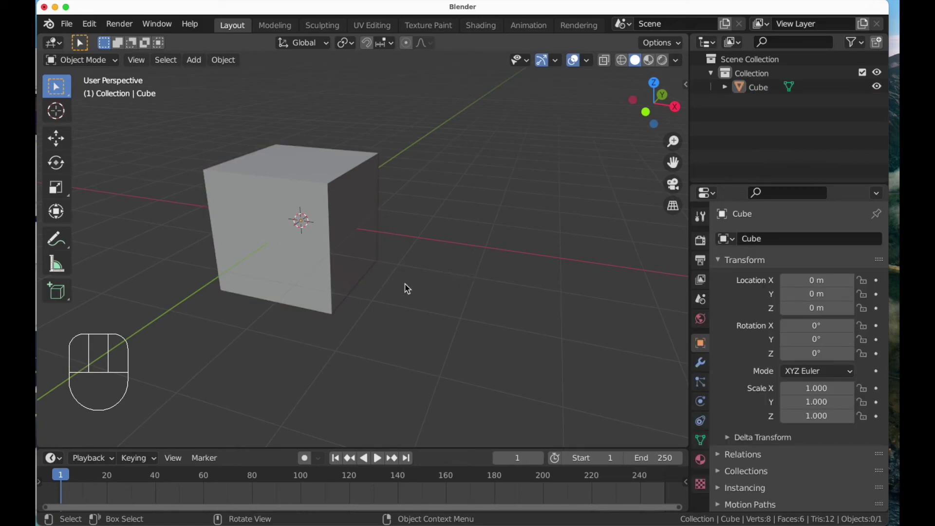
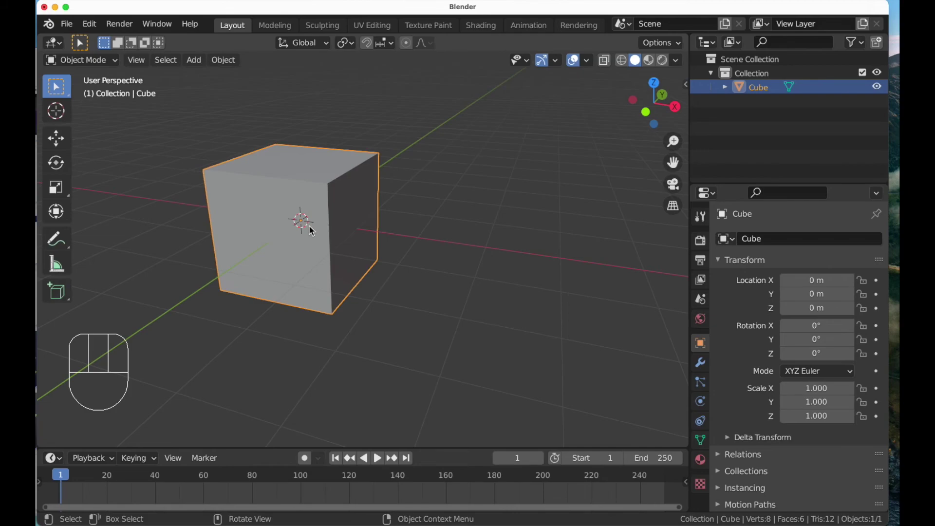
# Trial-move the cube, testing X, Y and Z axis constraints, then cancel back to the origin.
pyautogui.moveTo(448, 296); pyautogui.dragTo(317, 256)
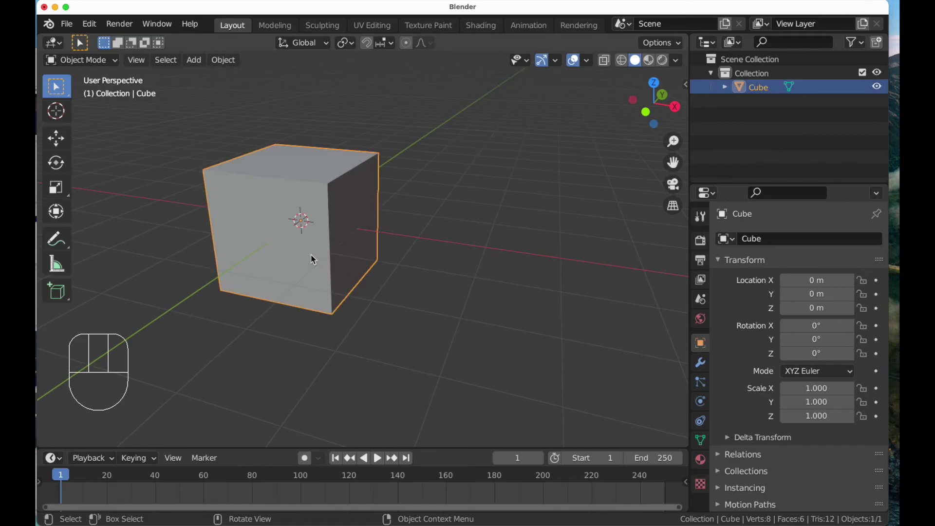
pyautogui.press('g')
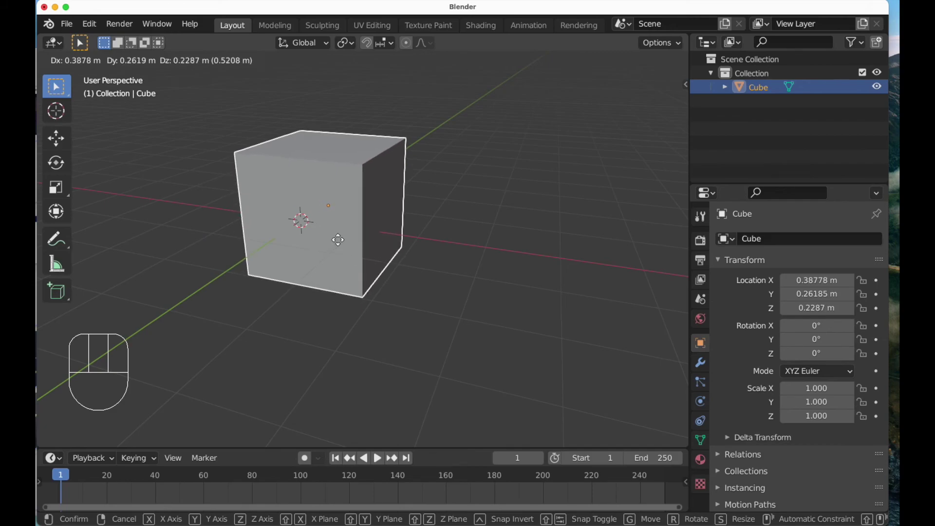
pyautogui.press('x')
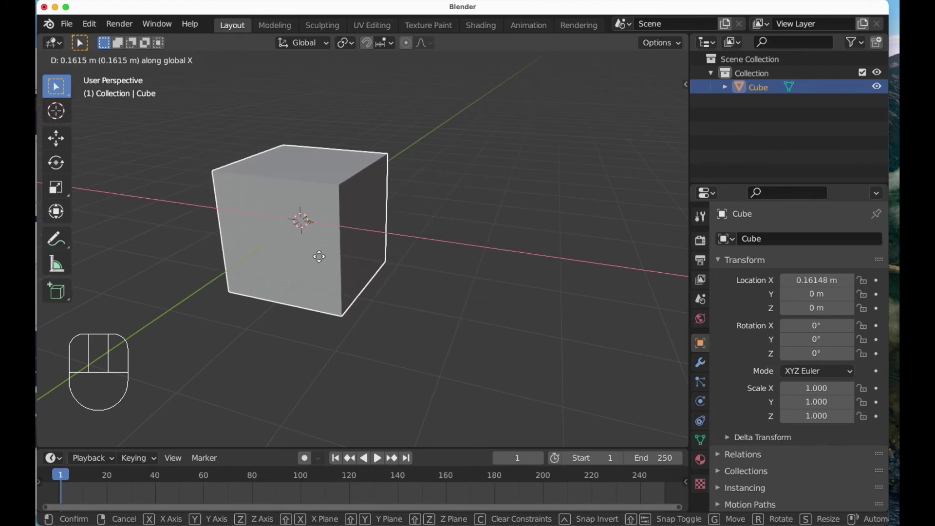
pyautogui.press('y')
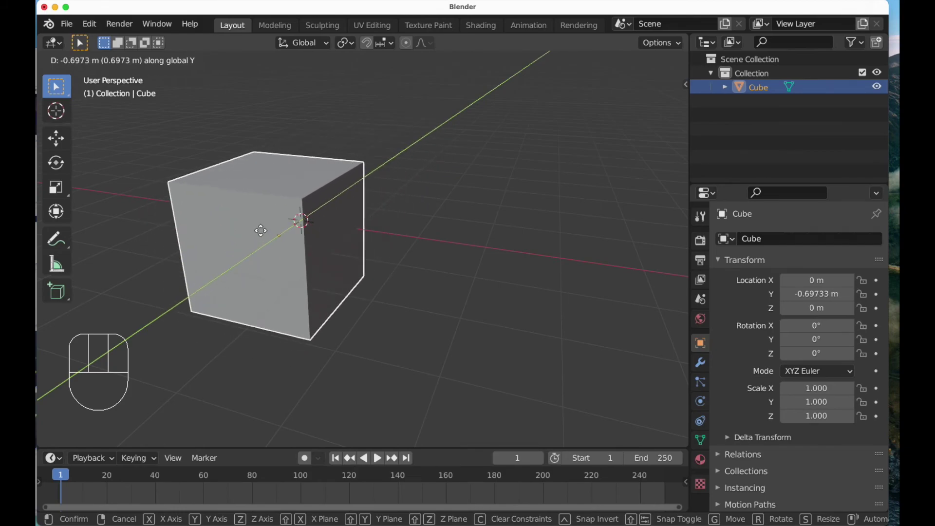
pyautogui.press('z')
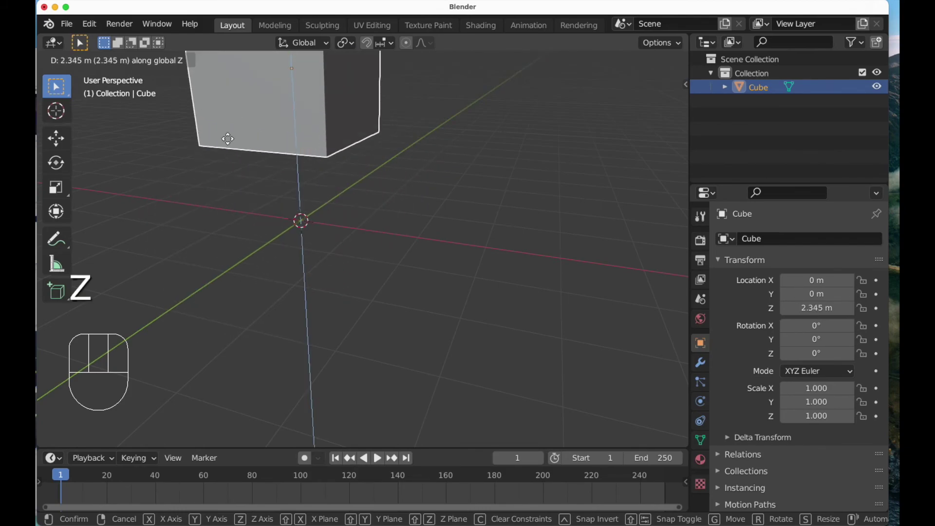
pyautogui.press('Escape')
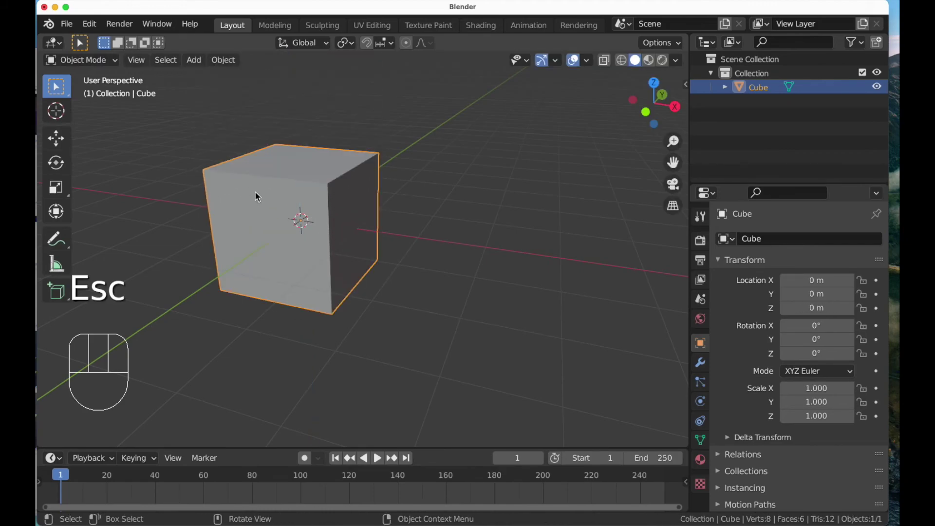
# Start moving the cube again, locked to the X axis toward about 3.98 m.
pyautogui.press('g')
pyautogui.press('x')
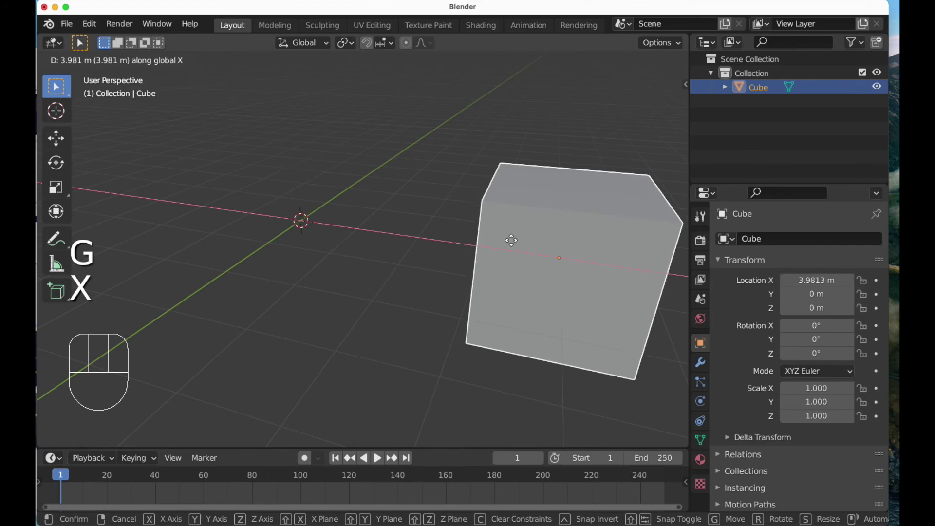
# Confirm the cube at about 3.98 m on X and add a cylinder at the origin.
pyautogui.click(517, 241)
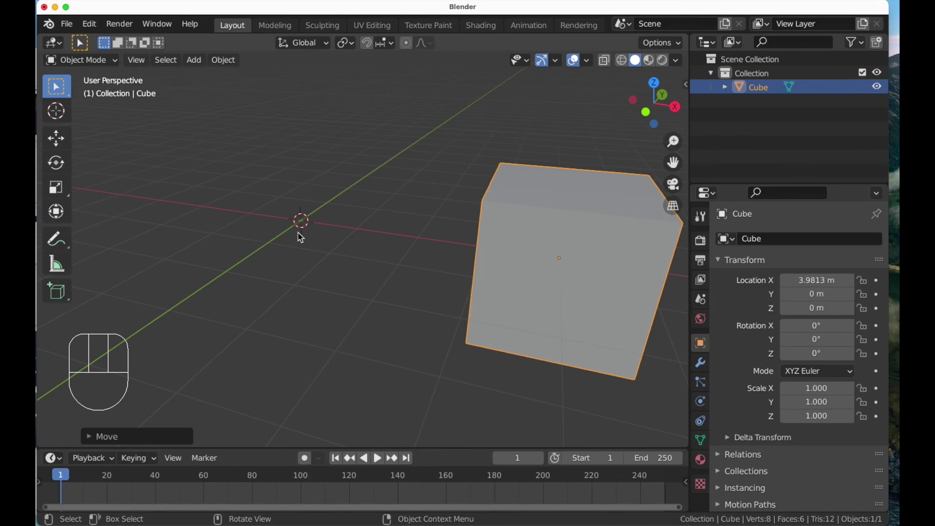
pyautogui.press('shift+a')
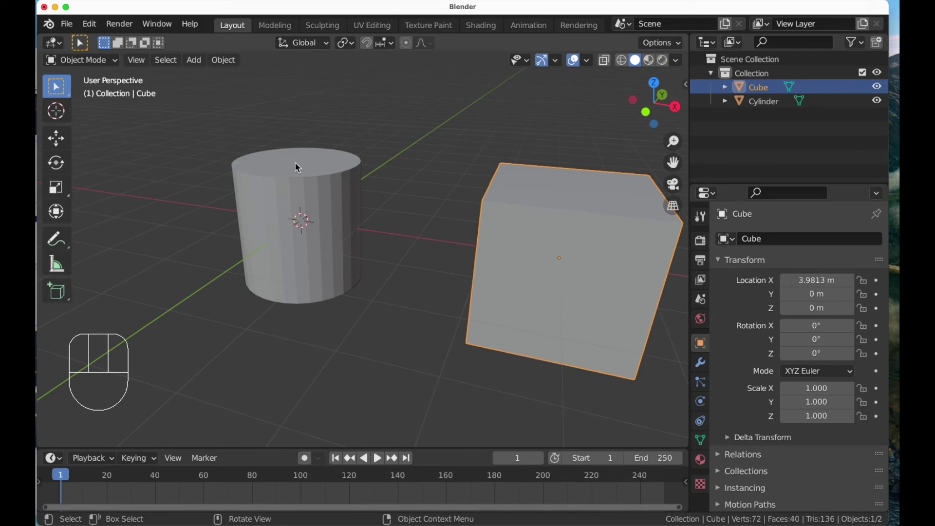
# Orbit the view to see the cube and cylinder together.
pyautogui.moveTo(322, 172); pyautogui.dragTo(309, 163)
pyautogui.middleClick(310, 166)
pyautogui.moveTo(506, 236); pyautogui.dragTo(448, 248)
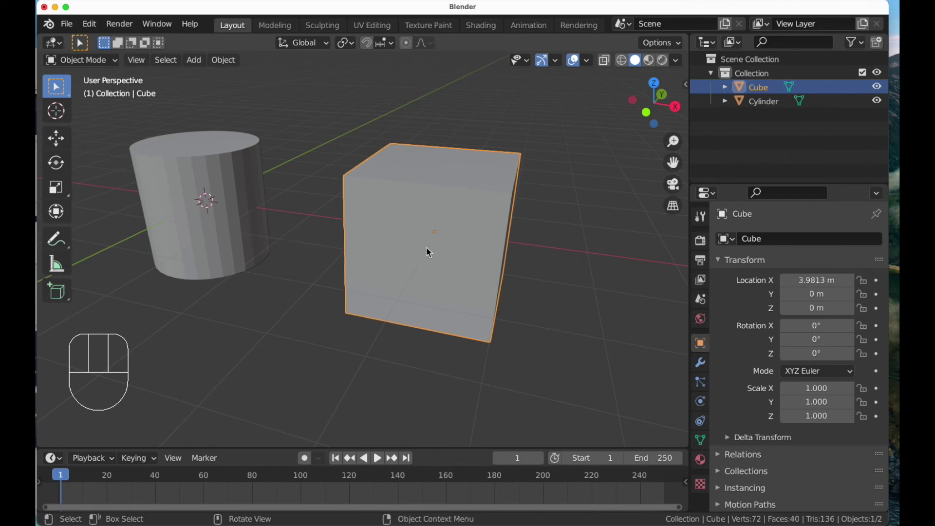
pyautogui.middleClick(426, 249)
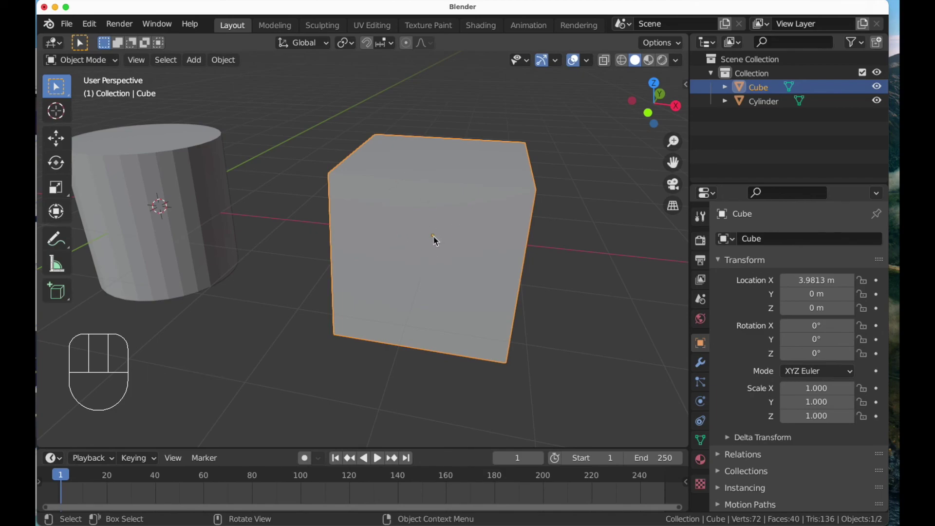
# Free-rotate the cube, cancel to leave it unrotated, and orbit around it.
pyautogui.press('r')
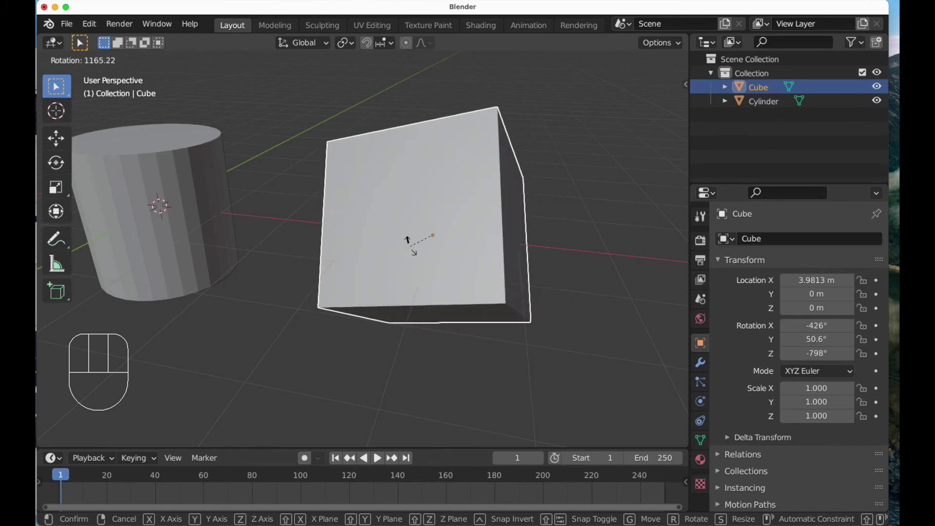
pyautogui.press('Escape')
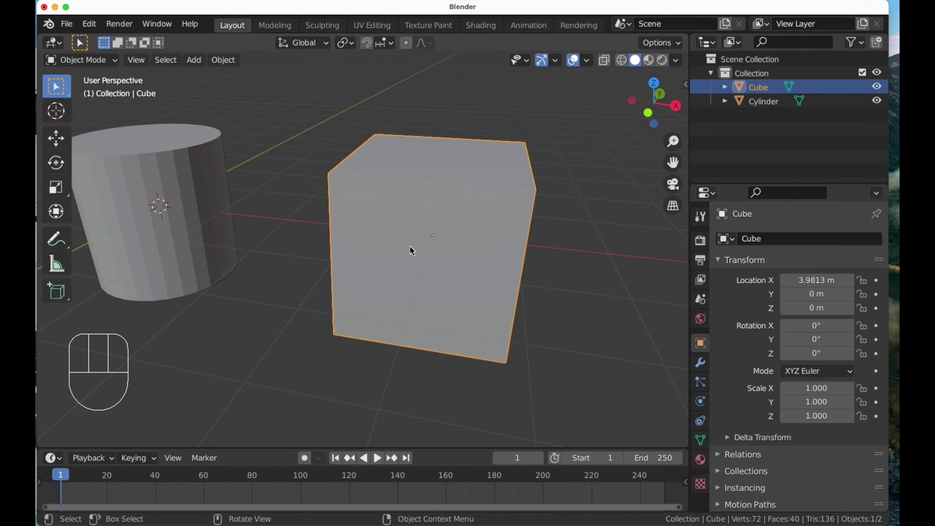
pyautogui.moveTo(446, 246); pyautogui.dragTo(469, 244)
pyautogui.moveTo(433, 254); pyautogui.dragTo(419, 245)
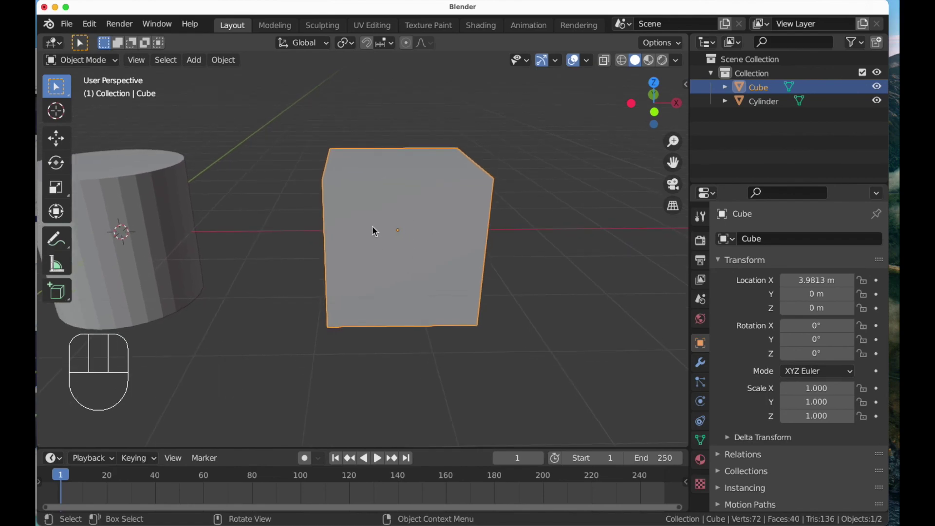
pyautogui.moveTo(400, 244); pyautogui.dragTo(360, 221)
pyautogui.moveTo(357, 210); pyautogui.dragTo(330, 226)
pyautogui.moveTo(385, 209); pyautogui.dragTo(380, 235)
pyautogui.moveTo(384, 231); pyautogui.dragTo(389, 216)
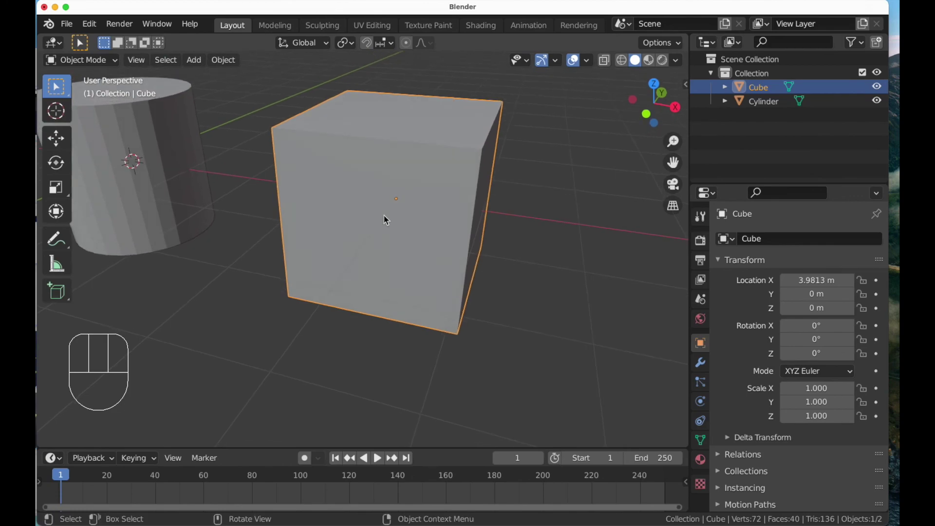
# Scale the cube, cancel back to unit scale, and orbit away from the scene.
pyautogui.press('s')
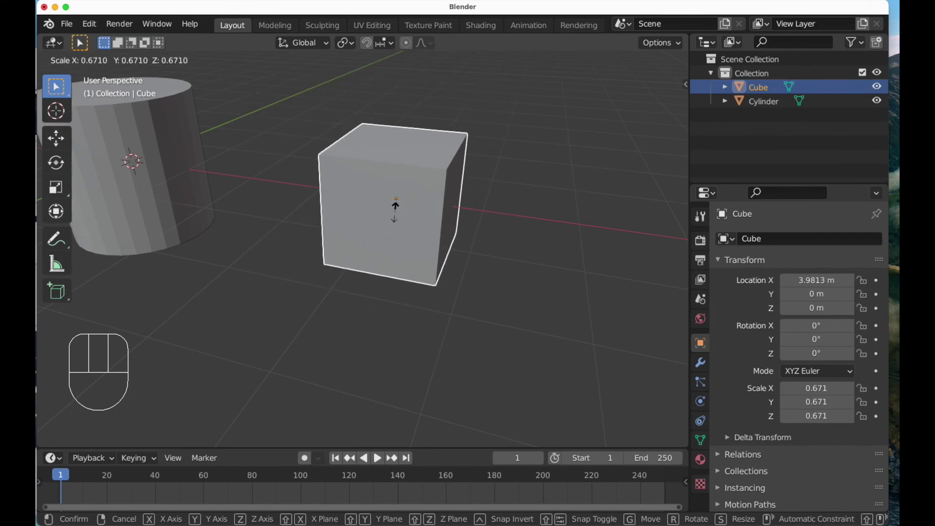
pyautogui.press('Escape')
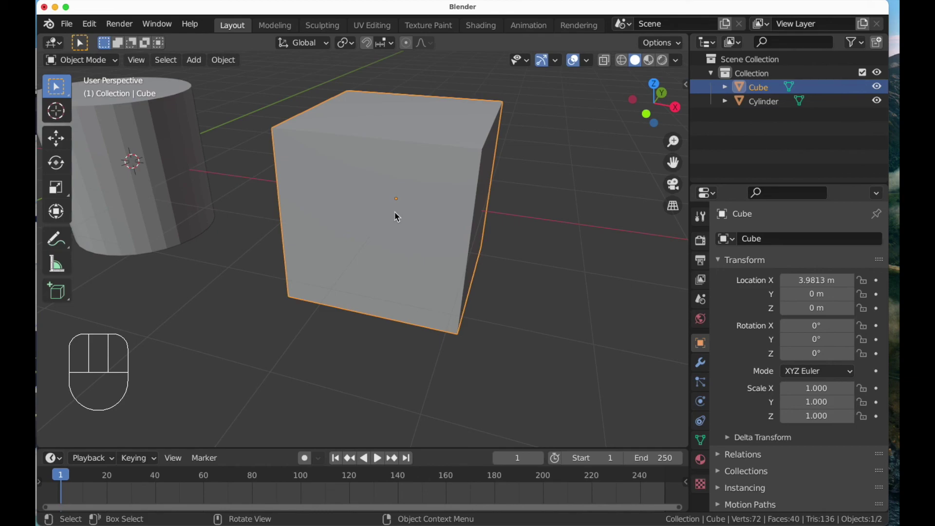
pyautogui.moveTo(368, 219); pyautogui.dragTo(390, 244)
pyautogui.moveTo(390, 245); pyautogui.dragTo(360, 227)
pyautogui.moveTo(339, 230); pyautogui.dragTo(320, 236)
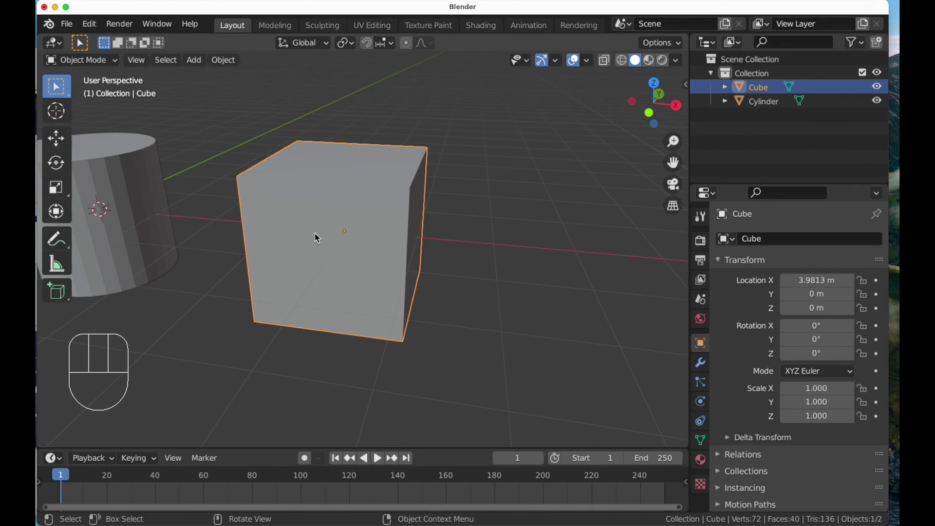
pyautogui.middleClick(322, 227)
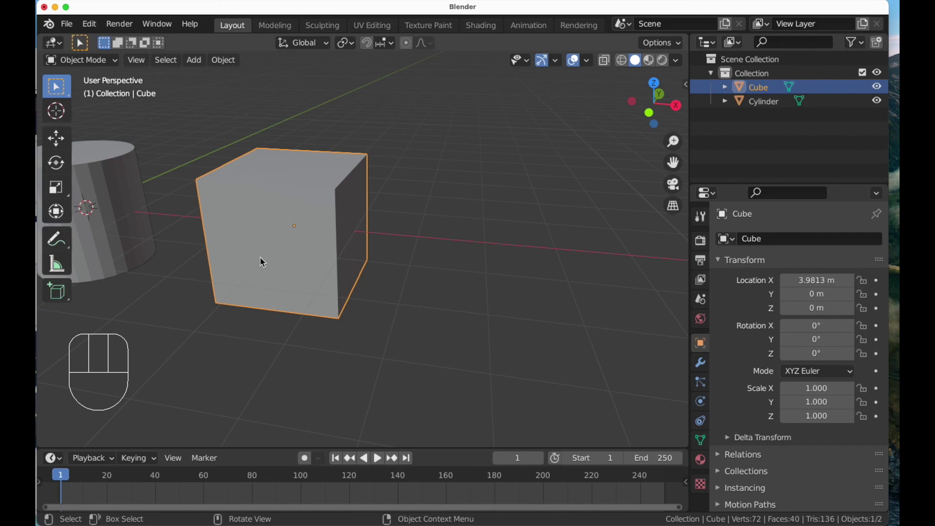
pyautogui.press('g')
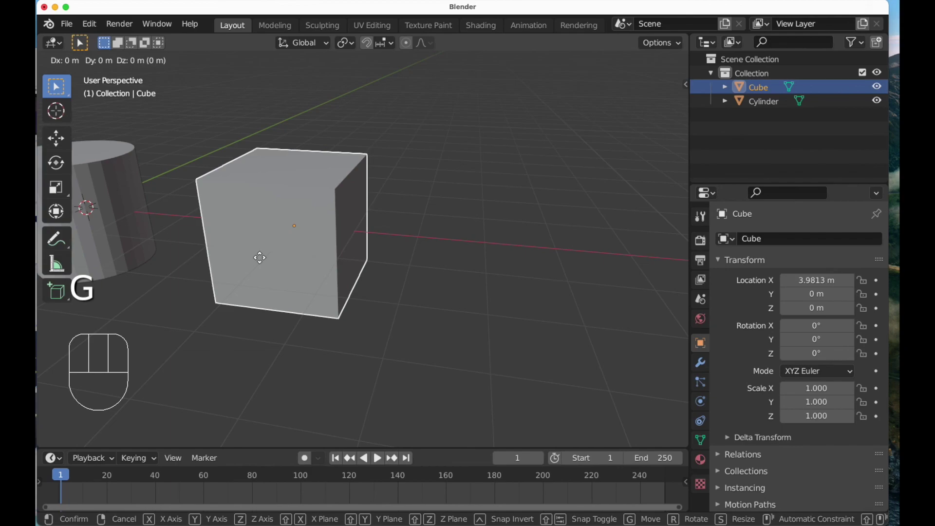
pyautogui.press('x')
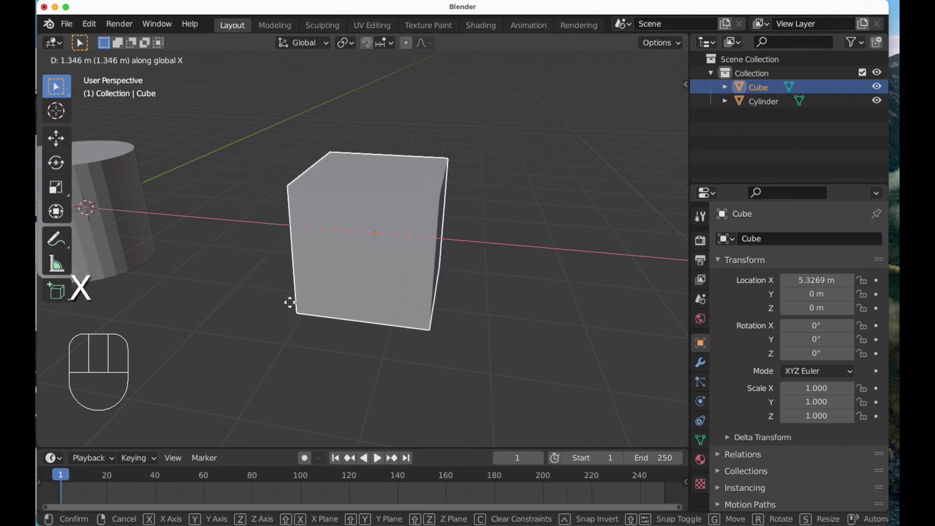
pyautogui.press('Escape')
pyautogui.press('g')
pyautogui.press('z')
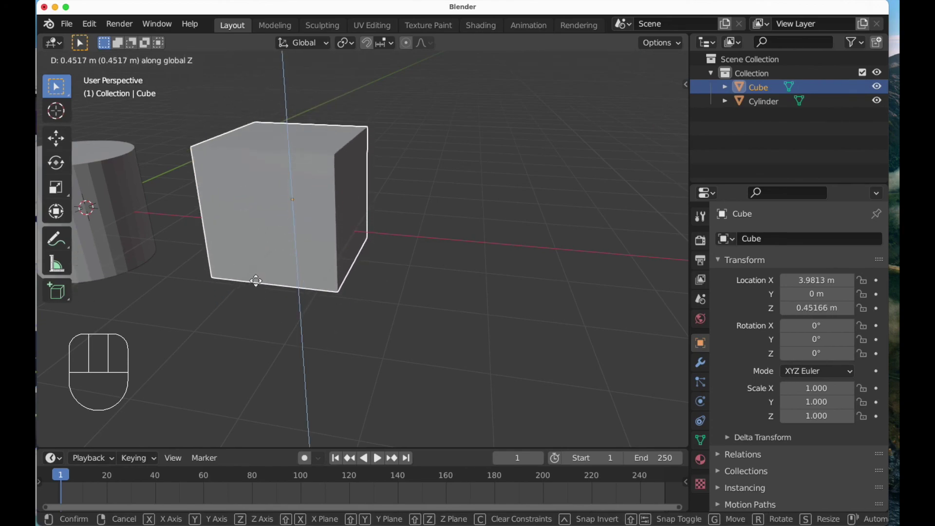
pyautogui.press('Escape')
pyautogui.moveTo(365, 272); pyautogui.dragTo(421, 272)
pyautogui.moveTo(418, 272); pyautogui.dragTo(390, 268)
pyautogui.moveTo(384, 268); pyautogui.dragTo(361, 277)
pyautogui.middleClick(361, 279)
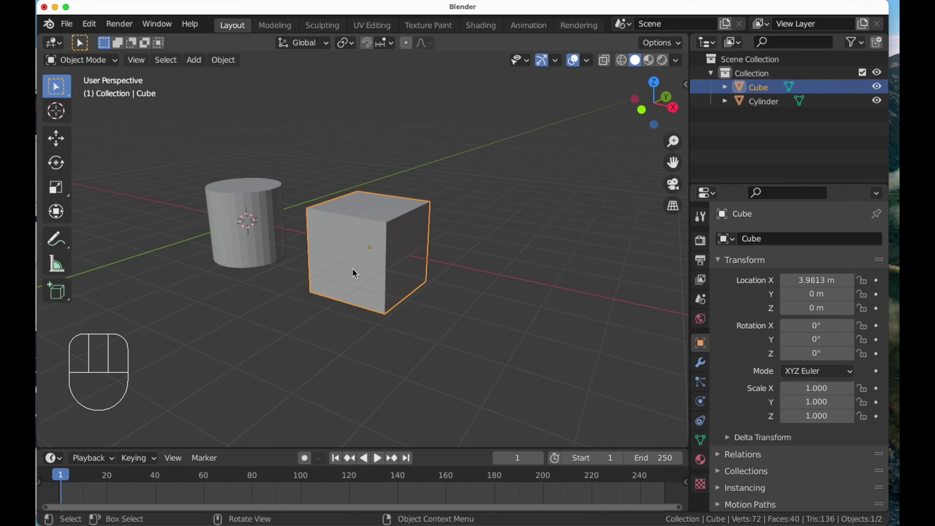
# Check the scene from front and right orthographic views, then return to perspective.
pyautogui.press('KP_1')
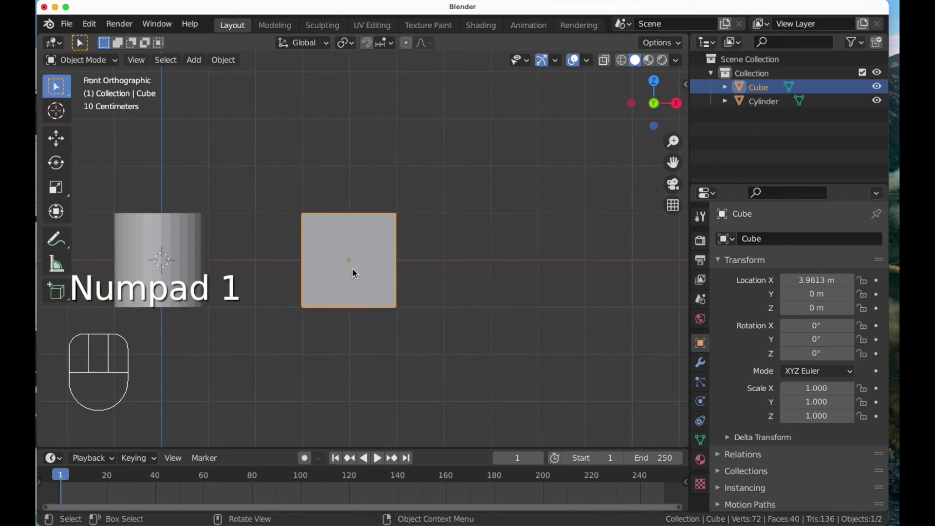
pyautogui.press('KP_3')
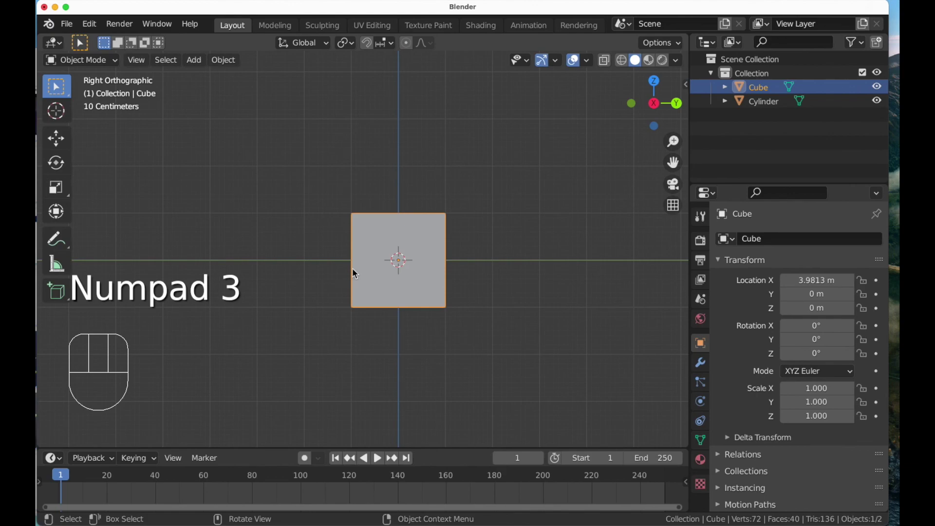
pyautogui.moveTo(368, 240); pyautogui.dragTo(406, 285)
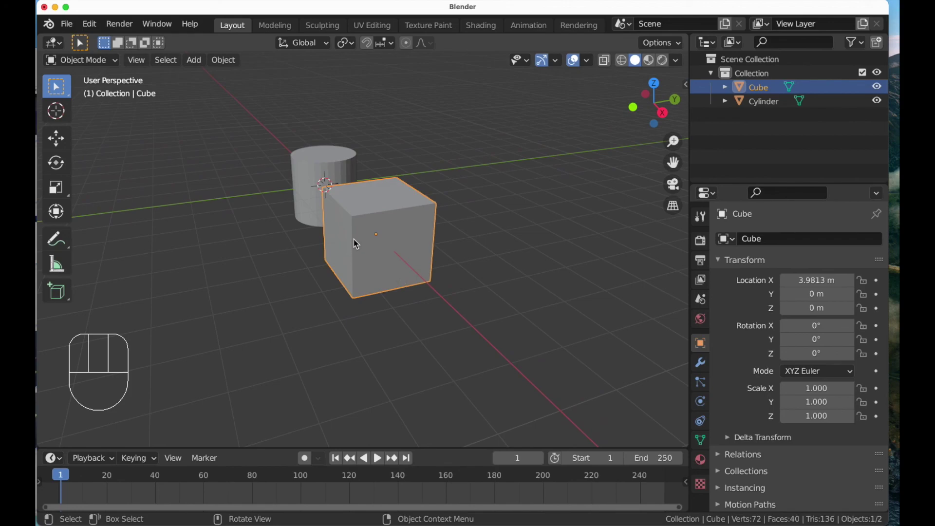
pyautogui.press('KP_1')
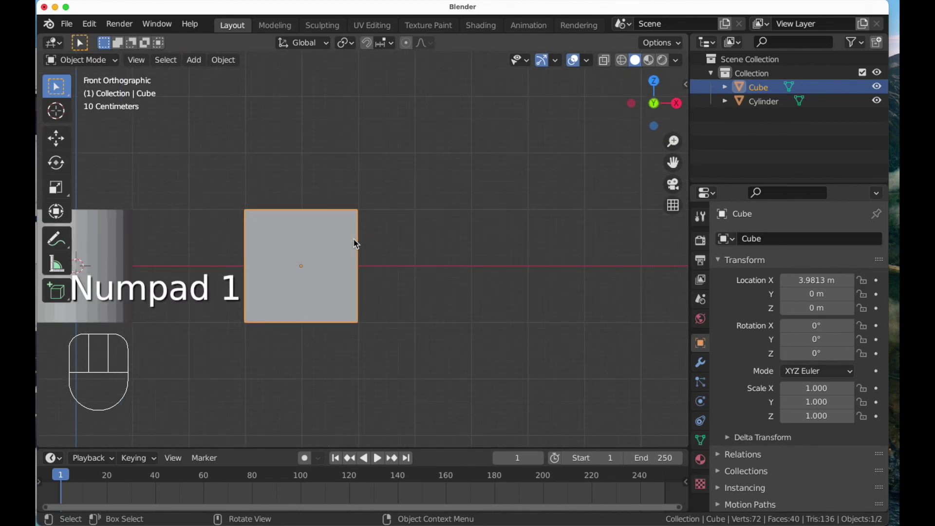
pyautogui.moveTo(325, 259); pyautogui.dragTo(326, 221)
pyautogui.moveTo(327, 242); pyautogui.dragTo(331, 262)
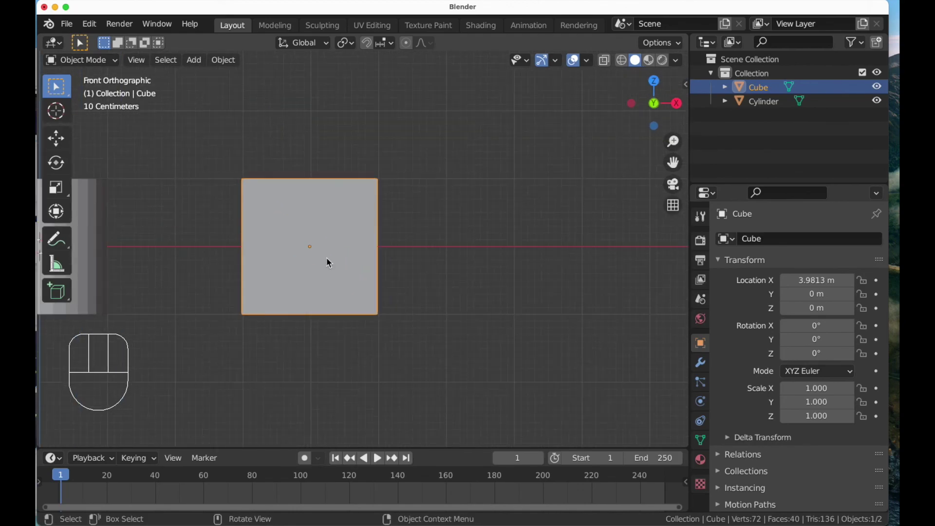
pyautogui.moveTo(349, 252); pyautogui.dragTo(288, 295)
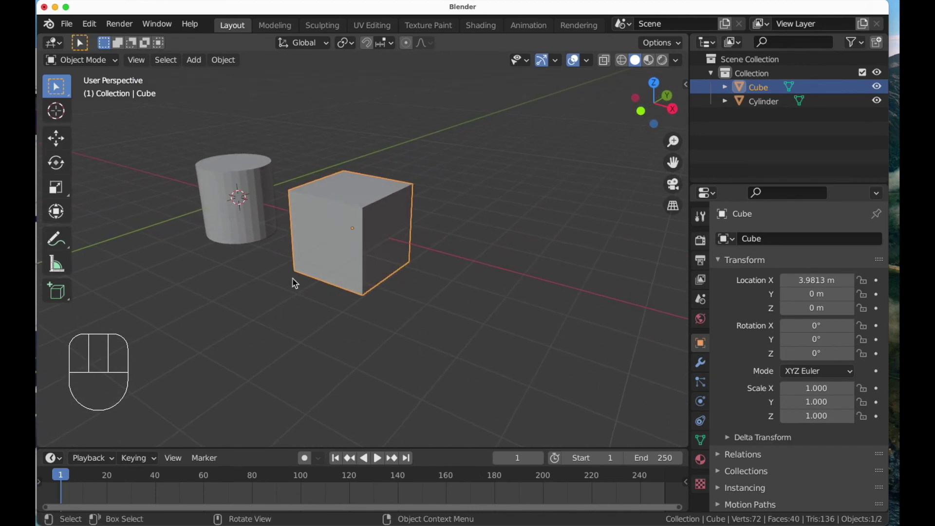
# Move the cube freely to a new spot and check it from top, front and right views.
pyautogui.press('g')
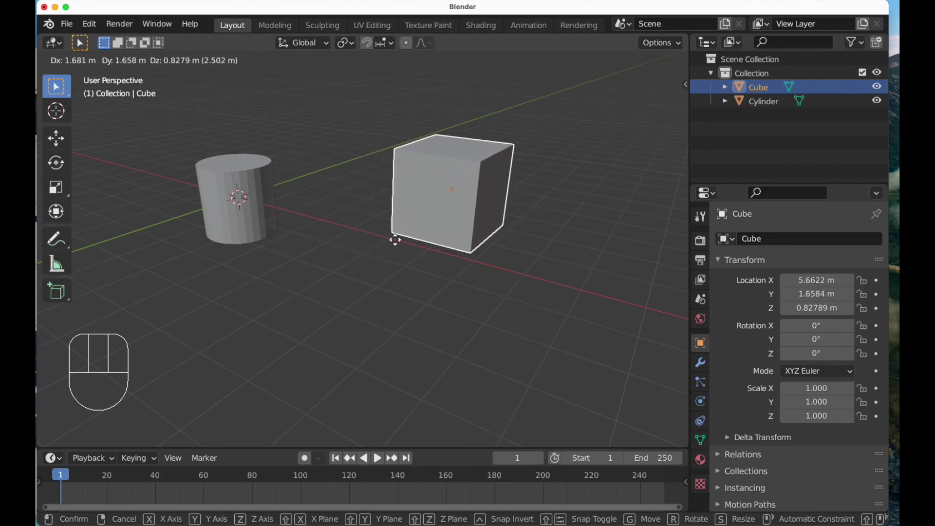
pyautogui.click(456, 237)
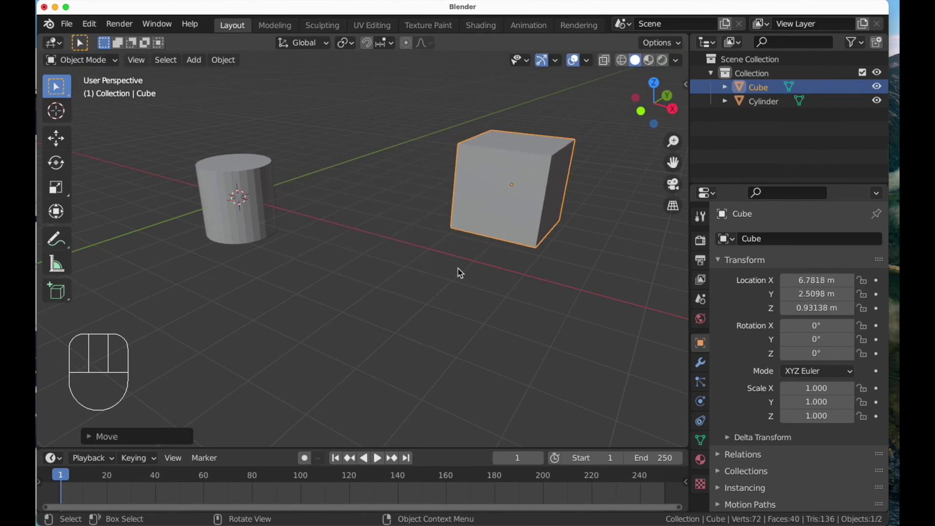
pyautogui.press('KP_1')
pyautogui.press('KP_3')
pyautogui.press('KP_7')
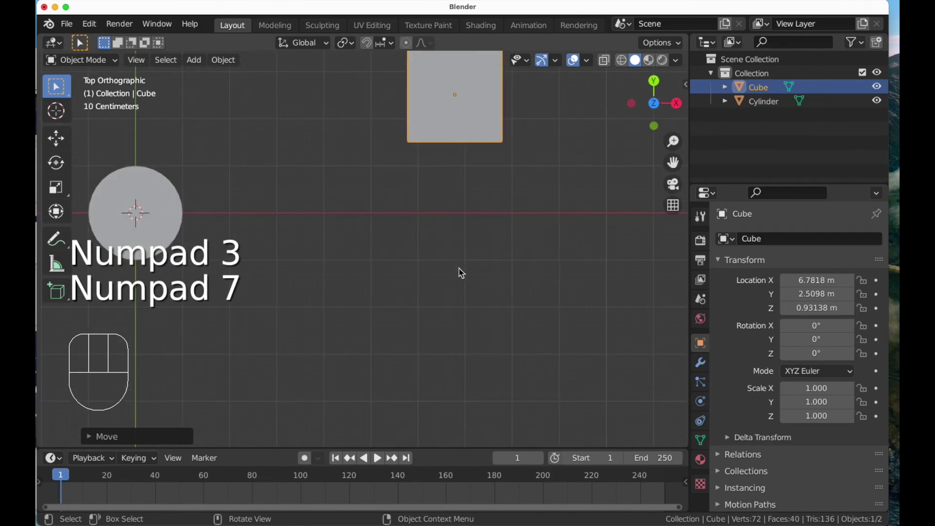
pyautogui.press('KP_1')
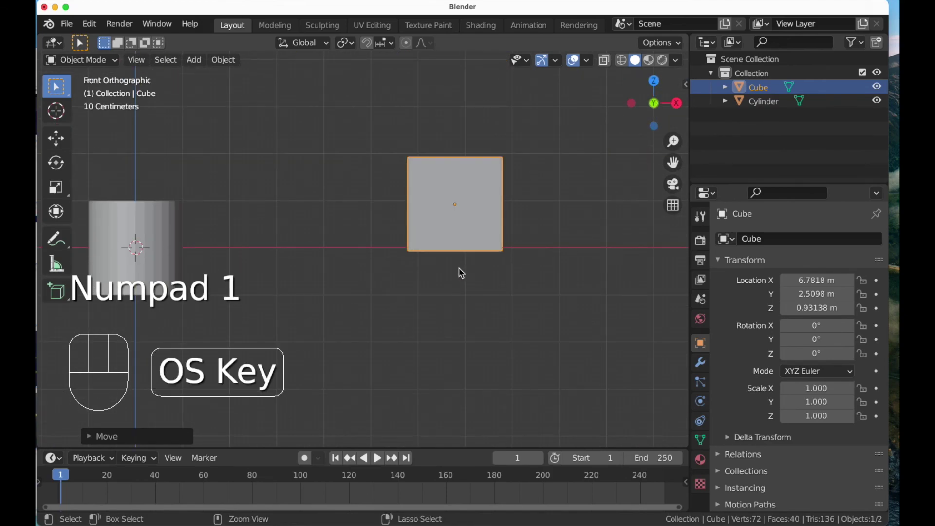
pyautogui.press('super+z')
pyautogui.moveTo(467, 266); pyautogui.dragTo(410, 288)
# From the front view, nudge the cube sideways with arrow keys to about 5.28 m on X.
pyautogui.press('KP_1')
pyautogui.press('KP_2')
pyautogui.press('KP_1')
pyautogui.press('g')
pyautogui.press('Right')
pyautogui.press('Right')
pyautogui.press('Right')
pyautogui.press('Right')
pyautogui.press('Return')
# From the right view, nudge the cube upward to about 0.93 m on Z.
pyautogui.press('KP_3')
pyautogui.press('g')
pyautogui.press('Up')
pyautogui.press('Up')
pyautogui.press('Up')
pyautogui.press('KP_Enter')
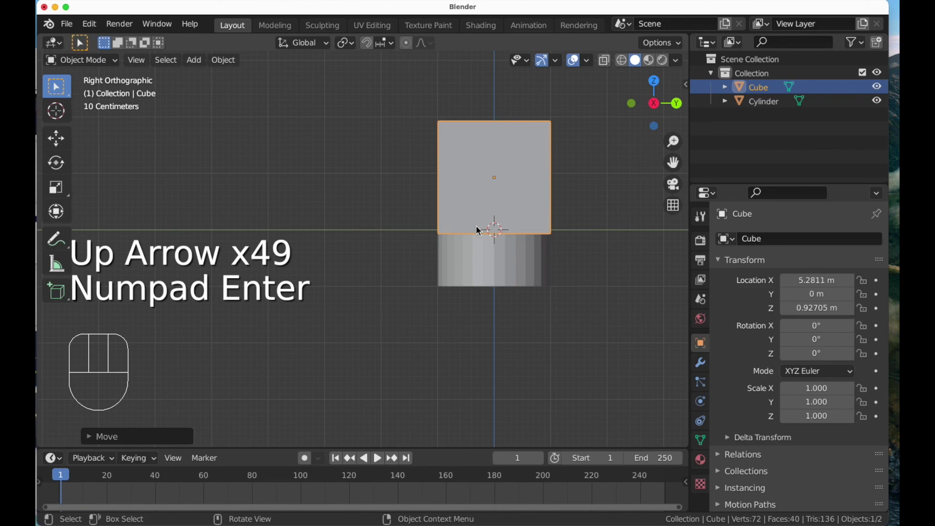
# Lift the cube further to about 2.06 m on Z and confirm.
pyautogui.moveTo(477, 206); pyautogui.dragTo(505, 252)
pyautogui.moveTo(486, 239); pyautogui.dragTo(452, 290)
pyautogui.middleClick(453, 291)
pyautogui.middleClick(446, 280)
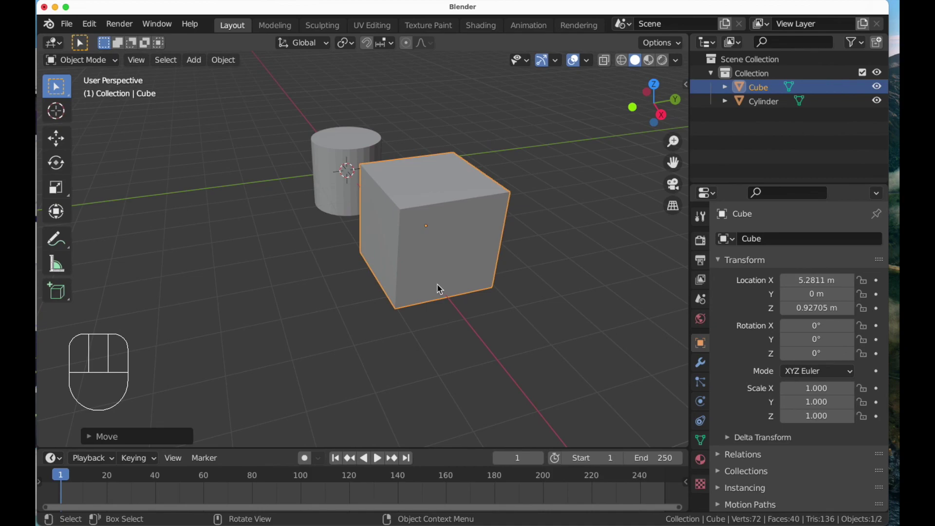
pyautogui.press('g')
pyautogui.press('Up')
pyautogui.press('Up')
pyautogui.press('Up')
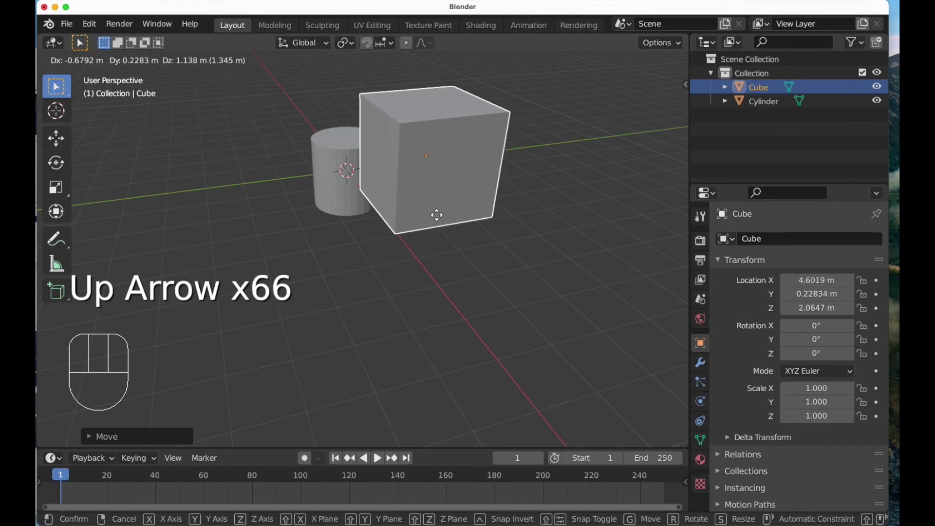
pyautogui.press('KP_Enter')
# Check the raised cube from front, right and top orthographic views.
pyautogui.moveTo(448, 215); pyautogui.dragTo(459, 209)
pyautogui.press('KP_1')
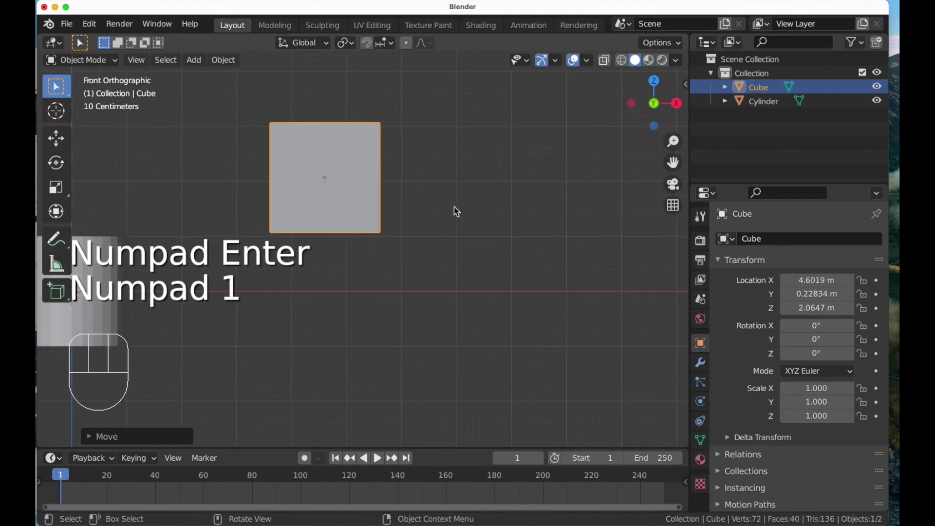
pyautogui.press('KP_3')
pyautogui.press('KP_7')
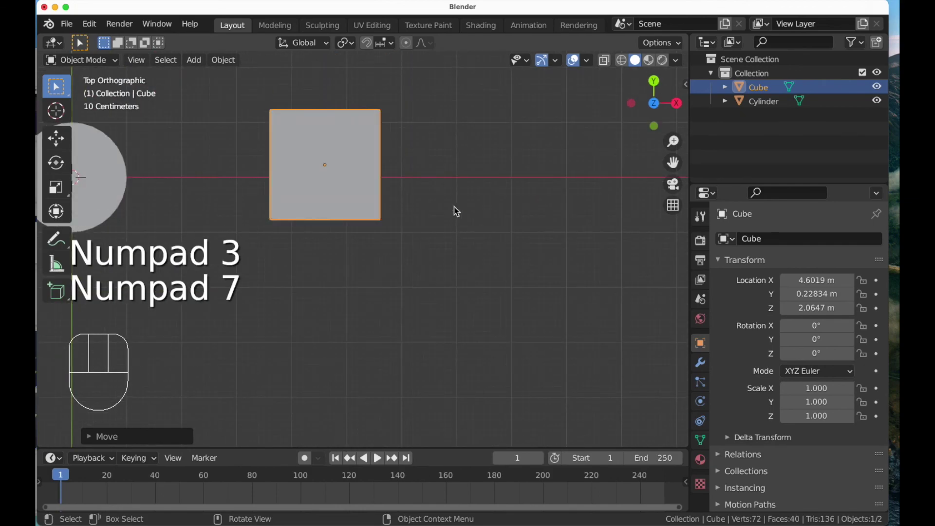